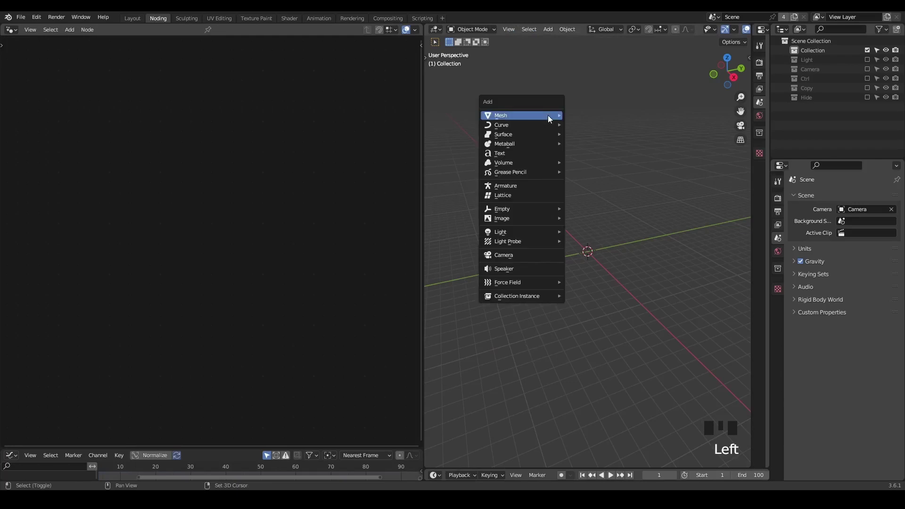
# - Add a mesh plane, view it from above, and give it a new Geometry Nodes modifier
pyautogui.press('shift+a')
pyautogui.moveTo(208, 33); pyautogui.dragTo(40, 320)
pyautogui.press('x')
pyautogui.click(734, 70)
pyautogui.click(733, 64)
# - Add a Points node with Count 5 and feed its geometry to Group Output
pyautogui.scroll(3)
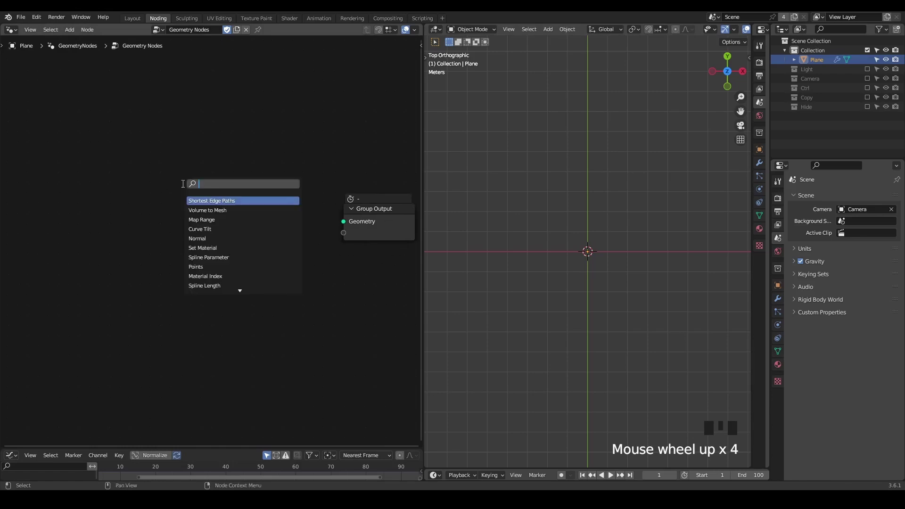
pyautogui.press('ctrl+a')
pyautogui.moveTo(124, 178); pyautogui.dragTo(621, 255)
# - Insert Instance on Points after Points with a Curve Line as the instance, discarding the stray group node
pyautogui.scroll(3)
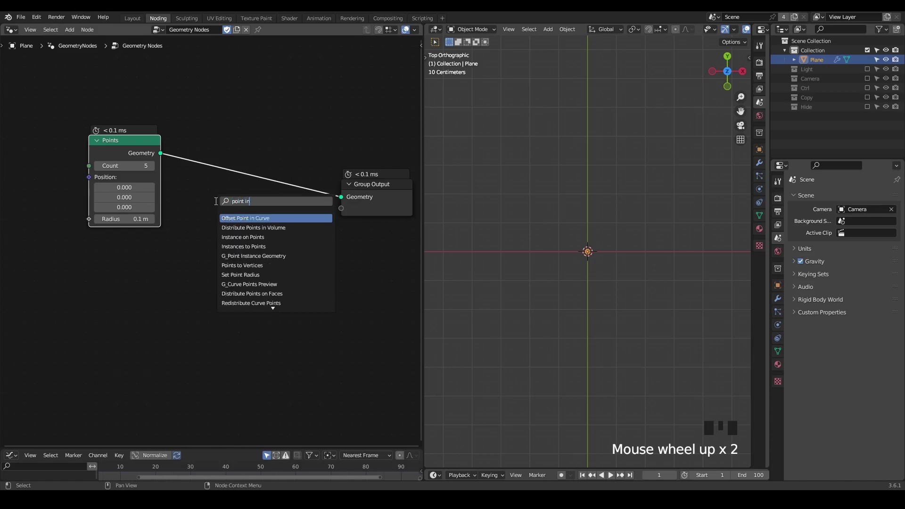
pyautogui.press('ctrl+a')
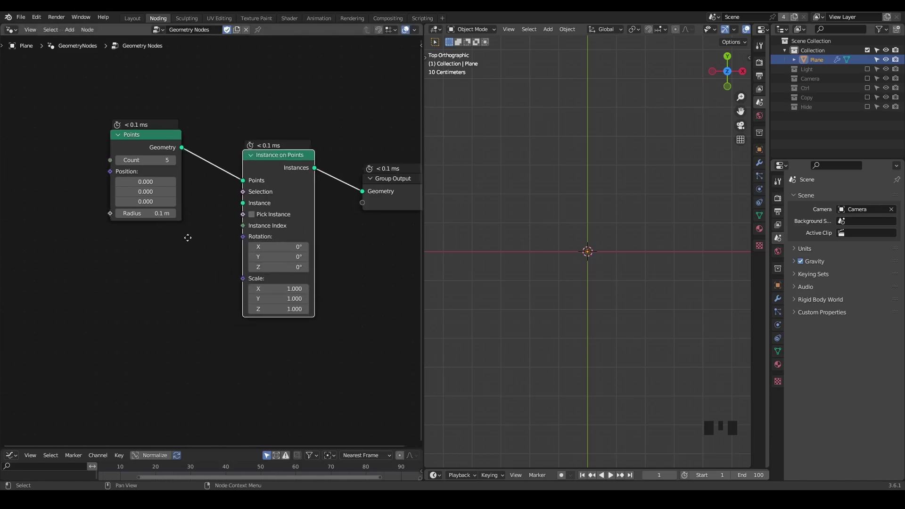
pyautogui.moveTo(192, 123); pyautogui.dragTo(163, 185)
pyautogui.press('ctrl+a')
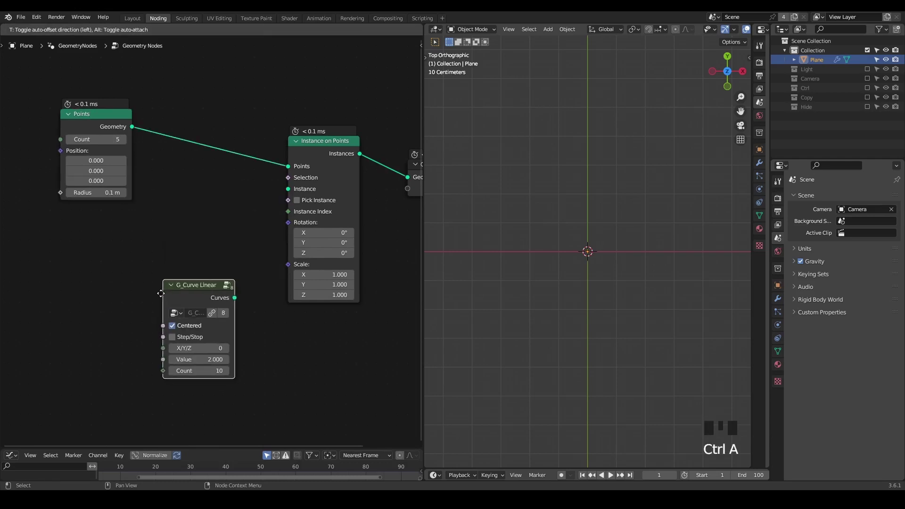
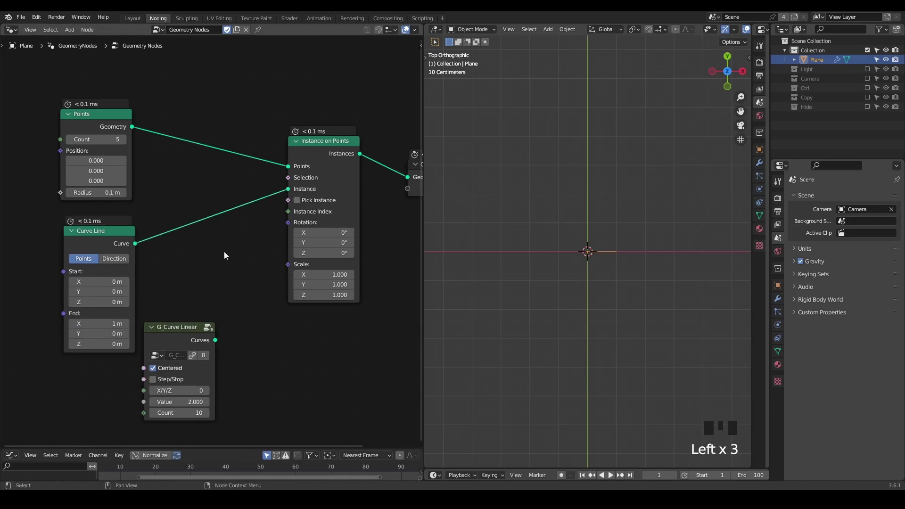
pyautogui.moveTo(168, 345); pyautogui.dragTo(220, 269)
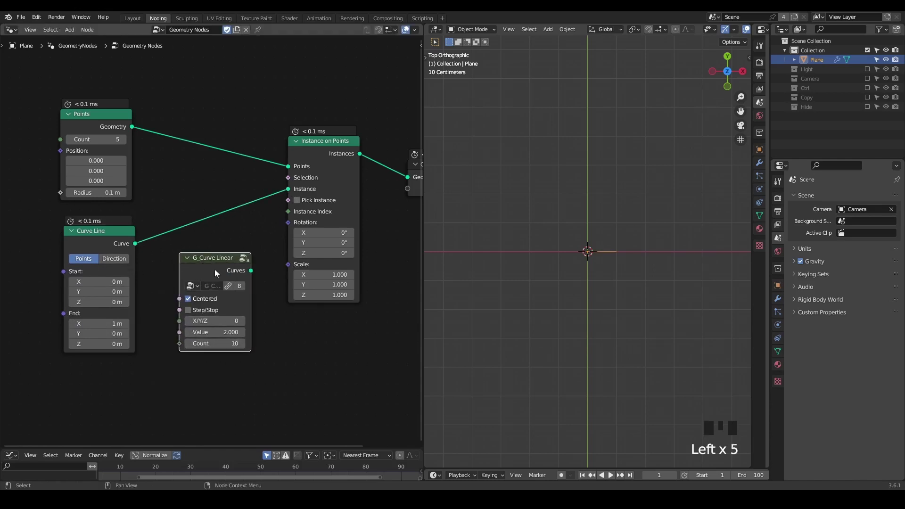
pyautogui.press('x')
# - Insert Realize Instances between Instance on Points and Group Output
pyautogui.moveTo(326, 155); pyautogui.dragTo(661, 258)
pyautogui.press('d')
pyautogui.rightClick(695, 232)
pyautogui.press('d')
pyautogui.press('ctrl+a')
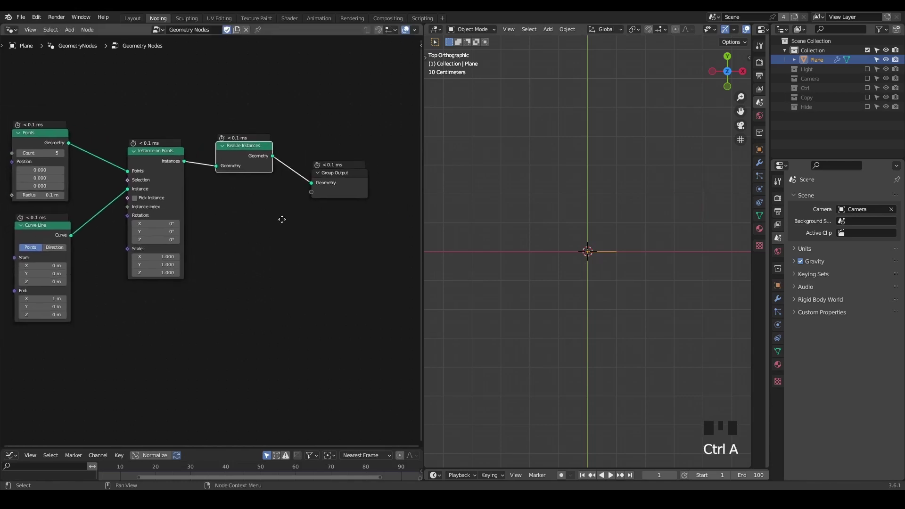
# - Collapse the Curve Line node and orbit to view the instanced curves
pyautogui.moveTo(103, 203); pyautogui.dragTo(574, 247)
pyautogui.scroll(3)
pyautogui.scroll(3)
pyautogui.moveTo(598, 249); pyautogui.dragTo(521, 310)
pyautogui.press('d')
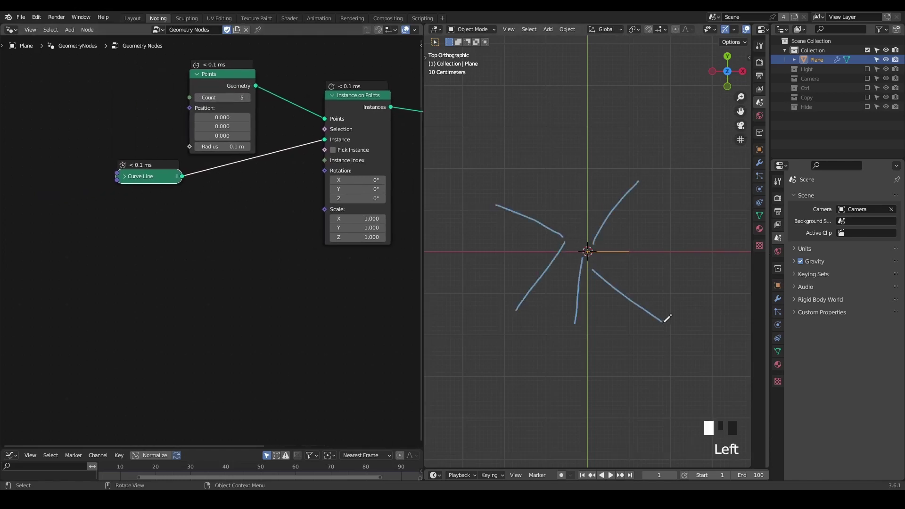
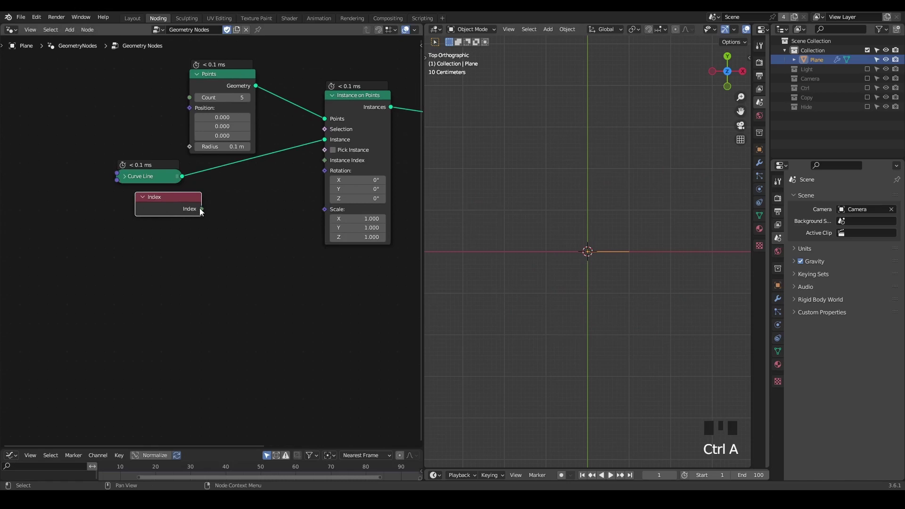
# - Drive Instance on Points Rotation with G_Float Range (Stop 360) into G_Combine Euler Z
pyautogui.click(254, 238)
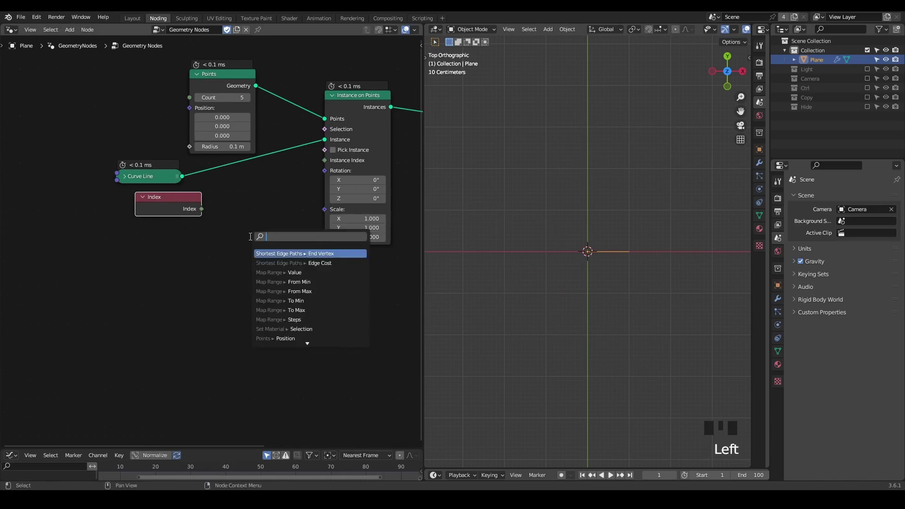
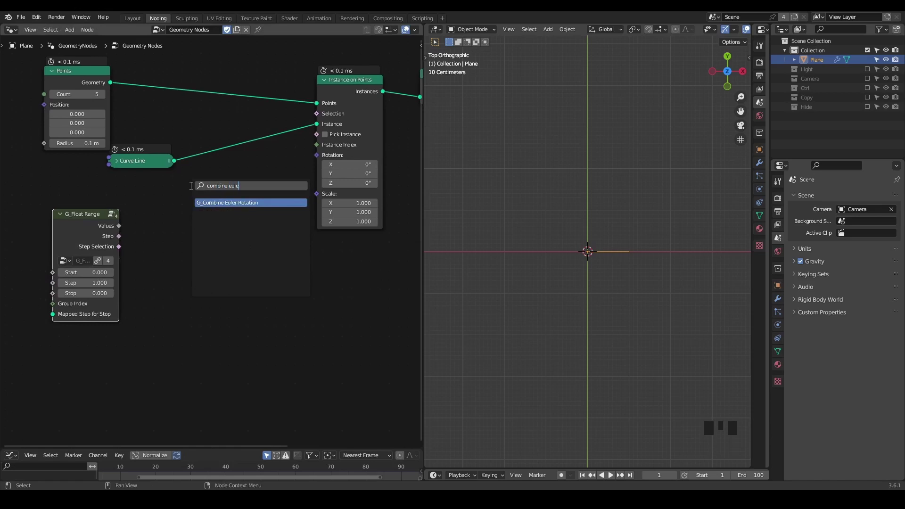
pyautogui.press('ctrl+a')
pyautogui.moveTo(120, 229); pyautogui.dragTo(153, 298)
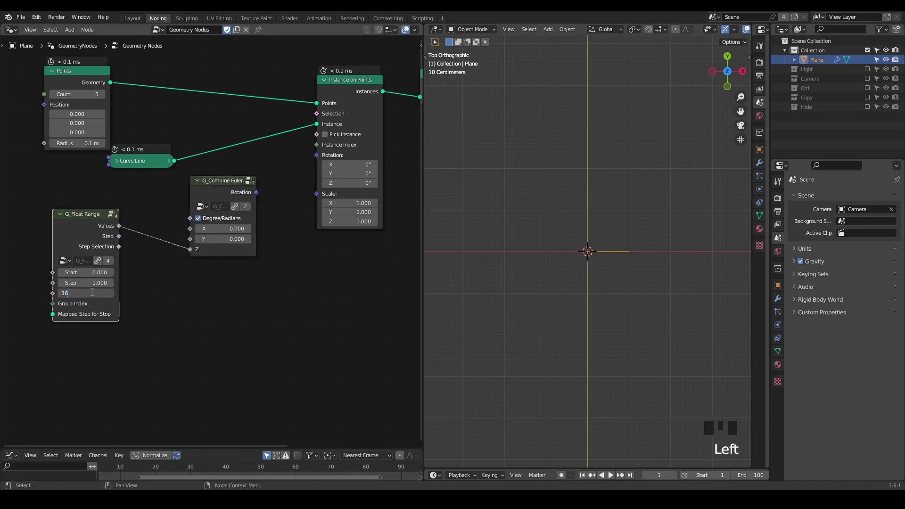
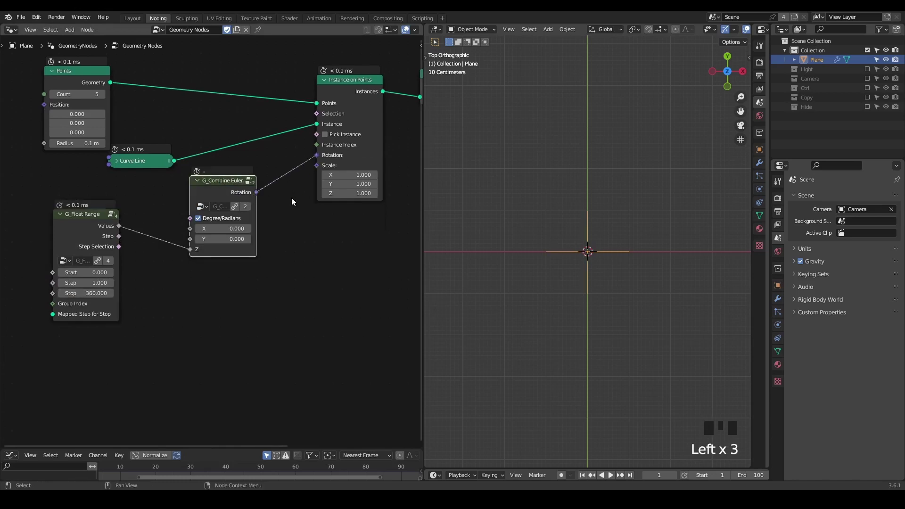
pyautogui.moveTo(111, 193); pyautogui.dragTo(551, 272)
pyautogui.moveTo(552, 272); pyautogui.dragTo(550, 242)
# - Adjust the node layout and orbit the viewport to check the lines fan radially from the centre
pyautogui.scroll(3)
pyautogui.moveTo(577, 233); pyautogui.dragTo(581, 268)
pyautogui.press('d')
pyautogui.moveTo(582, 272); pyautogui.dragTo(624, 262)
pyautogui.press('d')
pyautogui.moveTo(629, 249); pyautogui.dragTo(594, 192)
pyautogui.moveTo(594, 192); pyautogui.dragTo(312, 222)
pyautogui.press('n')
pyautogui.moveTo(331, 253); pyautogui.dragTo(209, 137)
# - Insert a G_Append Point group between Realize Instances and Group Output
pyautogui.click(208, 137)
pyautogui.press('ctrl+a')
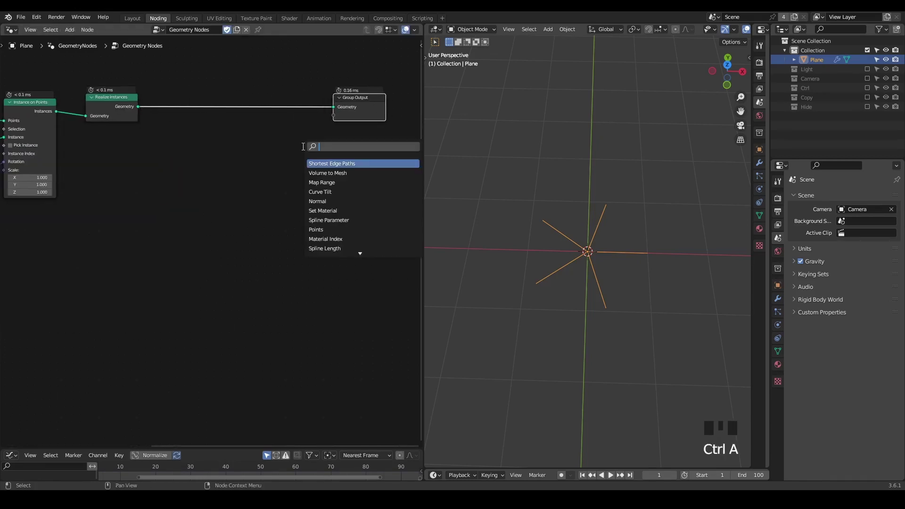
pyautogui.press('p')
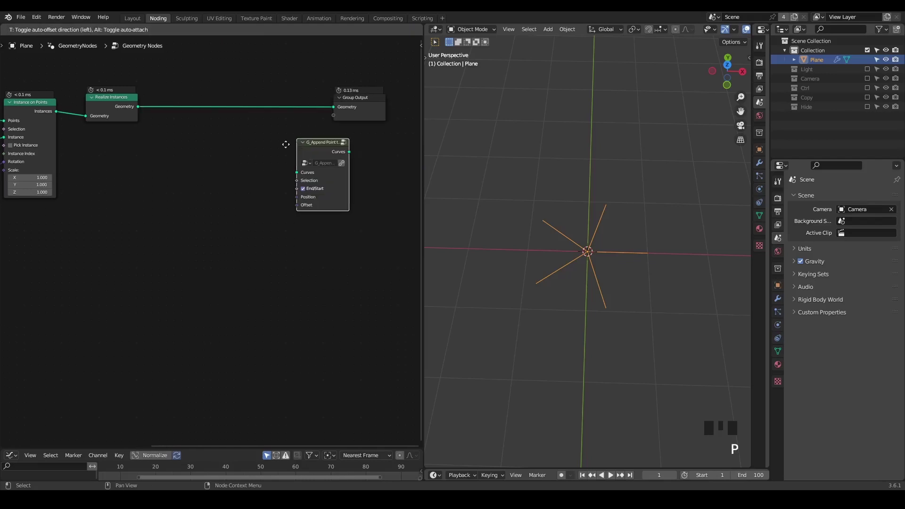
pyautogui.scroll(3)
pyautogui.middleClick(259, 188)
# - Add an Extrude Mesh node by mistake and remove it again
pyautogui.press('ctrl+a')
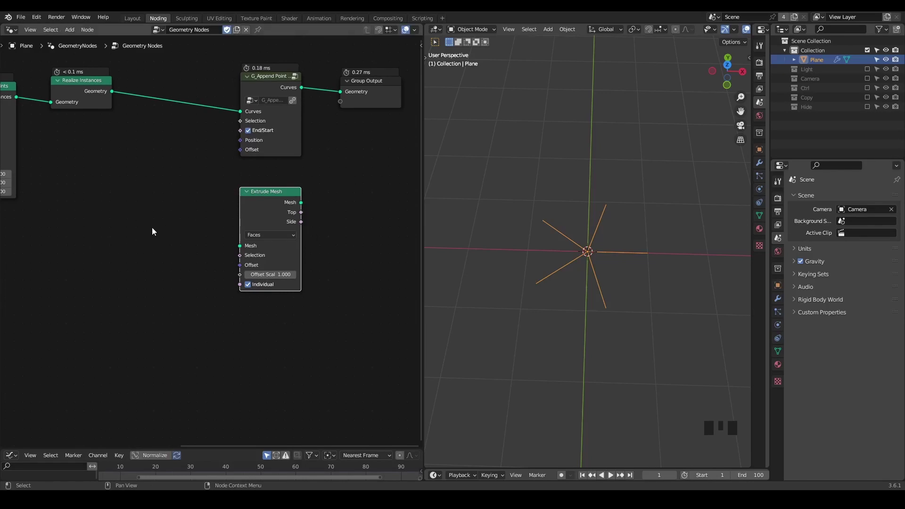
pyautogui.click(244, 260)
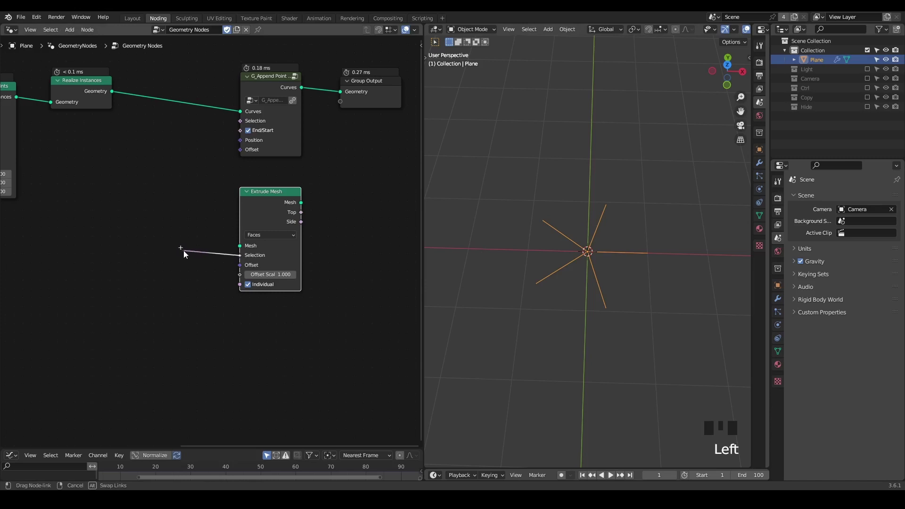
pyautogui.click(269, 210)
# - Add a Simulation Zone and wire G_Append Point inside it between its input and output
pyautogui.press('x')
pyautogui.moveTo(252, 210); pyautogui.dragTo(194, 178)
pyautogui.press('ctrl+a')
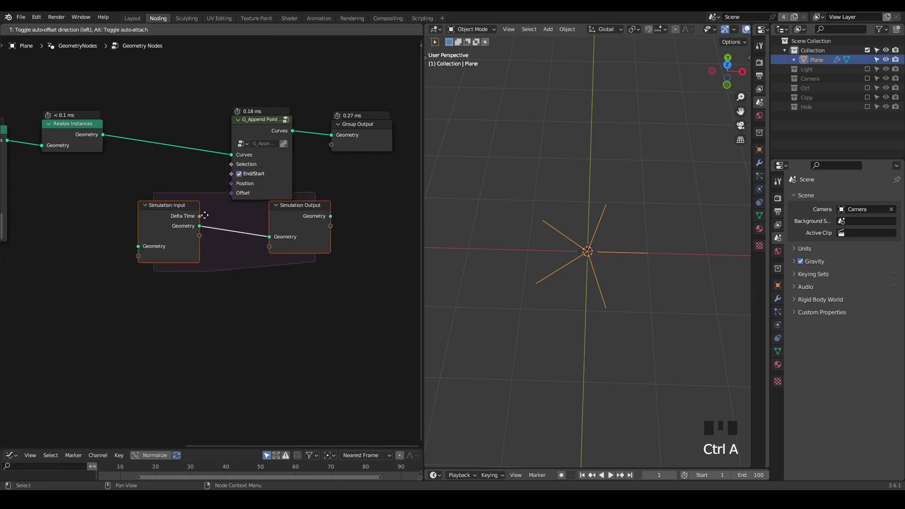
pyautogui.click(168, 236)
pyautogui.moveTo(179, 255); pyautogui.dragTo(312, 246)
pyautogui.click(173, 140)
pyautogui.moveTo(130, 269); pyautogui.dragTo(282, 243)
# - Rearrange the zone and surrounding nodes so the simulation sits cleanly before the output
pyautogui.scroll(-3)
pyautogui.moveTo(244, 241); pyautogui.dragTo(266, 250)
pyautogui.scroll(-3)
pyautogui.moveTo(171, 212); pyautogui.dragTo(250, 67)
pyautogui.click(250, 68)
pyautogui.press('g')
pyautogui.click(247, 186)
pyautogui.click(320, 136)
# - Add Capture Attribute (vector, point) before the zone and route its Attribute through the simulation sockets into Offset
pyautogui.press('ctrl+a')
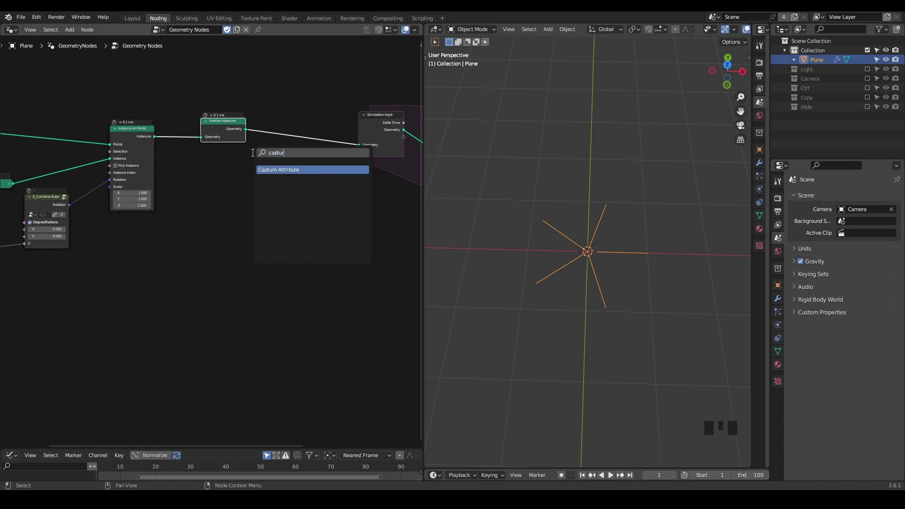
pyautogui.scroll(3)
pyautogui.moveTo(255, 179); pyautogui.dragTo(313, 156)
pyautogui.moveTo(312, 156); pyautogui.dragTo(316, 144)
pyautogui.moveTo(323, 145); pyautogui.dragTo(287, 182)
pyautogui.moveTo(288, 182); pyautogui.dragTo(267, 171)
pyautogui.moveTo(267, 171); pyautogui.dragTo(245, 180)
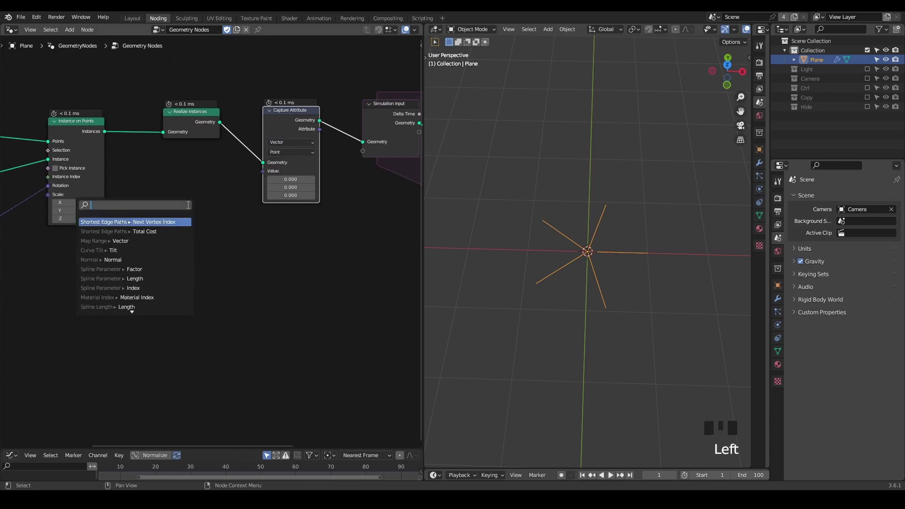
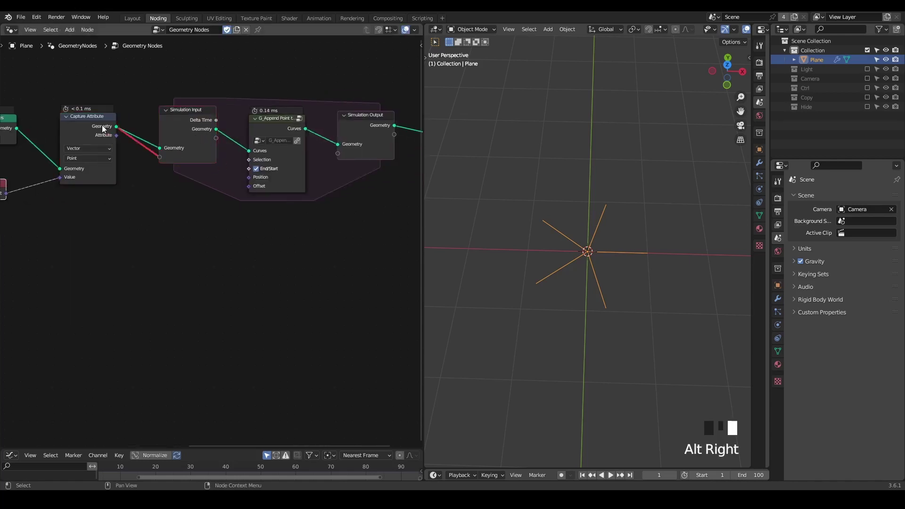
pyautogui.moveTo(116, 140); pyautogui.dragTo(147, 181)
pyautogui.click(217, 143)
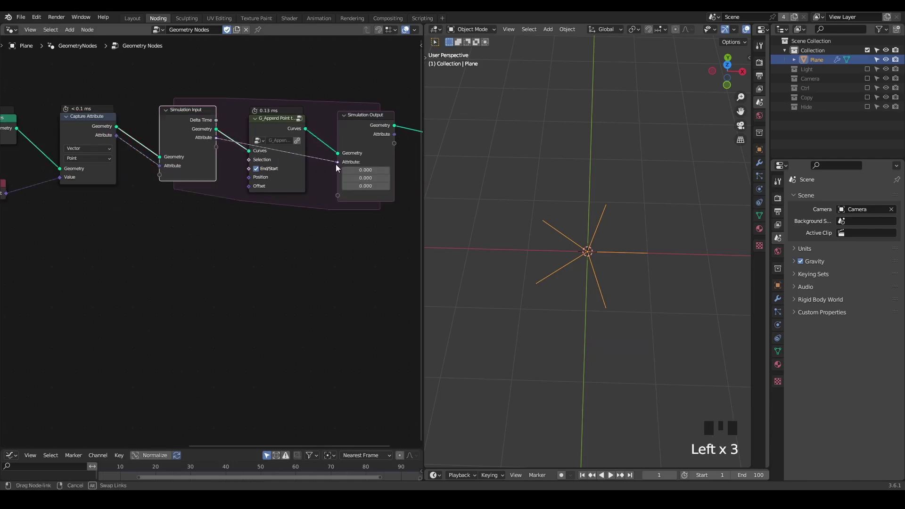
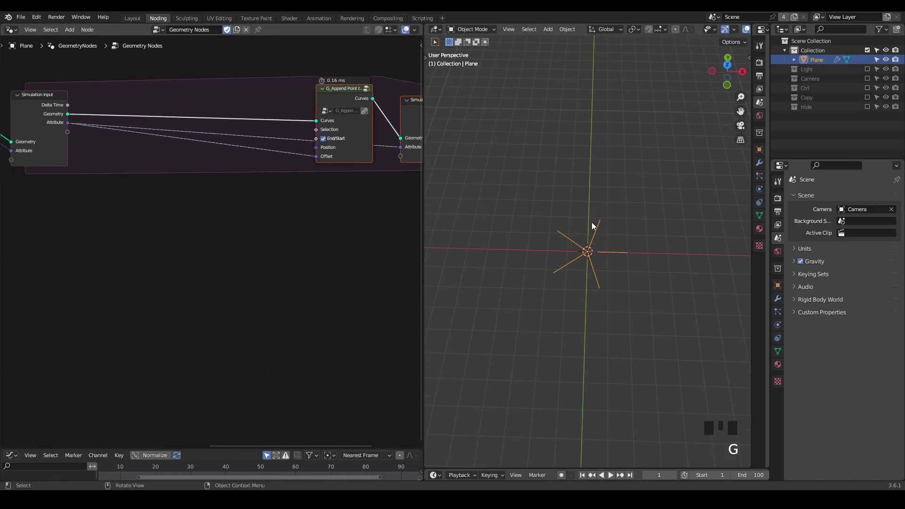
# - Add a Vector Math Add node into the append offset path
pyautogui.middleClick(256, 260)
pyautogui.click(276, 261)
pyautogui.moveTo(95, 123); pyautogui.dragTo(104, 132)
pyautogui.press('d')
pyautogui.click(220, 201)
pyautogui.click(235, 154)
pyautogui.middleClick(183, 262)
# - Add a G_Noise 3D group with Scale 4 and begin a Vector Math Multiply for its Color output
pyautogui.press('ctrl+a')
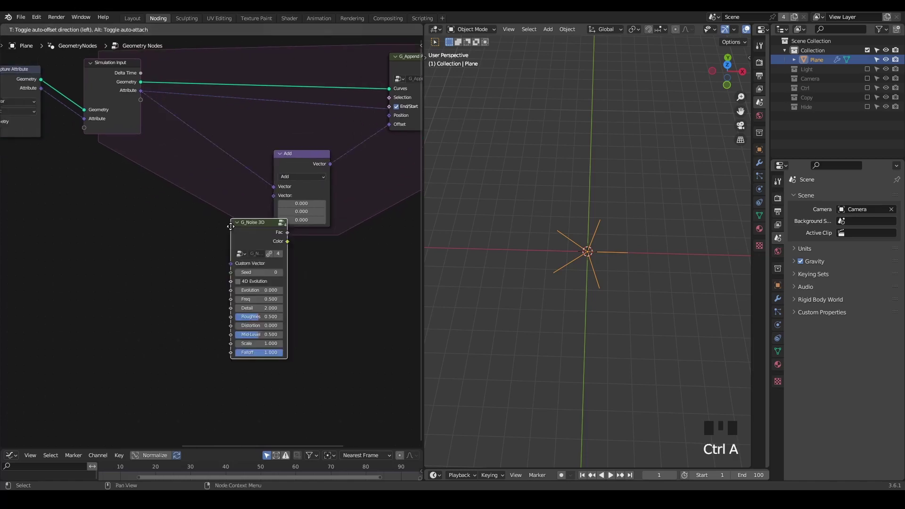
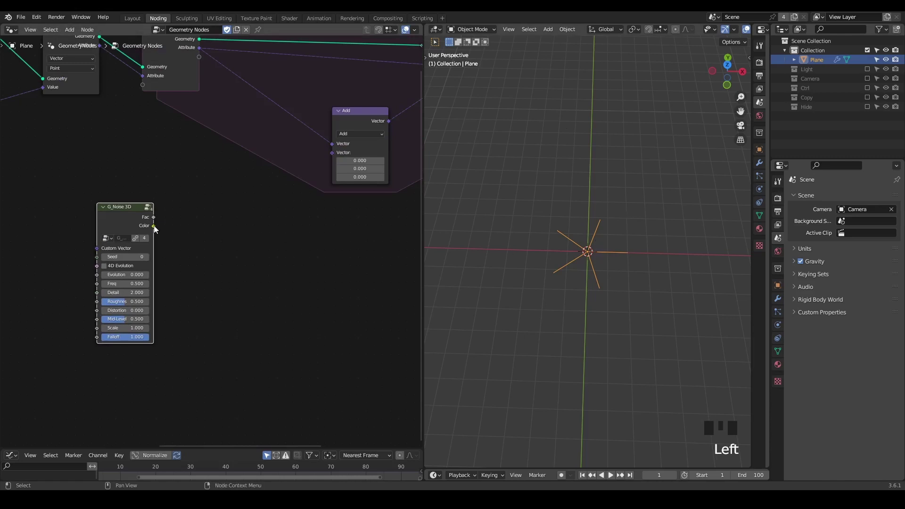
pyautogui.moveTo(156, 230); pyautogui.dragTo(178, 231)
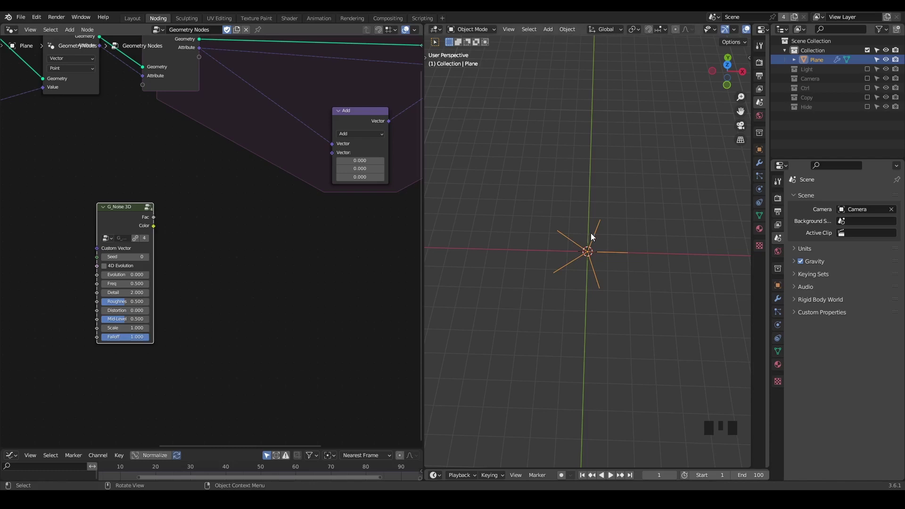
pyautogui.press('d')
pyautogui.click(595, 238)
pyautogui.press('d')
pyautogui.press('d')
pyautogui.press('d')
pyautogui.click(597, 223)
pyautogui.press('d')
pyautogui.press('d')
pyautogui.press('d')
pyautogui.press('d')
pyautogui.rightClick(603, 179)
pyautogui.press('d')
pyautogui.press('d')
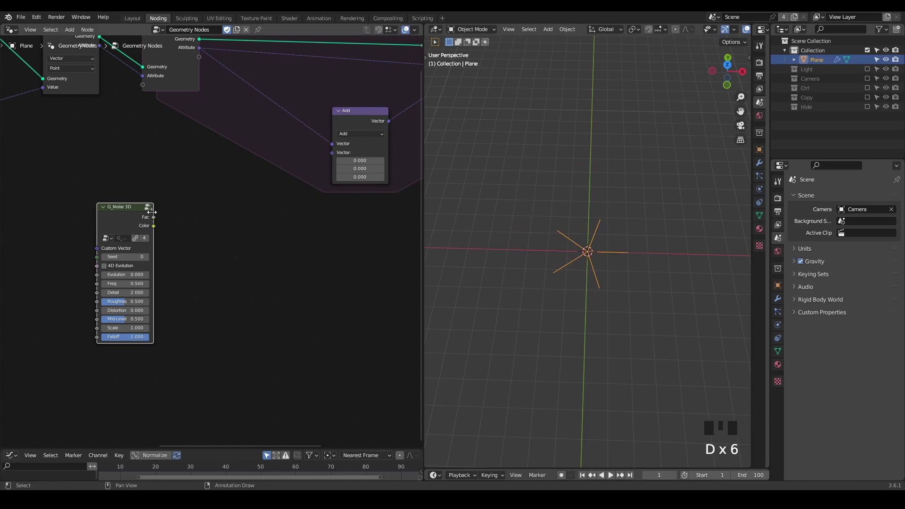
pyautogui.moveTo(156, 232); pyautogui.dragTo(169, 229)
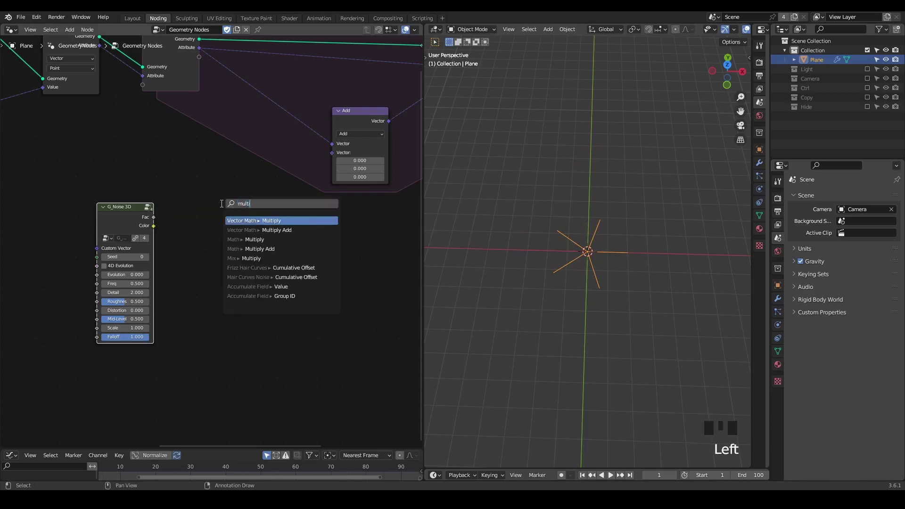
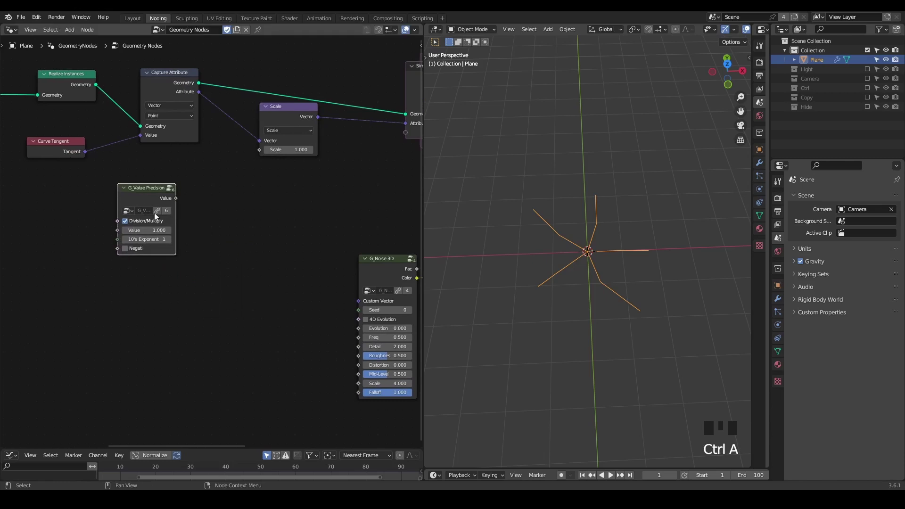
# - Set G_Value Precision to 8 with exponent 2 and test-play the simulation
pyautogui.moveTo(176, 204); pyautogui.dragTo(203, 190)
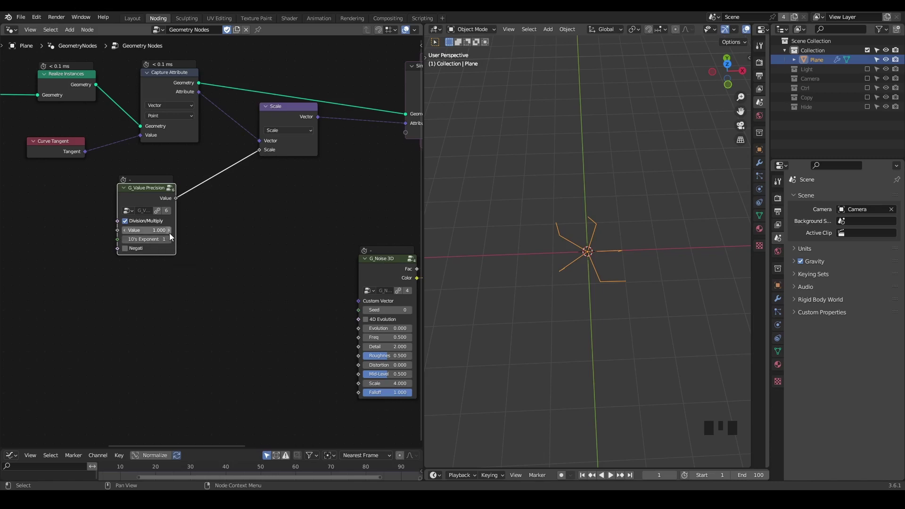
pyautogui.moveTo(174, 244); pyautogui.dragTo(216, 238)
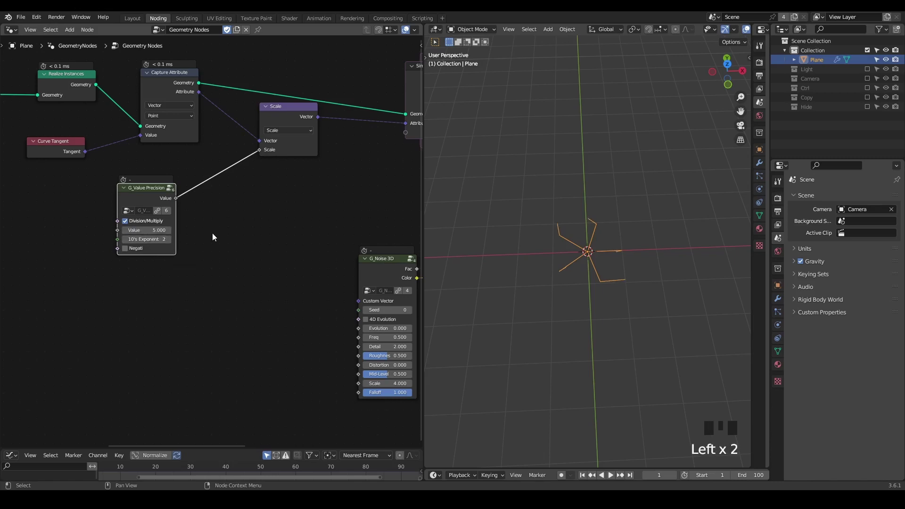
pyautogui.press('space')
pyautogui.press('space')
pyautogui.scroll(-3)
pyautogui.press('shift+space')
# - Link the precision Value to G_Noise 3D Scale and replay the growth with finer noise
pyautogui.moveTo(262, 184); pyautogui.dragTo(71, 165)
pyautogui.click(71, 166)
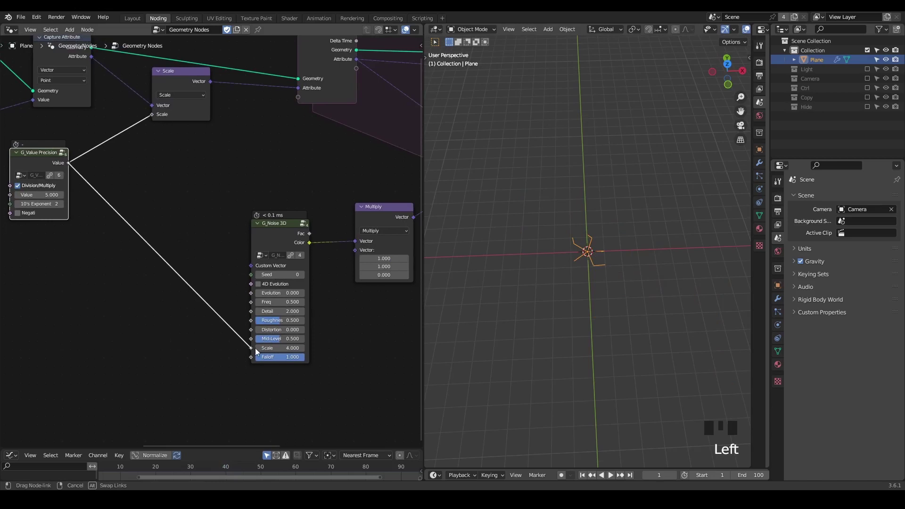
pyautogui.press('space')
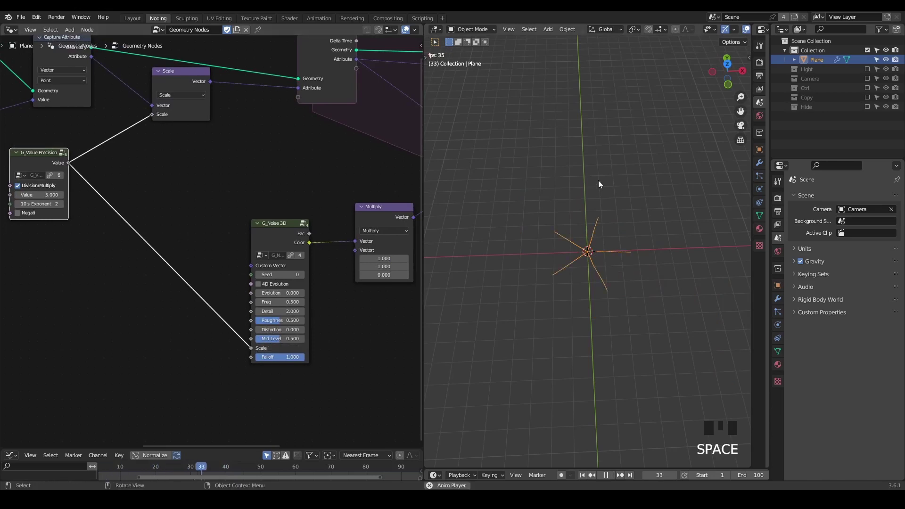
pyautogui.press('space')
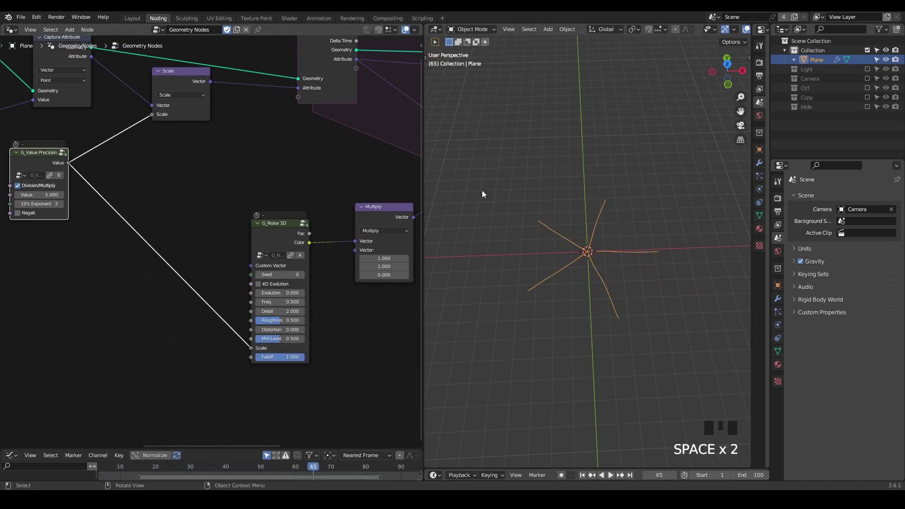
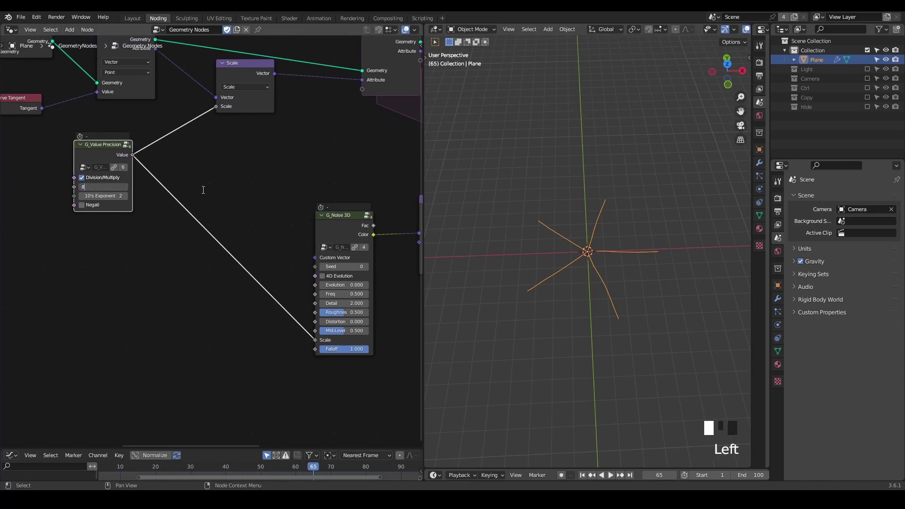
pyautogui.press('shift+space')
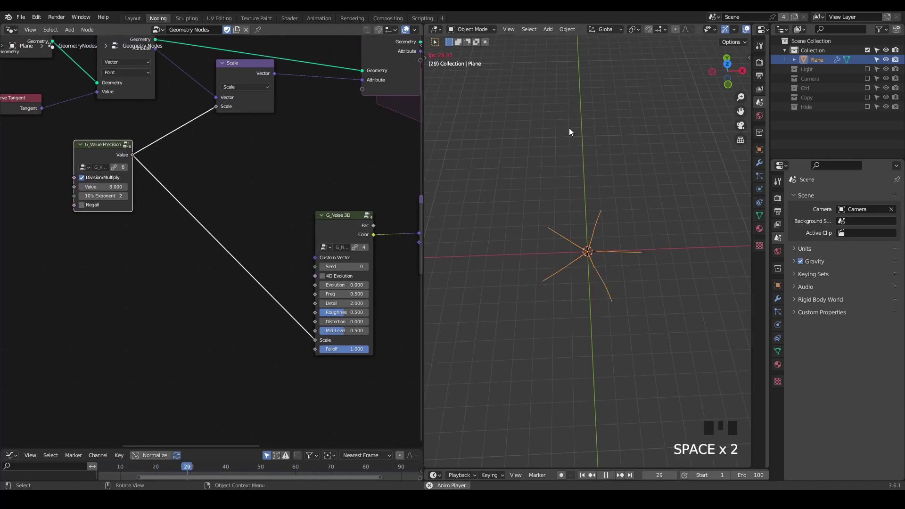
# - Replay and stop the curve growth, then pan the graph to the Simulation Input node
pyautogui.press('space')
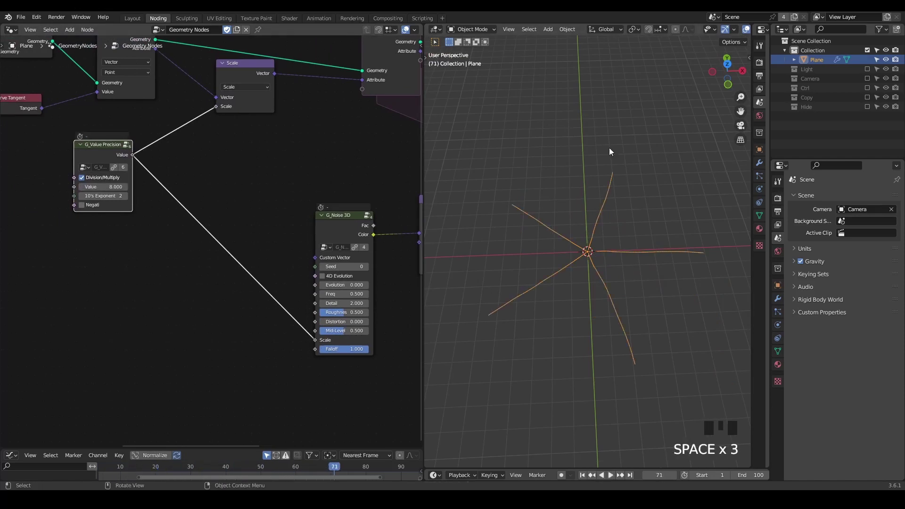
pyautogui.press('ctrl+shift+alt+w')
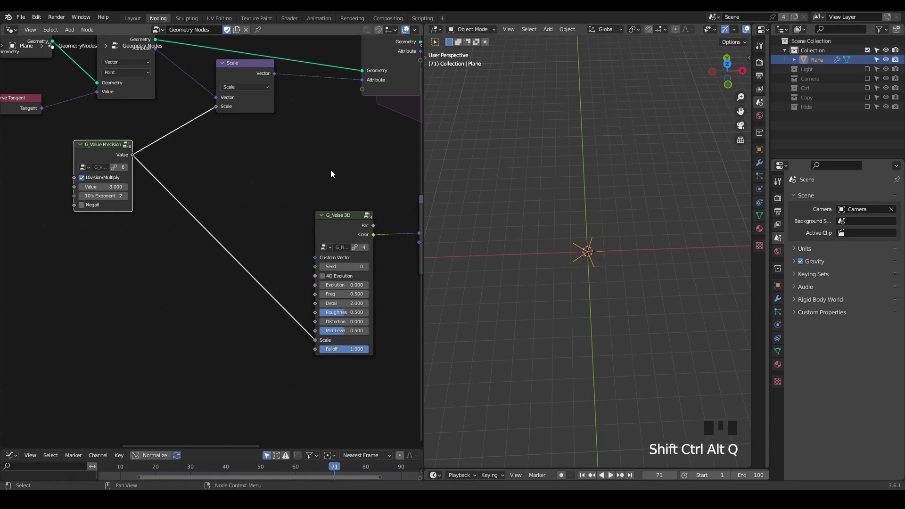
pyautogui.moveTo(334, 175); pyautogui.dragTo(326, 139)
pyautogui.click(325, 138)
pyautogui.press('g')
pyautogui.scroll(3)
pyautogui.middleClick(215, 215)
pyautogui.scroll(3)
pyautogui.moveTo(254, 230); pyautogui.dragTo(272, 175)
# - Add Join Geometry after the Simulation Input and sketch annotation strokes of a curve growing from an endpoint
pyautogui.press('ctrl+a')
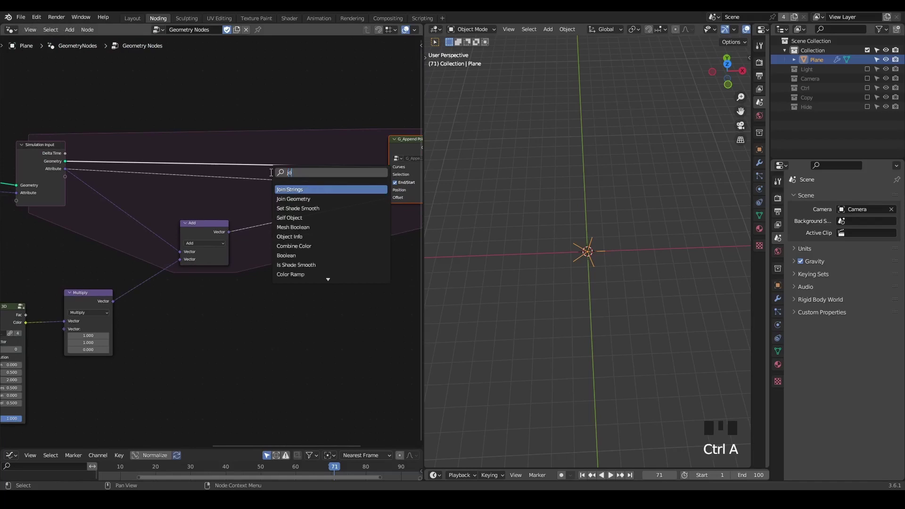
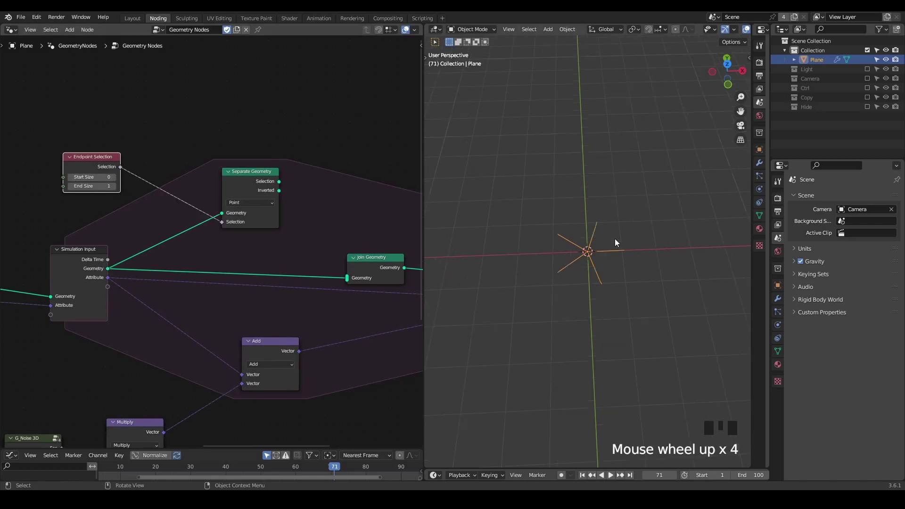
pyautogui.press('d')
pyautogui.click(542, 222)
pyautogui.press('d')
pyautogui.press('d')
pyautogui.press('d')
pyautogui.press('d')
pyautogui.press('d')
pyautogui.press('d')
pyautogui.click(513, 205)
pyautogui.press('d')
pyautogui.press('d')
pyautogui.press('d')
pyautogui.moveTo(279, 181); pyautogui.dragTo(48, 221)
pyautogui.click(49, 221)
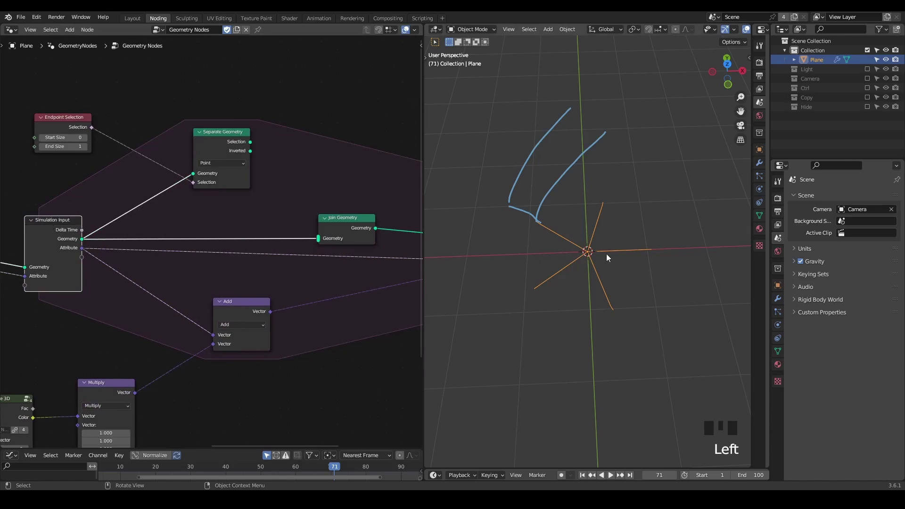
# - Move the Join Geometry node right so it passes geometry onward to G_Append Point
pyautogui.moveTo(309, 181); pyautogui.dragTo(291, 222)
pyautogui.click(291, 221)
pyautogui.moveTo(280, 218); pyautogui.dragTo(539, 166)
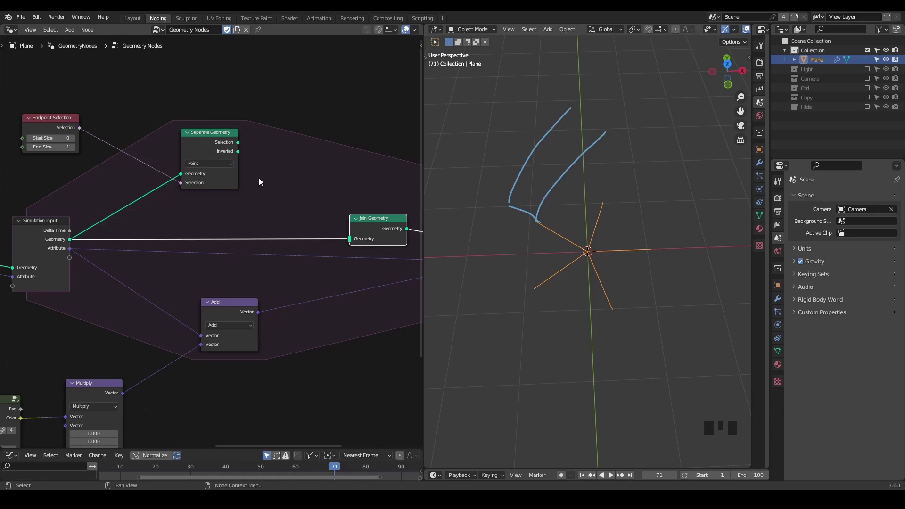
# - Feed the separated endpoints into Store Named Attribute 'G' (Integer, Point) and add the G_Loop Index group node
pyautogui.moveTo(206, 151); pyautogui.dragTo(239, 144)
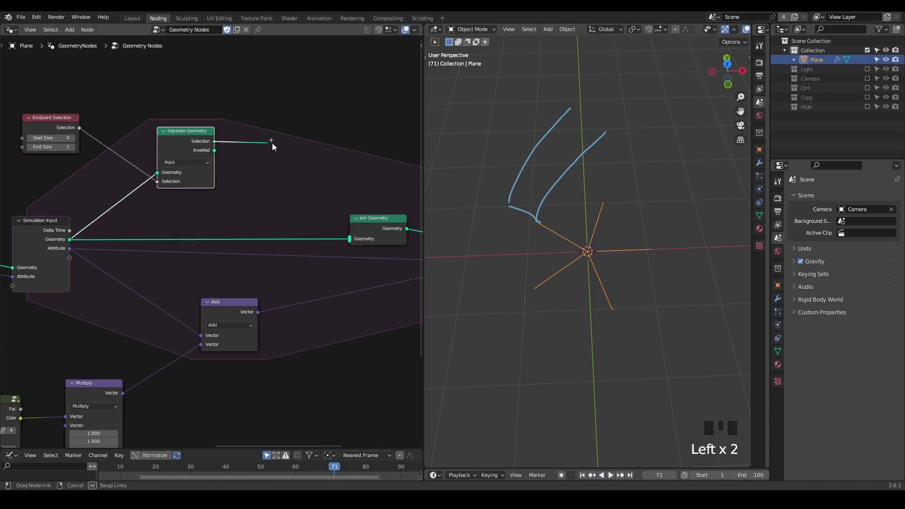
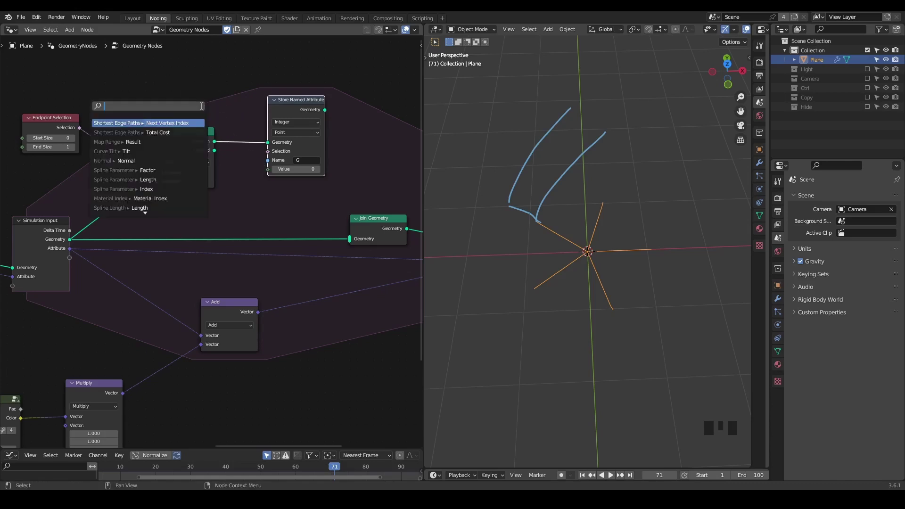
pyautogui.moveTo(207, 98); pyautogui.dragTo(213, 125)
pyautogui.press('ctrl+a')
pyautogui.press('o')
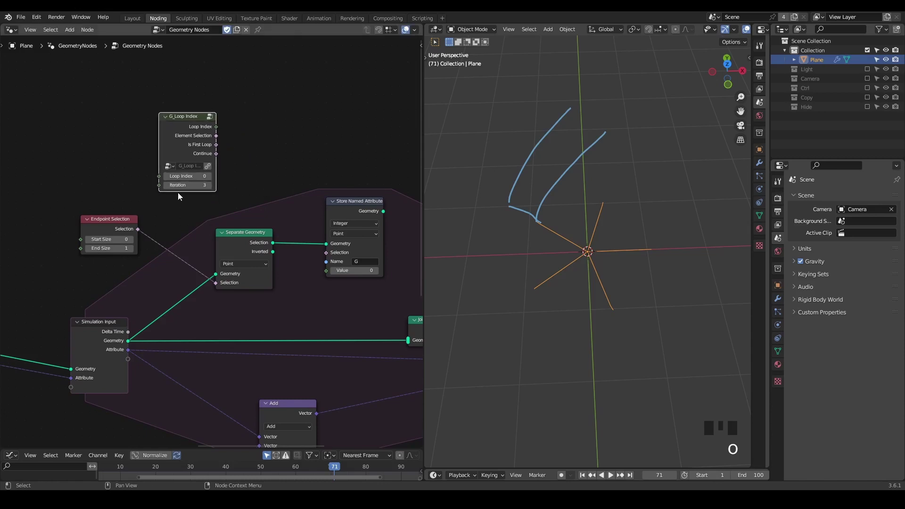
pyautogui.moveTo(182, 197); pyautogui.dragTo(206, 160)
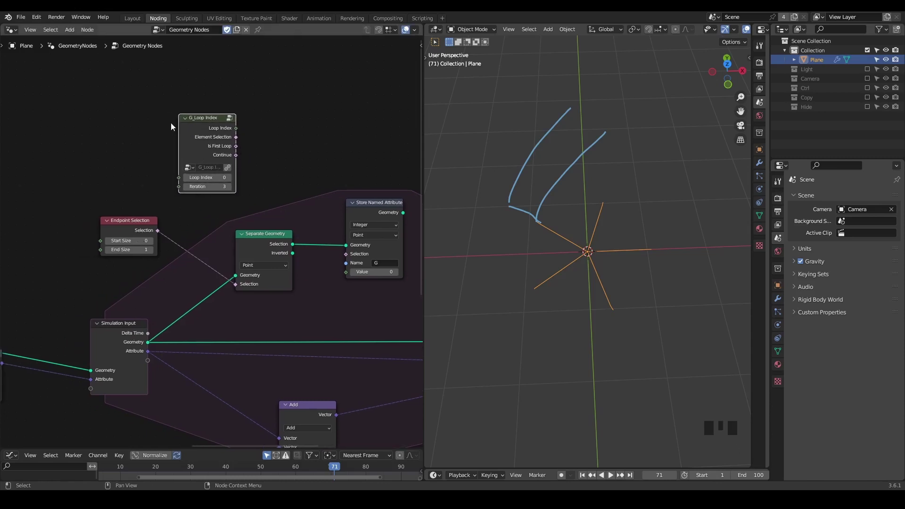
# - Sketch and then erase explanatory annotation strokes over the node graph
pyautogui.press('d')
pyautogui.click(177, 134)
pyautogui.press('d')
pyautogui.press('d')
pyautogui.press('d')
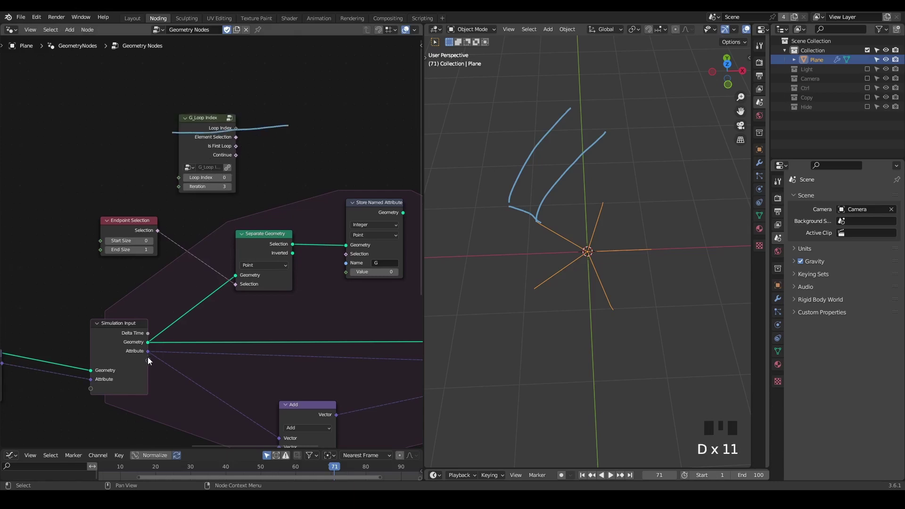
pyautogui.press('d')
pyautogui.rightClick(285, 141)
pyautogui.press('d')
pyautogui.click(114, 349)
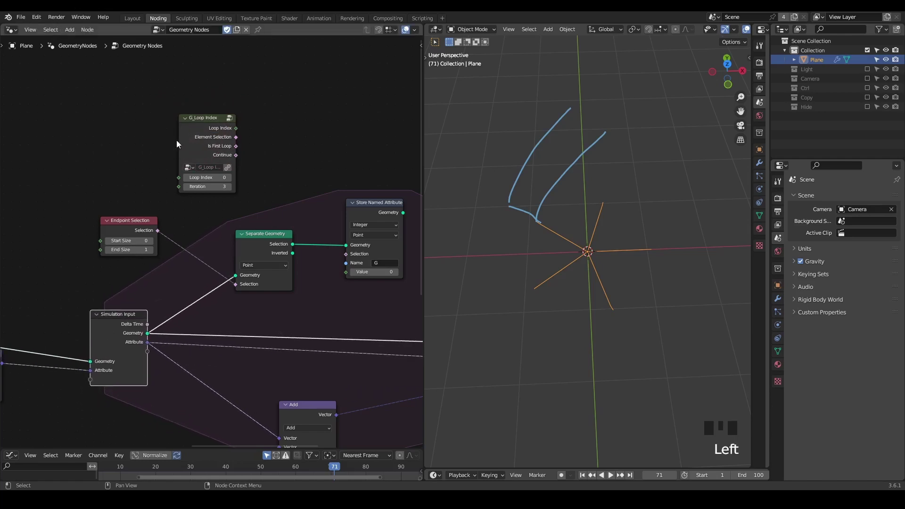
# - Add a Scene Time node, link its Frame to Store Named Attribute 'G' Value, and delete G_Loop Index
pyautogui.press('ctrl+a')
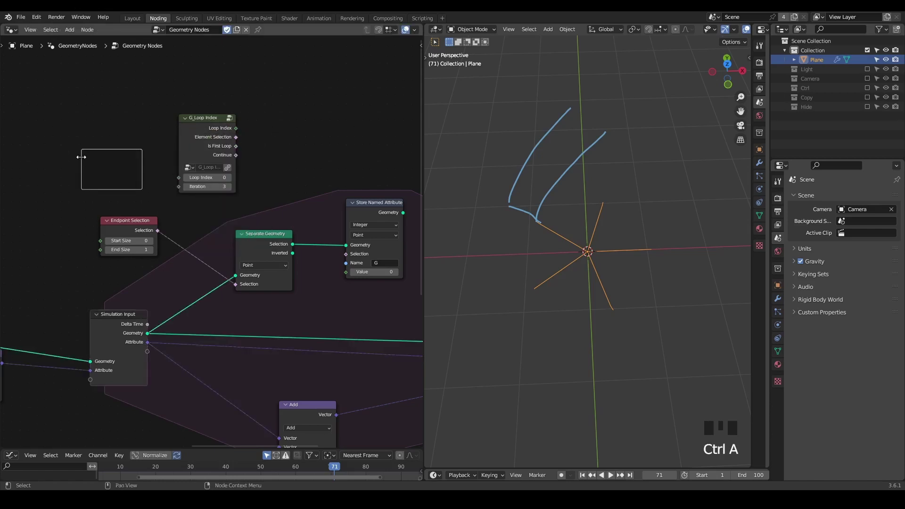
pyautogui.press('x')
pyautogui.press('ctrl+a')
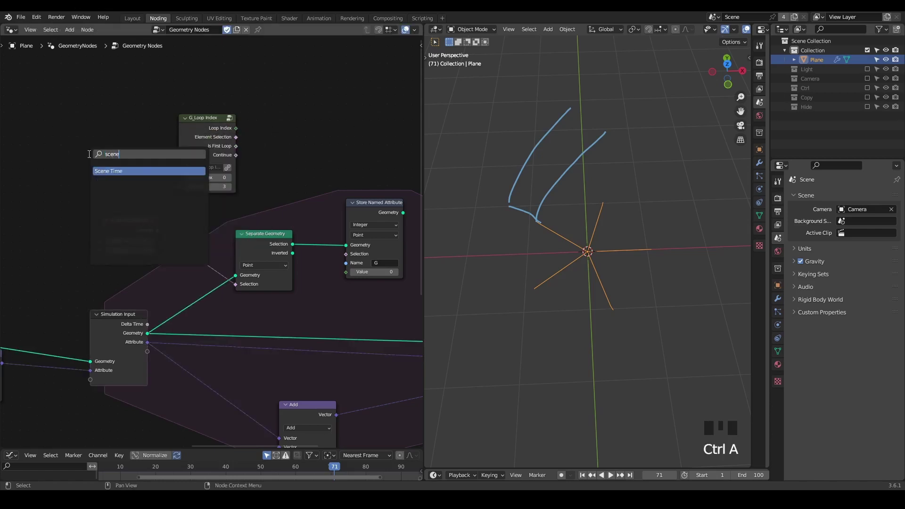
pyautogui.click(150, 168)
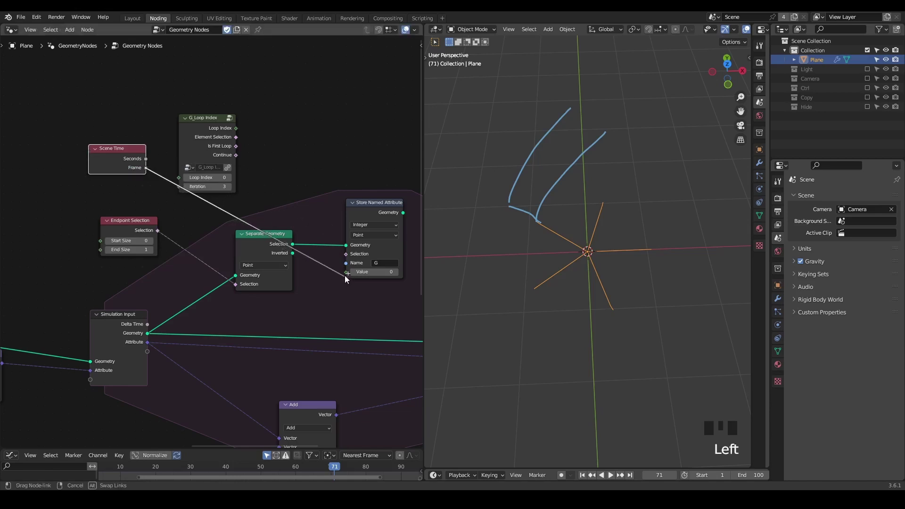
pyautogui.click(217, 138)
pyautogui.press('x')
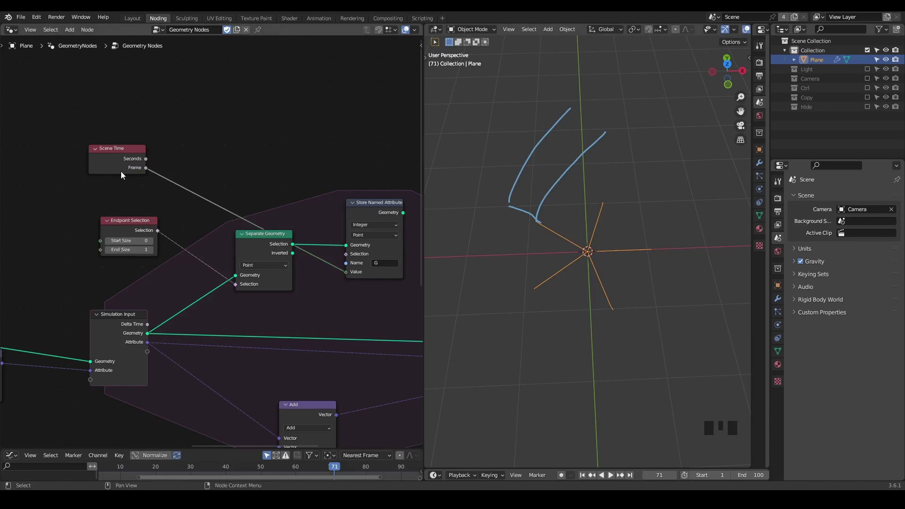
# - Sketch a quick annotation, then tidy the Store Named Attribute and Scene Time node positions
pyautogui.press('d')
pyautogui.click(123, 172)
pyautogui.press('d')
pyautogui.press('d')
pyautogui.press('d')
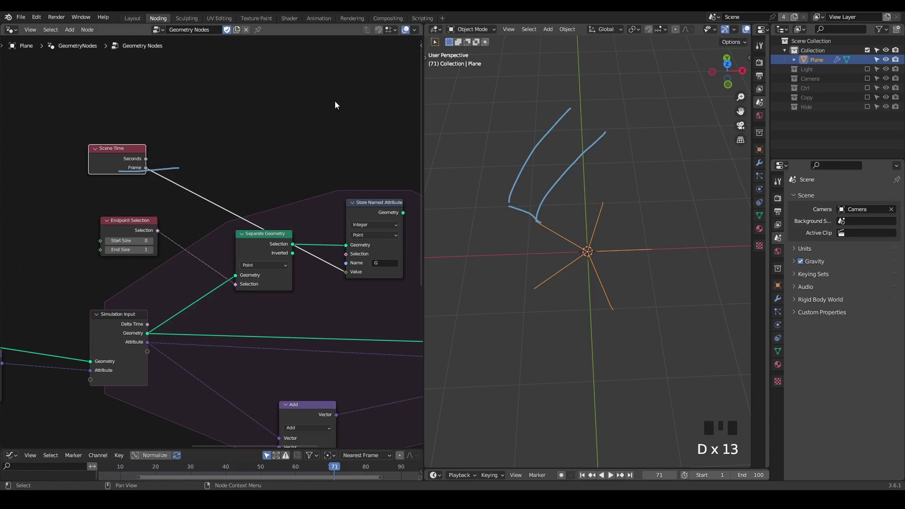
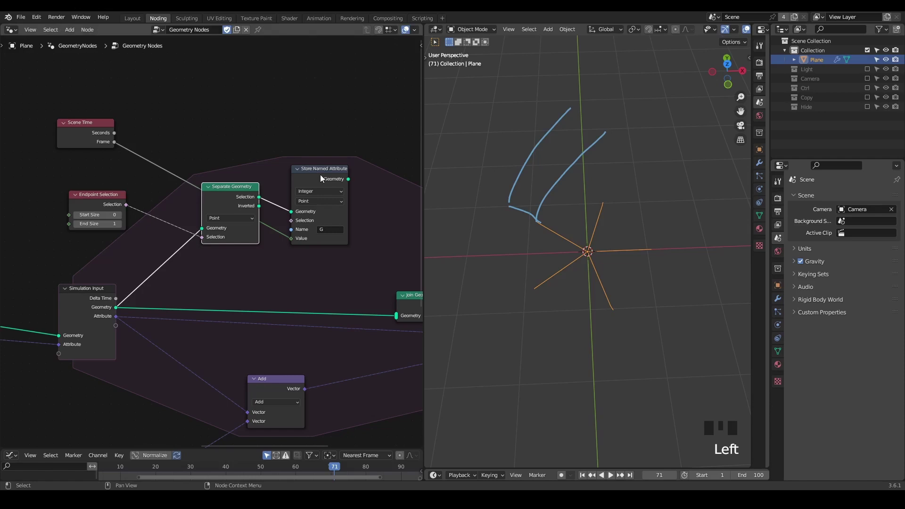
pyautogui.click(325, 174)
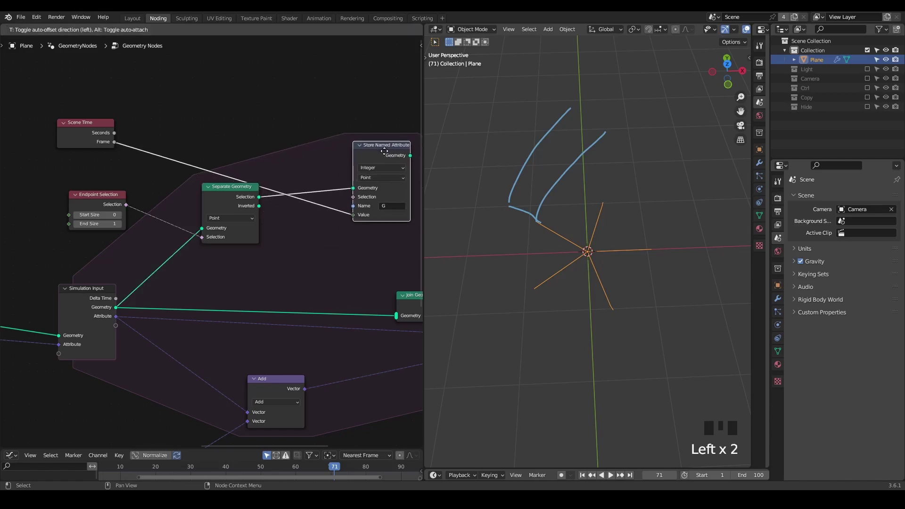
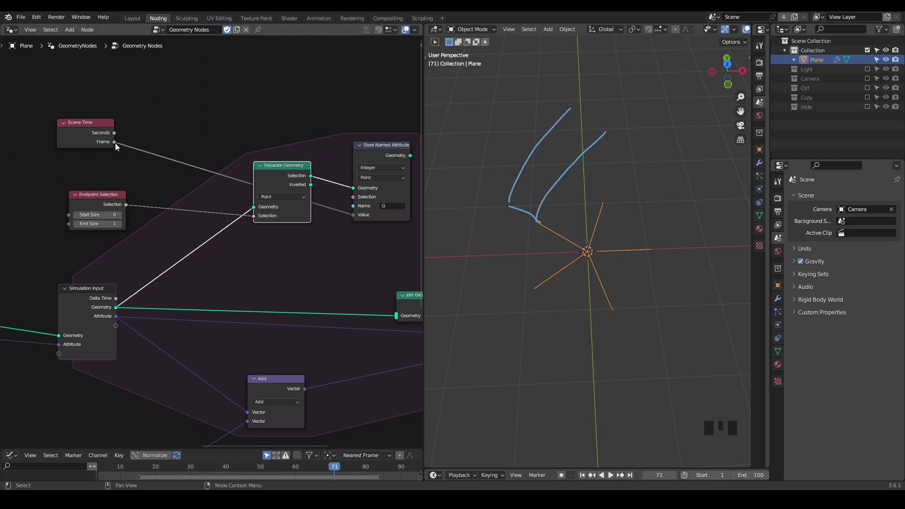
pyautogui.click(117, 147)
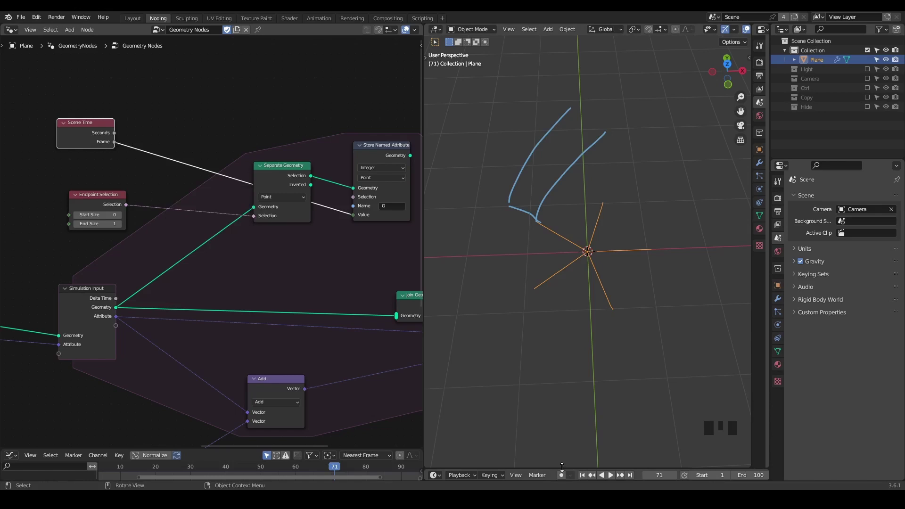
# - Rewind the simulation to frame 1 and sketch a loop around the curve centre in the viewport
pyautogui.press('shift+space')
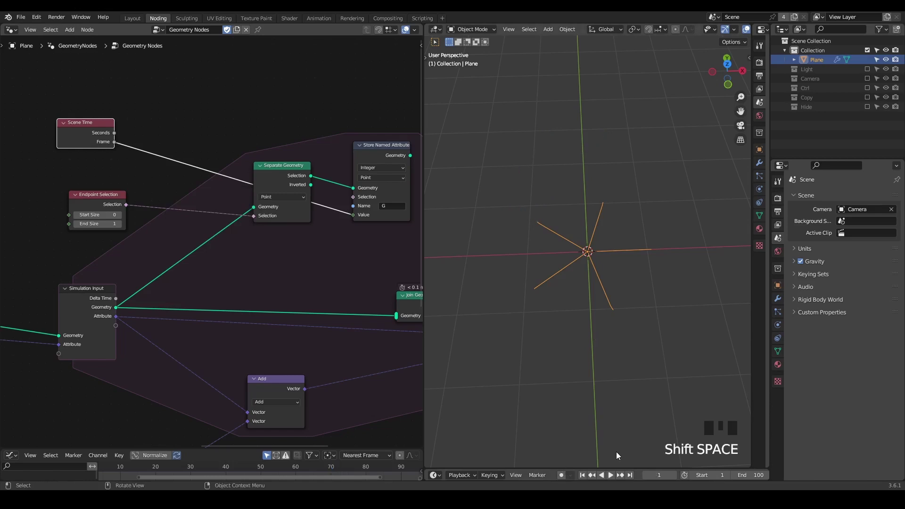
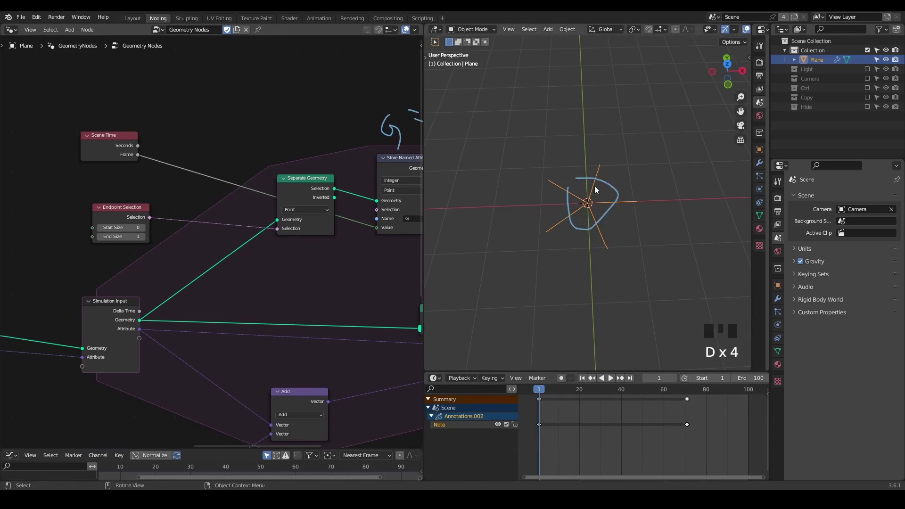
pyautogui.moveTo(339, 254); pyautogui.dragTo(331, 221)
pyautogui.press('d')
pyautogui.click(324, 221)
pyautogui.press('d')
pyautogui.press('d')
pyautogui.press('d')
# - Sketch a 'G=1' note with further figures over the node graph
pyautogui.click(354, 70)
pyautogui.press('d')
pyautogui.click(356, 81)
pyautogui.press('d')
pyautogui.click(371, 67)
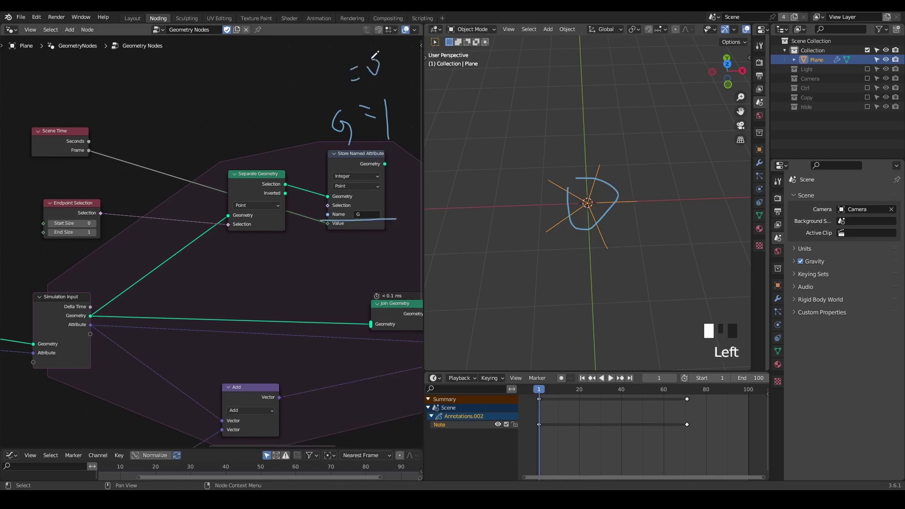
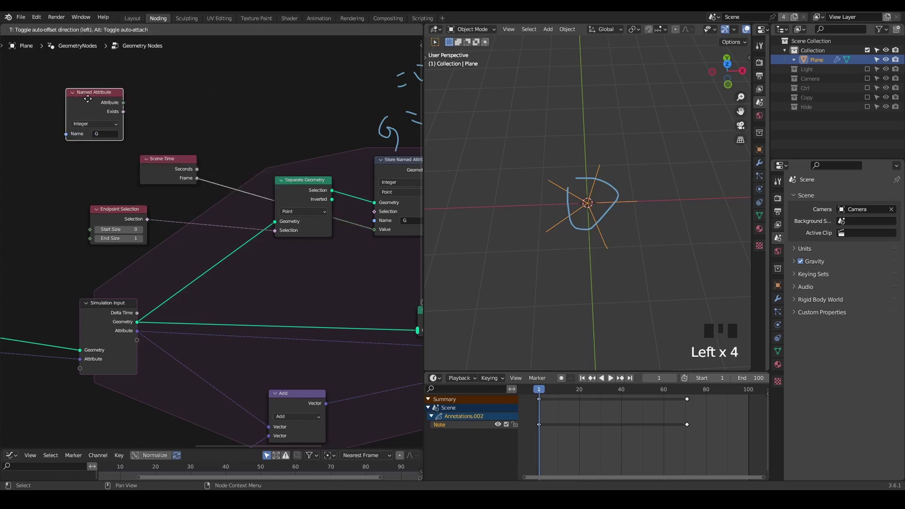
# - Compare Named Attribute G with an Equal node into And, and route the stored endpoints into Join Geometry
pyautogui.moveTo(124, 107); pyautogui.dragTo(132, 107)
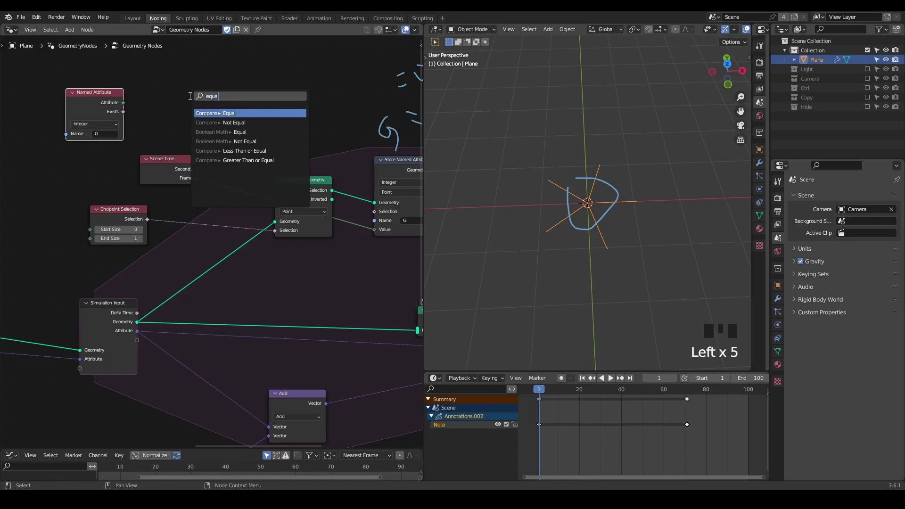
pyautogui.click(102, 102)
pyautogui.moveTo(199, 89); pyautogui.dragTo(210, 92)
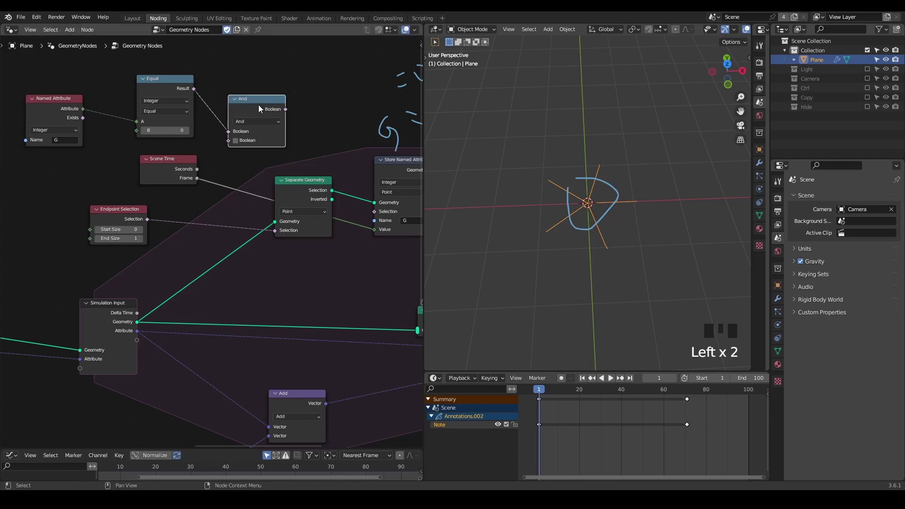
pyautogui.moveTo(135, 222); pyautogui.dragTo(262, 105)
pyautogui.click(263, 105)
pyautogui.moveTo(277, 123); pyautogui.dragTo(279, 124)
pyautogui.moveTo(375, 272); pyautogui.dragTo(324, 158)
pyautogui.moveTo(325, 157); pyautogui.dragTo(327, 174)
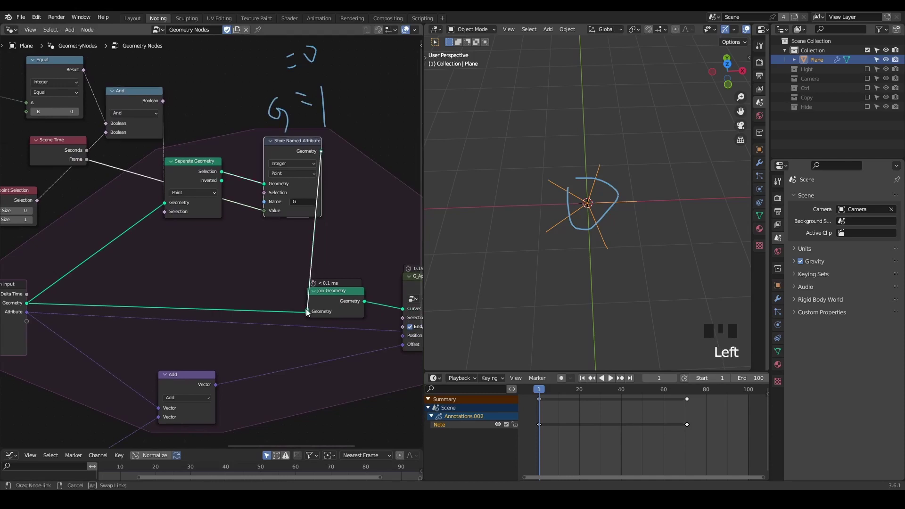
# - Erase the sketched notes over the viewport and play the growing-curves simulation
pyautogui.middleClick(325, 165)
pyautogui.press('d')
pyautogui.rightClick(342, 93)
pyautogui.press('d')
pyautogui.press('d')
pyautogui.rightClick(654, 166)
pyautogui.press('d')
pyautogui.press('a')
pyautogui.press('x')
pyautogui.press('space')
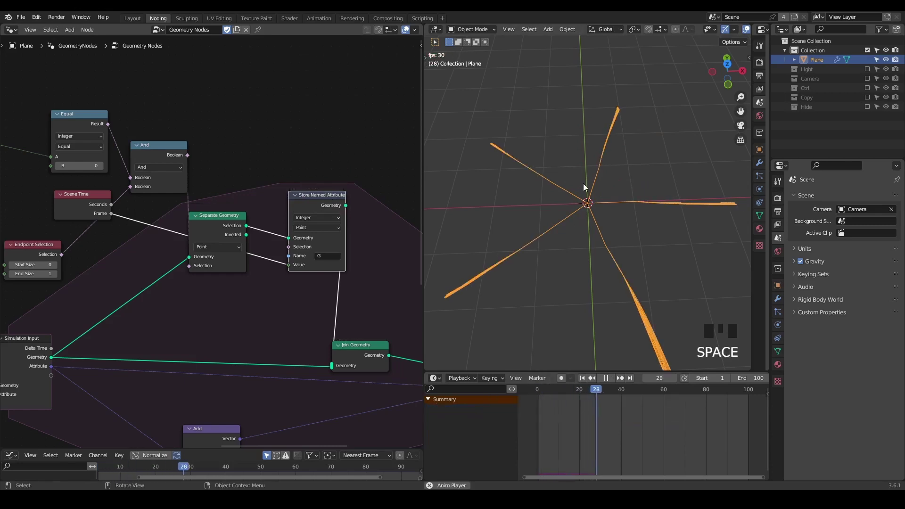
# - Stop playback and bring the whole node tree into view
pyautogui.press('space')
pyautogui.scroll(-3)
pyautogui.scroll(-3)
pyautogui.moveTo(589, 228); pyautogui.dragTo(224, 187)
pyautogui.scroll(-3)
pyautogui.middleClick(304, 223)
pyautogui.scroll(-3)
# - Add a Vector Rotate node (Axis Angle, 0°) and move it beside the Add to G_Append Point Offset link
pyautogui.click(184, 182)
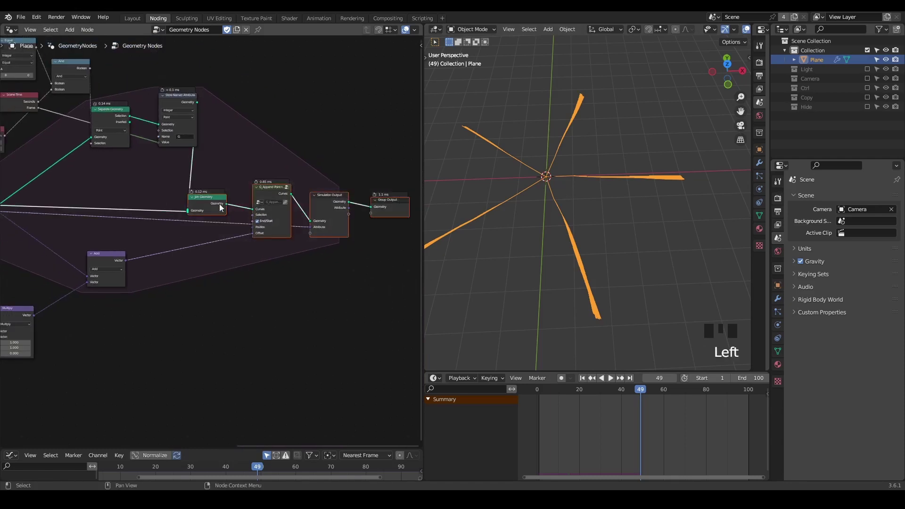
pyautogui.press('g')
pyautogui.middleClick(211, 219)
pyautogui.click(294, 198)
pyautogui.press('ctrl+shift+alt+q')
pyautogui.moveTo(282, 214); pyautogui.dragTo(266, 207)
pyautogui.scroll(3)
pyautogui.scroll(3)
pyautogui.middleClick(267, 204)
# - Drop Vector Rotate onto the Add→Offset link so it auto-attaches, then sketch a loop around the curve centre
pyautogui.press('ctrl+a')
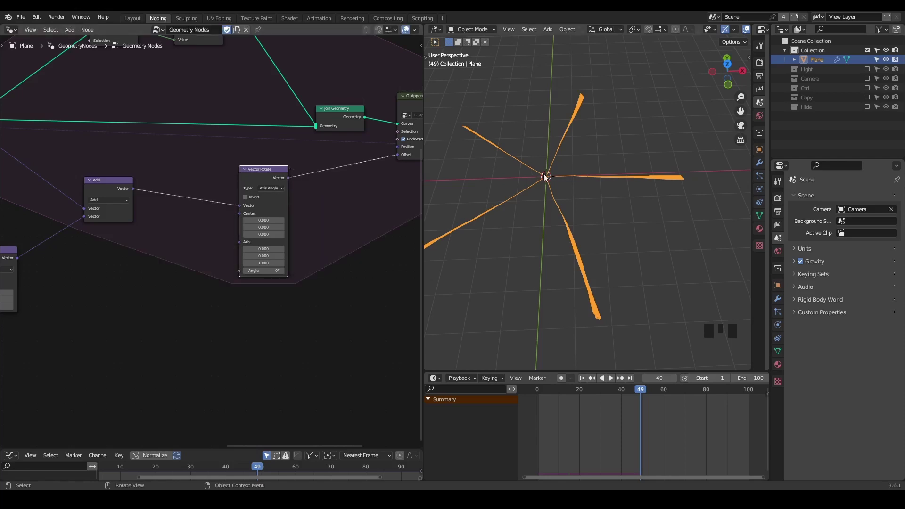
pyautogui.moveTo(571, 186); pyautogui.dragTo(556, 176)
pyautogui.press('d')
pyautogui.click(556, 175)
pyautogui.press('d')
pyautogui.press('d')
pyautogui.press('d')
pyautogui.press('d')
pyautogui.press('d')
# - Sketch several strokes branching off one radial line as explanatory notes
pyautogui.click(599, 121)
pyautogui.press('d')
pyautogui.press('d')
pyautogui.press('d')
pyautogui.click(592, 135)
pyautogui.press('d')
pyautogui.press('d')
pyautogui.press('d')
pyautogui.click(586, 146)
pyautogui.press('d')
pyautogui.press('d')
pyautogui.click(261, 186)
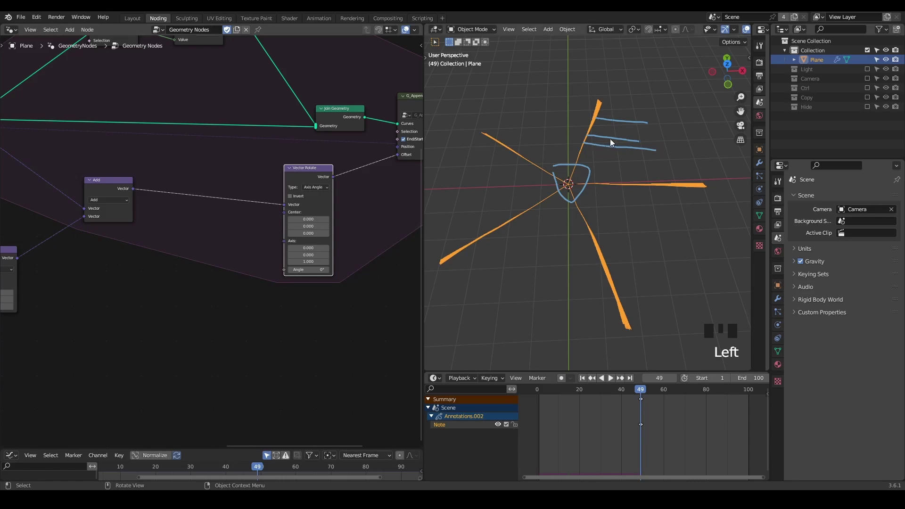
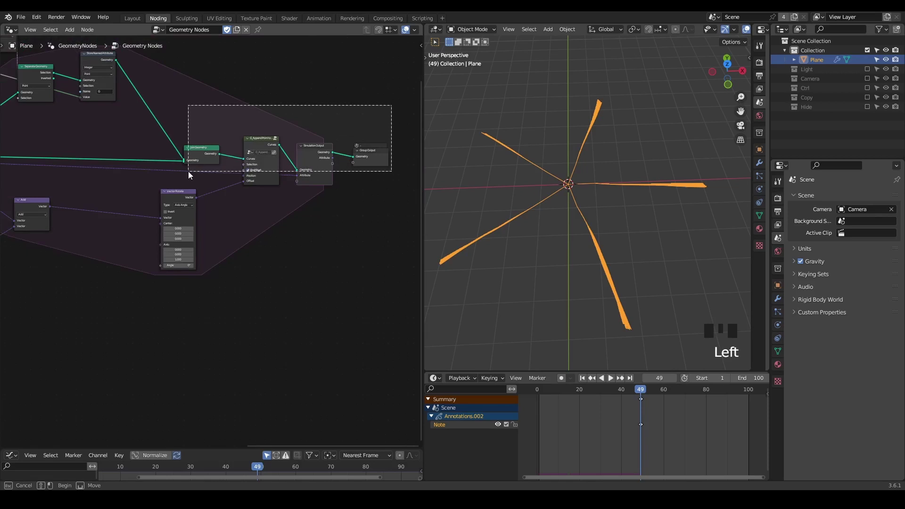
# - Place a second Named Attribute G near Add and compare it with Scene Time's Frame in an Equal node
pyautogui.press('g')
pyautogui.middleClick(216, 205)
pyautogui.scroll(3)
pyautogui.moveTo(249, 182); pyautogui.dragTo(24, 62)
pyautogui.click(24, 62)
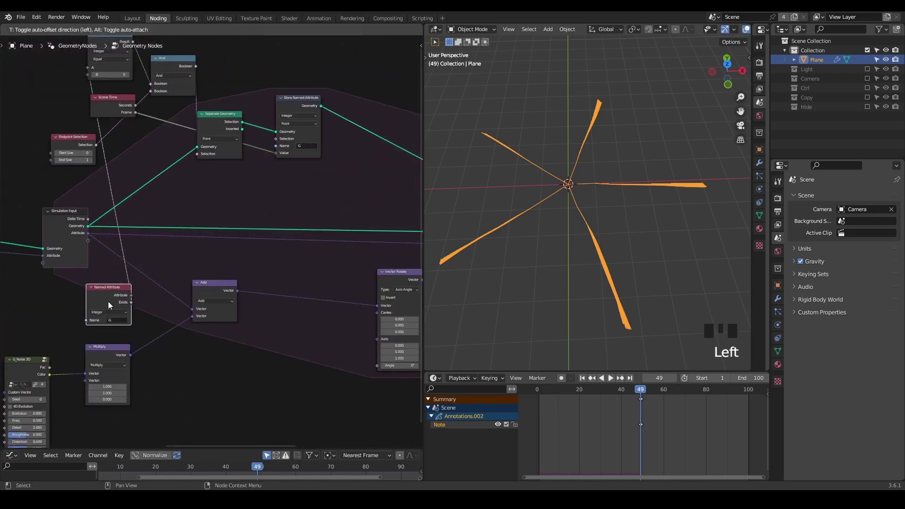
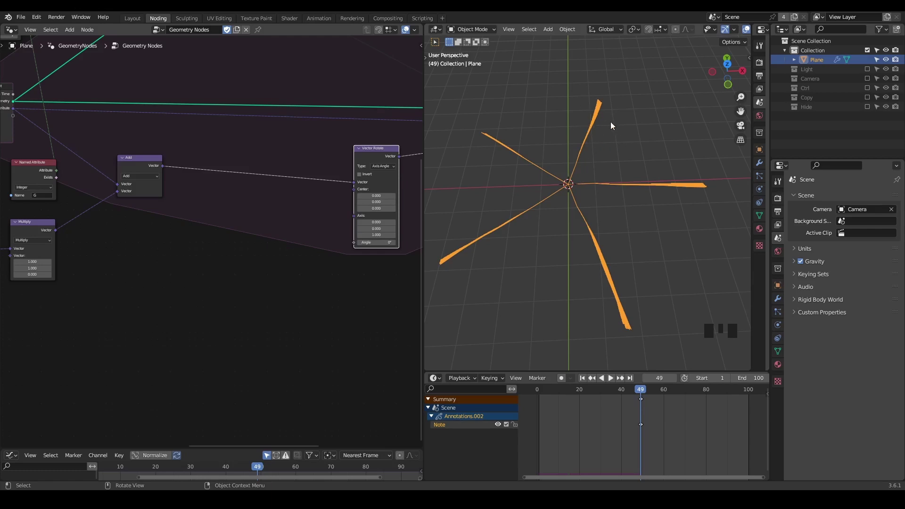
pyautogui.moveTo(268, 182); pyautogui.dragTo(81, 179)
pyautogui.moveTo(81, 179); pyautogui.dragTo(95, 182)
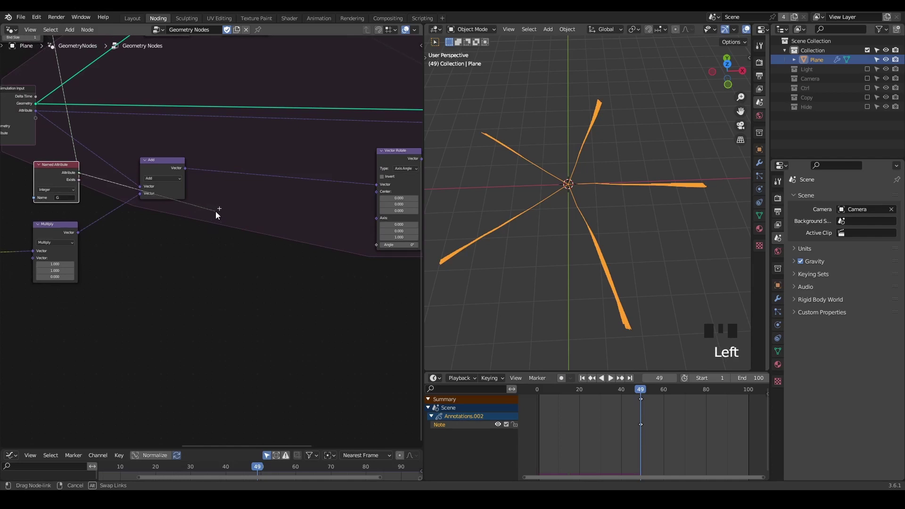
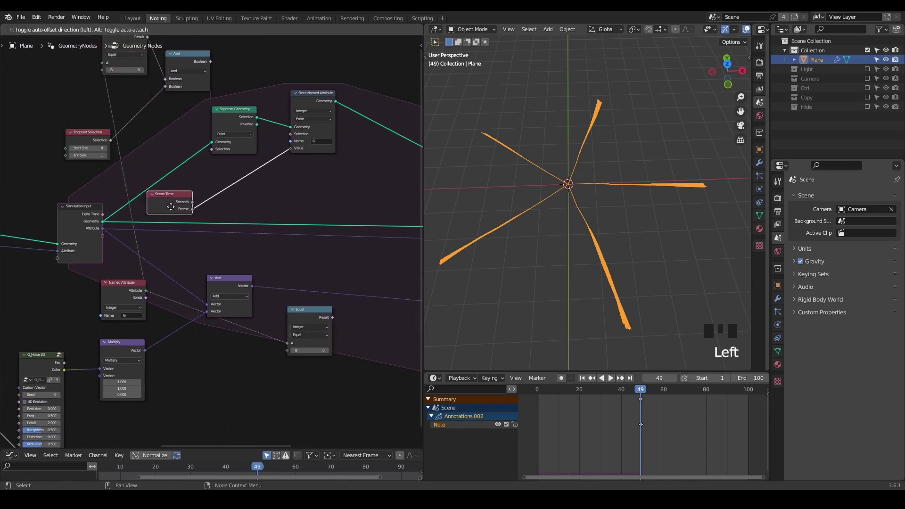
pyautogui.middleClick(225, 240)
pyautogui.scroll(3)
pyautogui.click(138, 121)
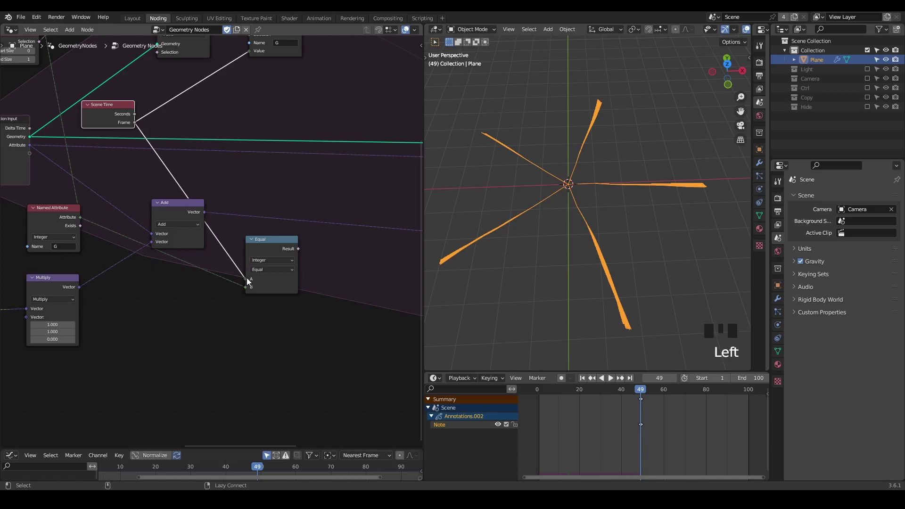
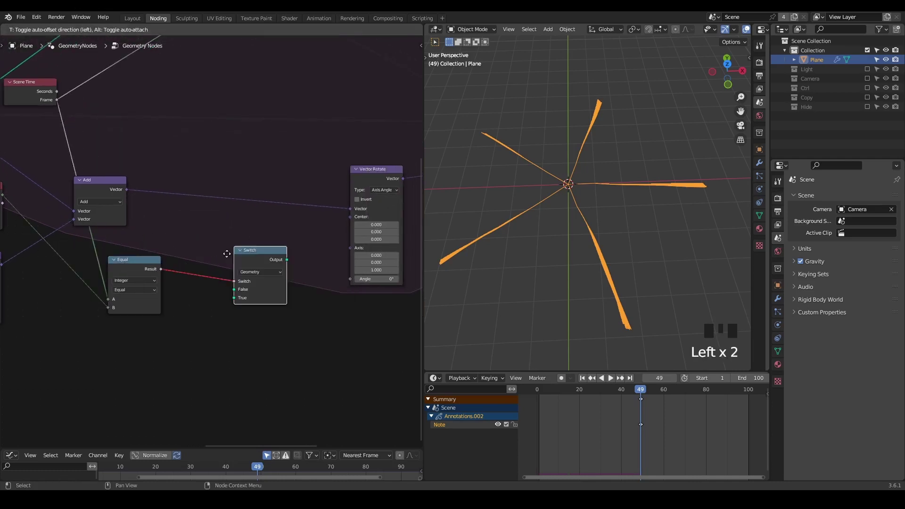
# - Feed the Equal result into a Float Switch (True 45) and start linking its output toward To Radians
pyautogui.scroll(3)
pyautogui.moveTo(232, 268); pyautogui.dragTo(160, 277)
pyautogui.moveTo(160, 277); pyautogui.dragTo(269, 305)
pyautogui.moveTo(269, 305); pyautogui.dragTo(291, 130)
pyautogui.click(290, 129)
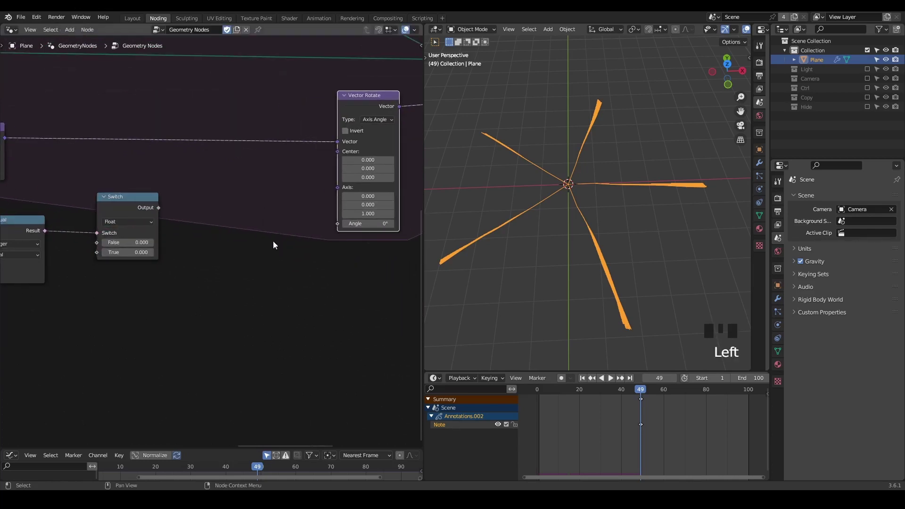
pyautogui.moveTo(163, 205); pyautogui.dragTo(179, 211)
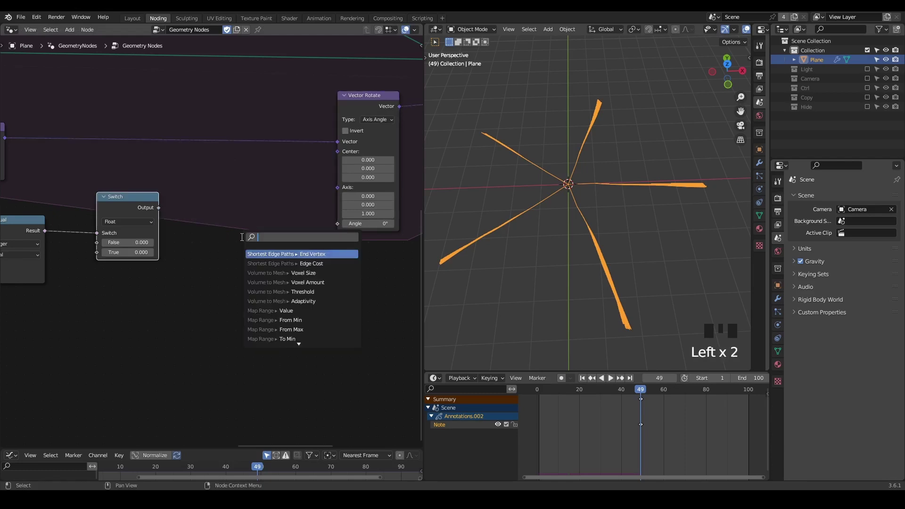
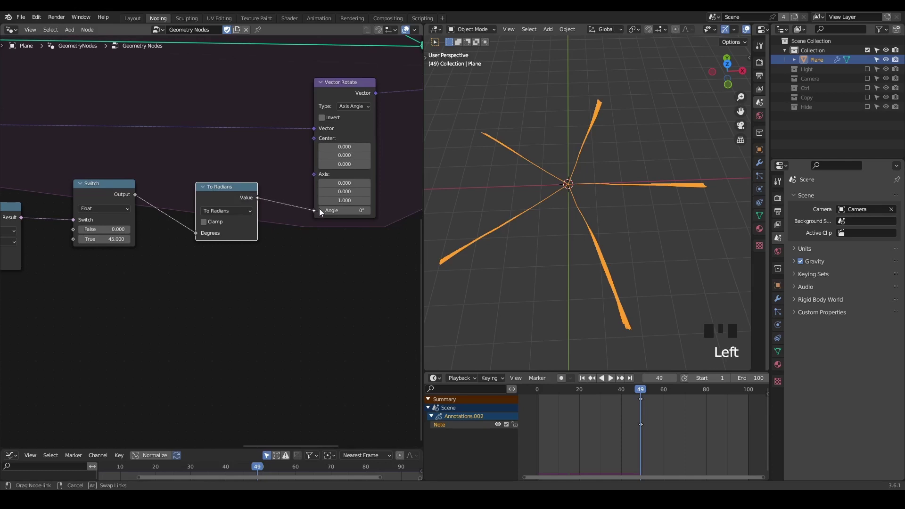
# - Jump to frame 1 and play the simulation to watch the bent radial curves grow
pyautogui.press('shift+space')
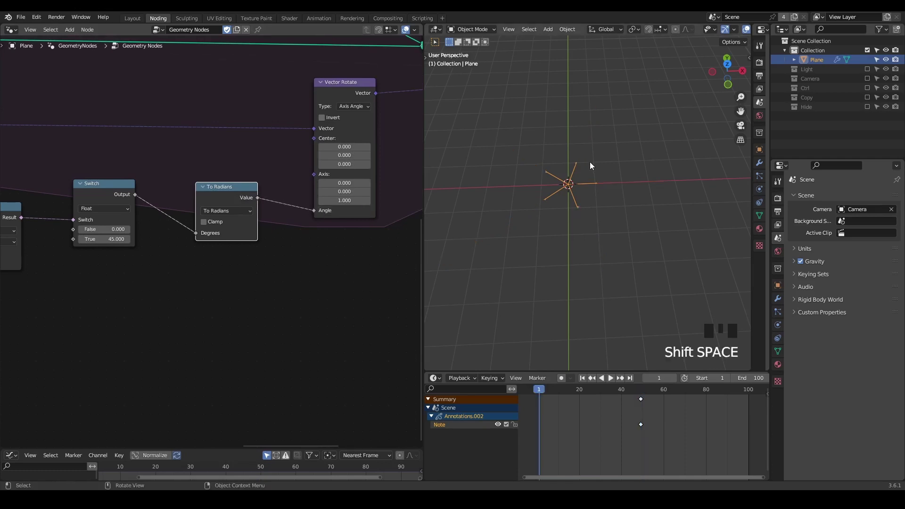
pyautogui.press('space')
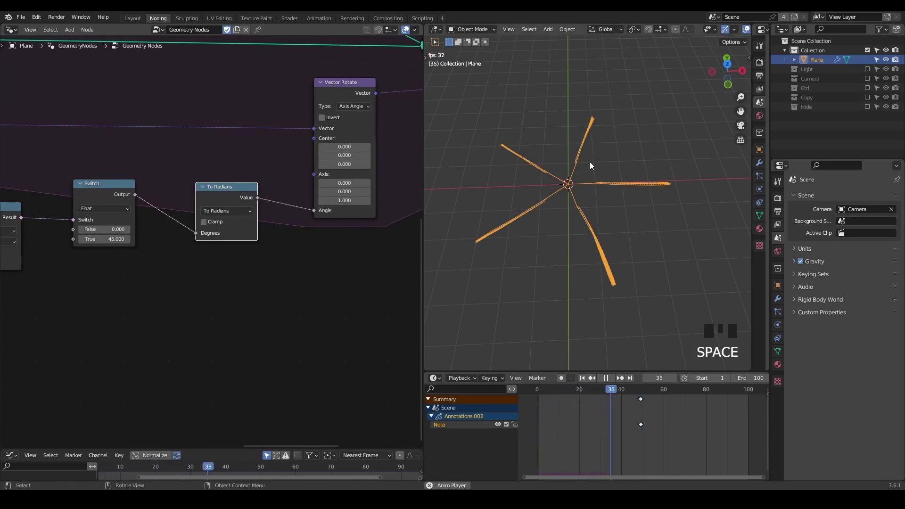
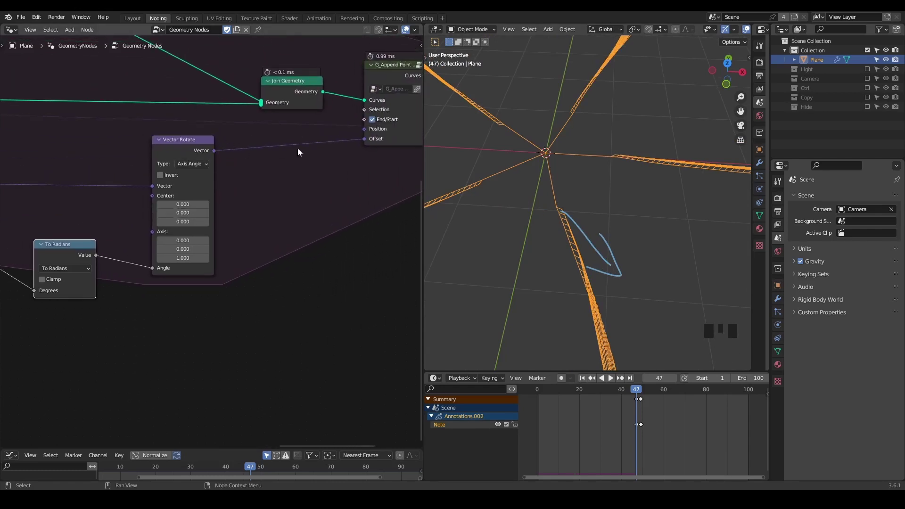
# - Replay into a dense tangle and reposition nodes beside Vector Rotate to fit a vector Add node
pyautogui.scroll(-3)
pyautogui.moveTo(303, 158); pyautogui.dragTo(337, 75)
pyautogui.moveTo(337, 75); pyautogui.dragTo(315, 122)
pyautogui.press('g')
pyautogui.moveTo(277, 216); pyautogui.dragTo(254, 130)
pyautogui.click(254, 129)
pyautogui.moveTo(219, 221); pyautogui.dragTo(281, 208)
# - Rewind to frame 1 and link Vector Rotate's geometry toward the Simulation Output
pyautogui.press('shift+space')
pyautogui.press('n')
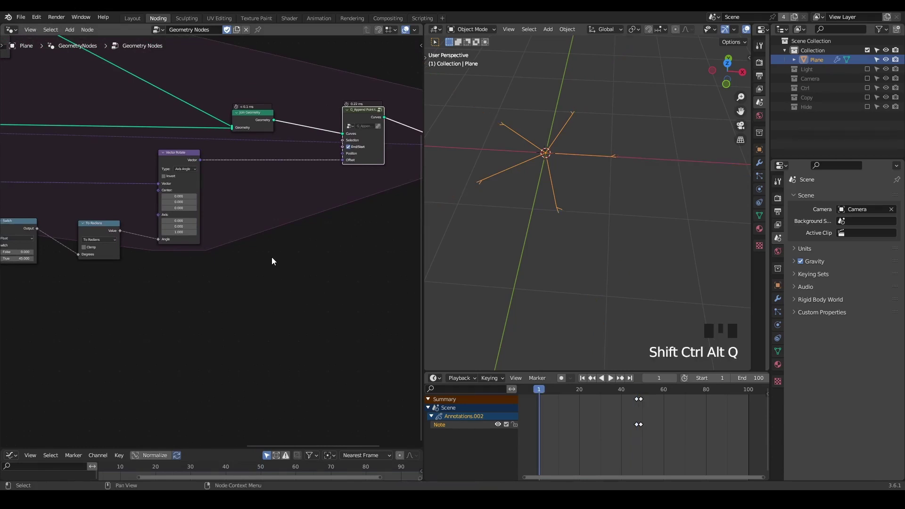
pyautogui.moveTo(275, 258); pyautogui.dragTo(95, 166)
pyautogui.click(95, 166)
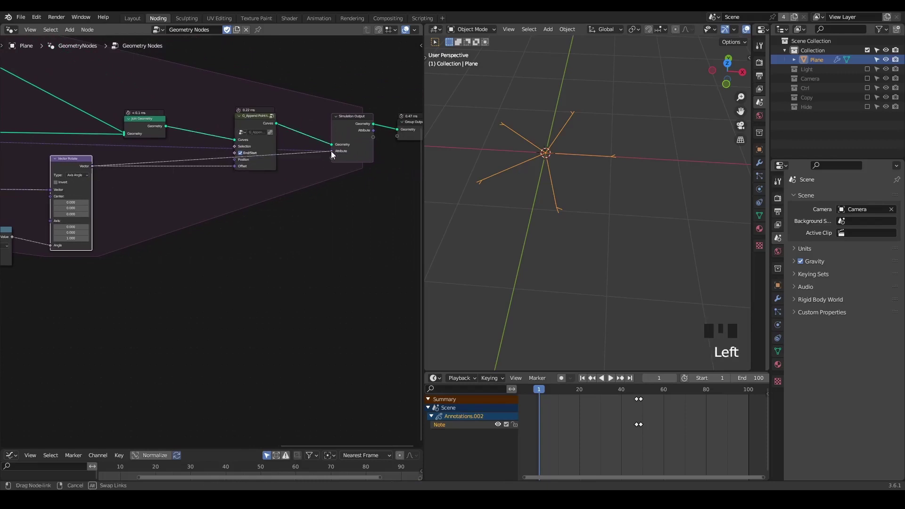
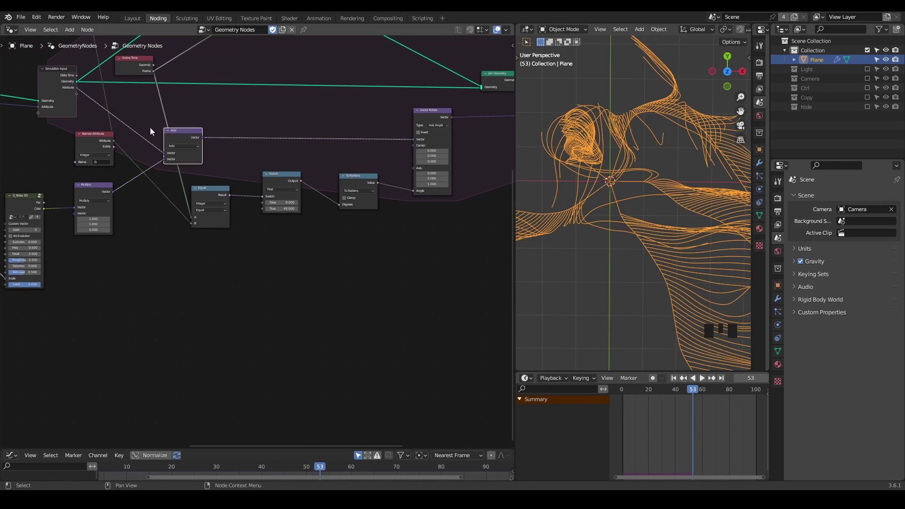
# - Drop the new Add node after Vector Rotate, restart the simulation and pause it on the tangled strands
pyautogui.click(185, 136)
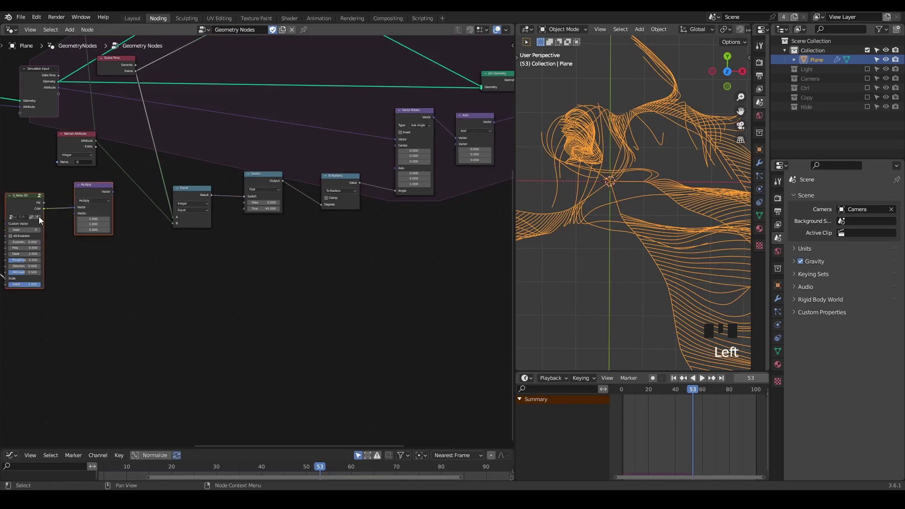
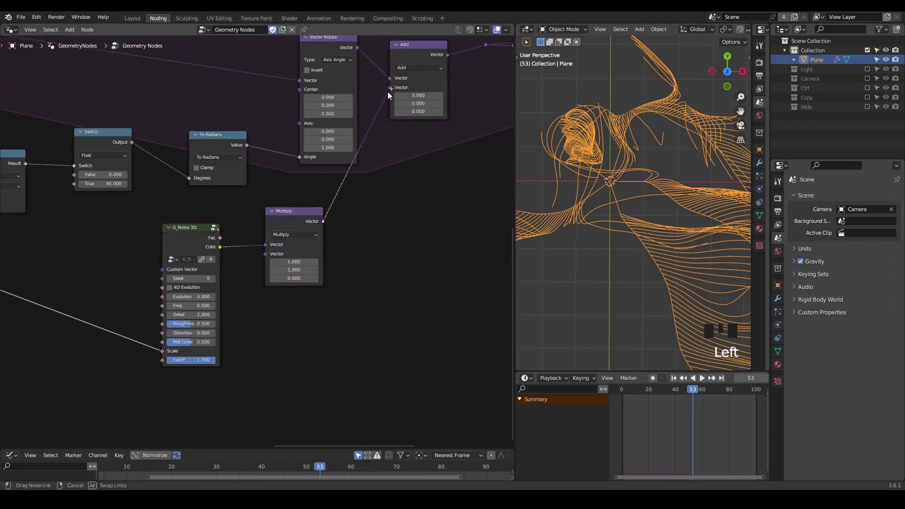
pyautogui.press('shift+space')
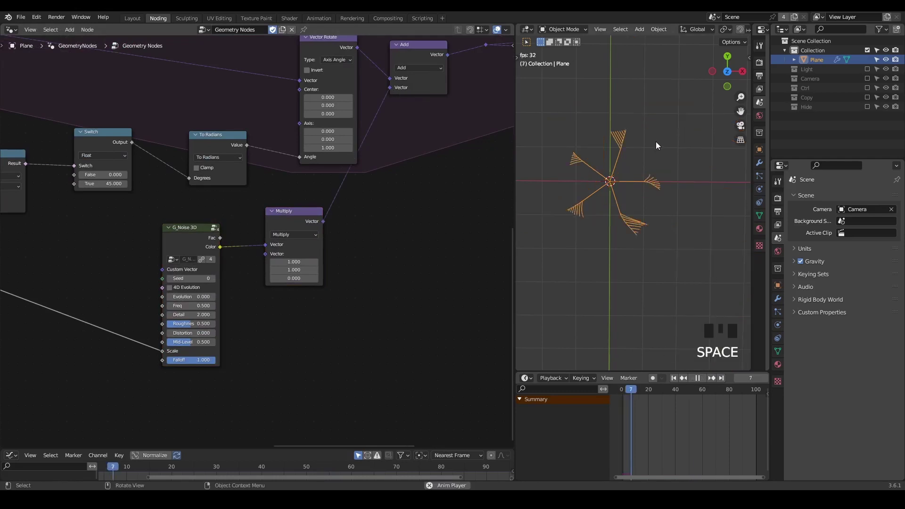
pyautogui.press('space')
# - Set G_Noise 3D Falloff to 0.125 and add a float Multiply node (0.5 × 0.5) beside it
pyautogui.moveTo(110, 286); pyautogui.dragTo(357, 298)
pyautogui.scroll(3)
pyautogui.middleClick(355, 332)
pyautogui.scroll(3)
pyautogui.moveTo(242, 286); pyautogui.dragTo(219, 230)
pyautogui.press('ctrl+a')
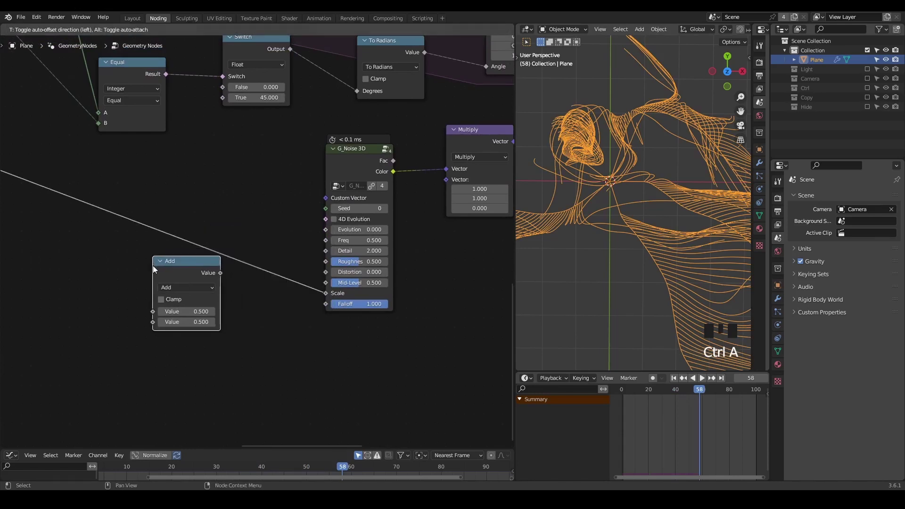
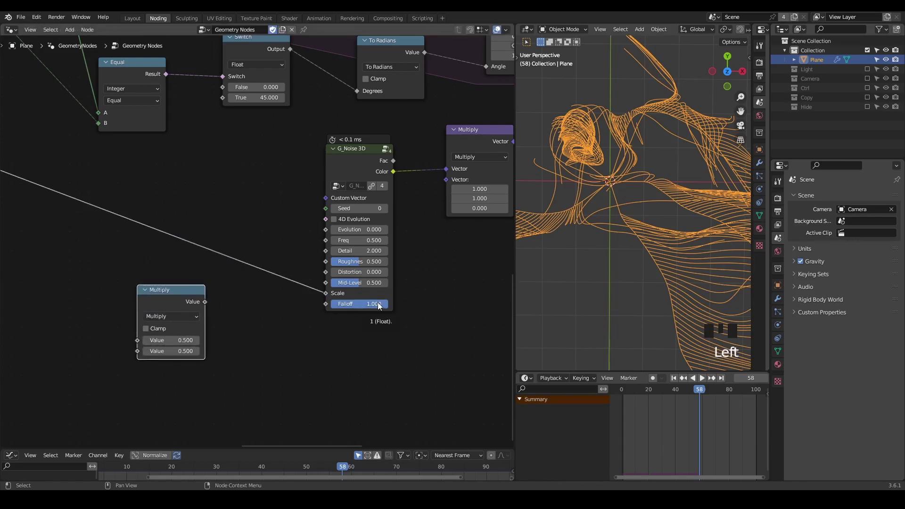
pyautogui.moveTo(382, 303); pyautogui.dragTo(382, 308)
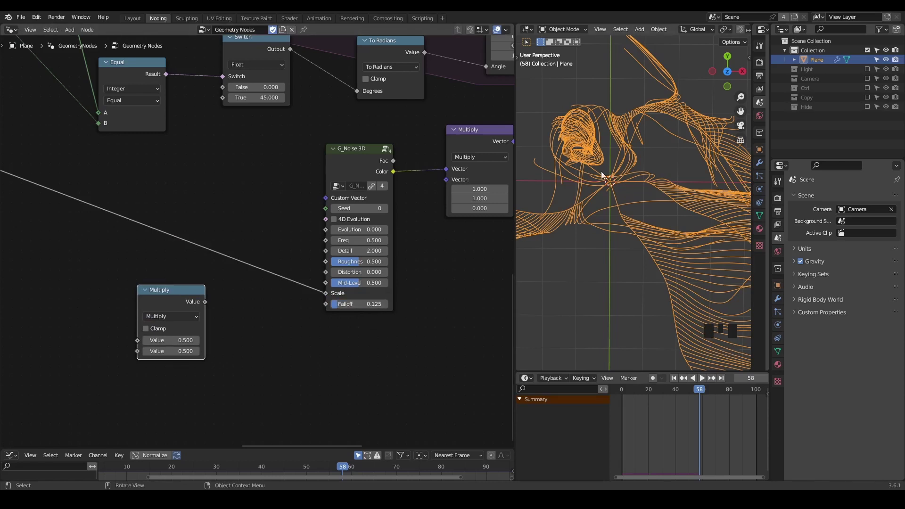
# - Replay the simulation from frame 1 with the 80° switch angle and stop once the pinwheel forms
pyautogui.press('shift+space')
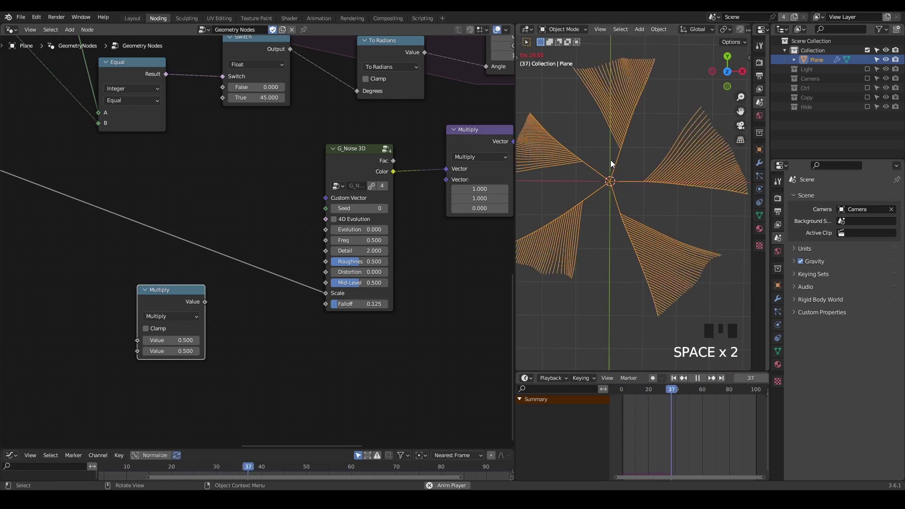
pyautogui.press('space')
pyautogui.scroll(-3)
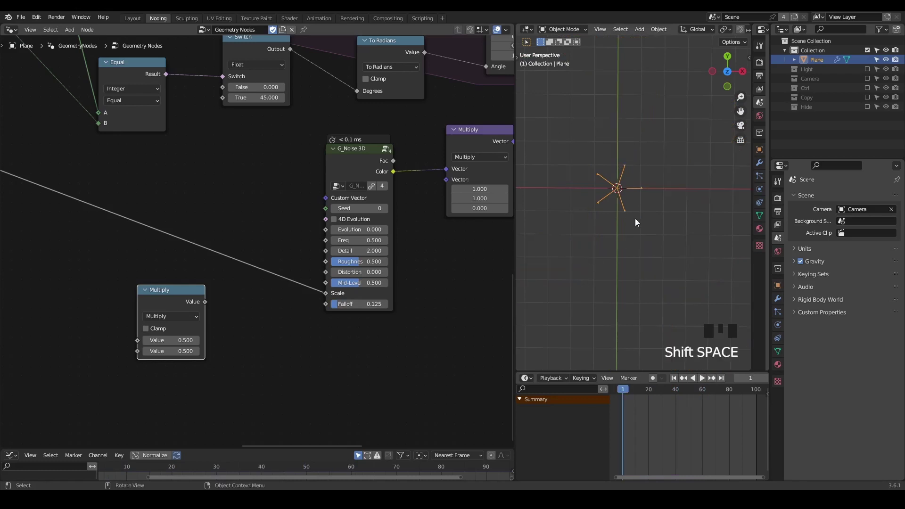
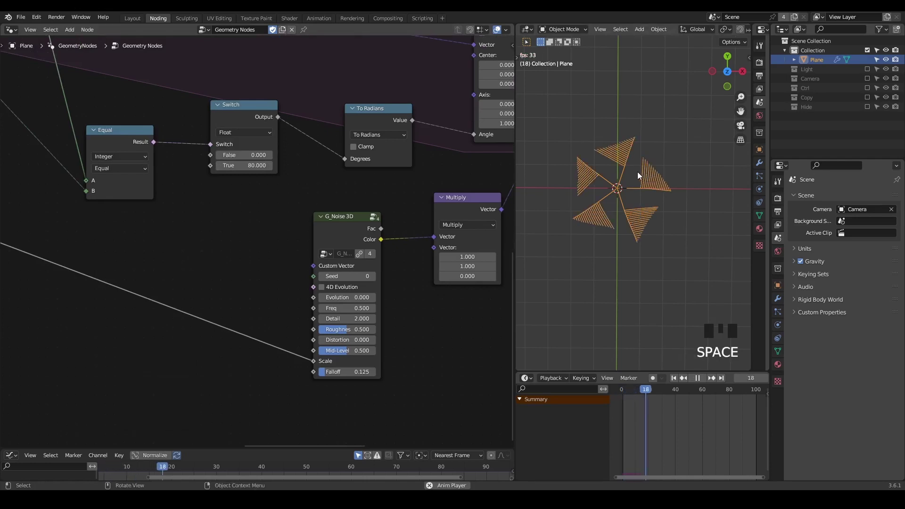
pyautogui.press('space')
pyautogui.scroll(-3)
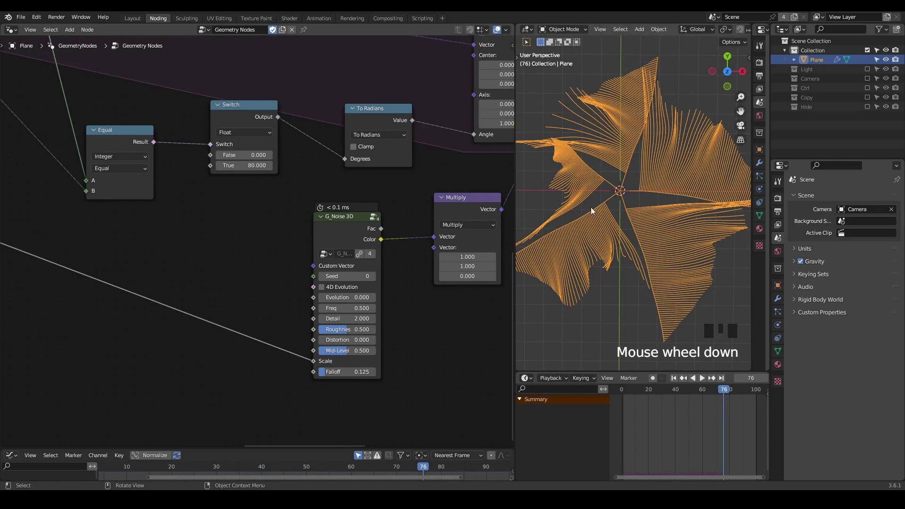
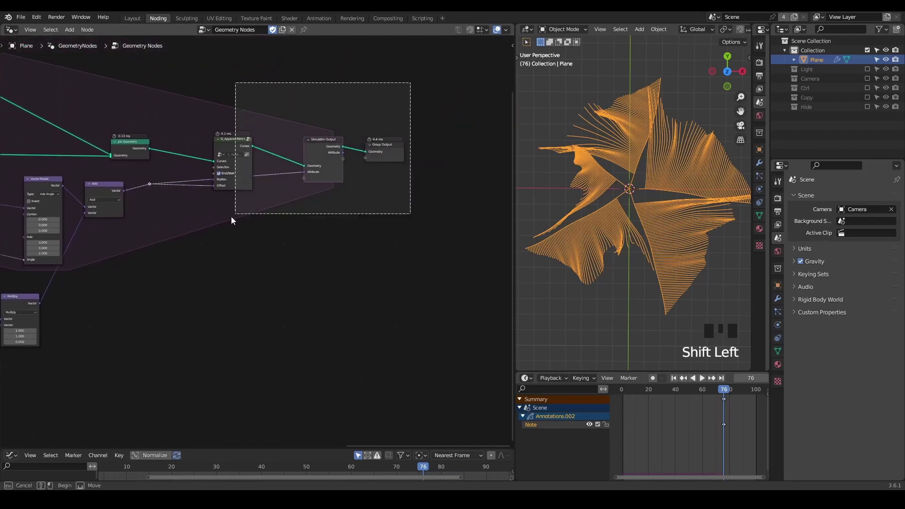
# - Make room in the node tree beside the joined curves for intersection testing
pyautogui.press('g')
pyautogui.scroll(3)
pyautogui.middleClick(206, 238)
pyautogui.scroll(3)
pyautogui.middleClick(251, 242)
pyautogui.scroll(3)
pyautogui.click(219, 238)
# - Try Raycast, Curve to Mesh and Extrude Mesh nodes, then delete the trial nodes
pyautogui.press('ctrl+a')
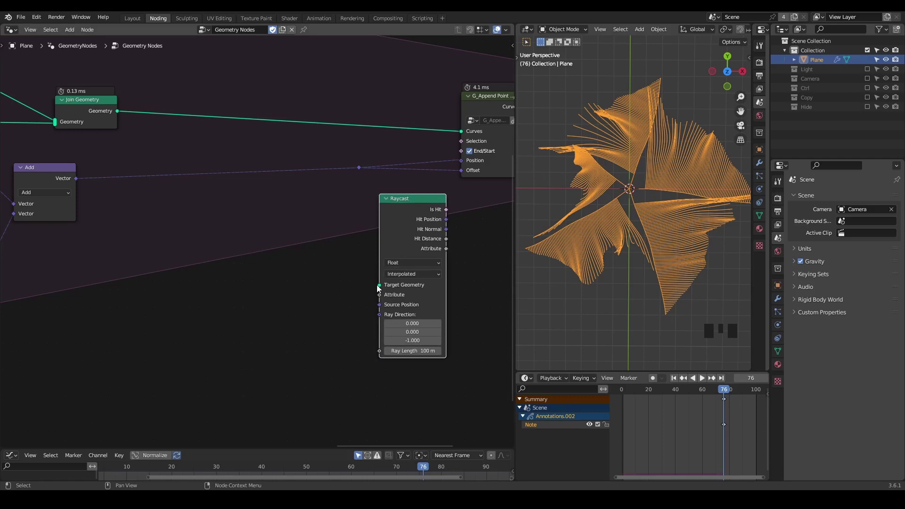
pyautogui.press('ctrl+a')
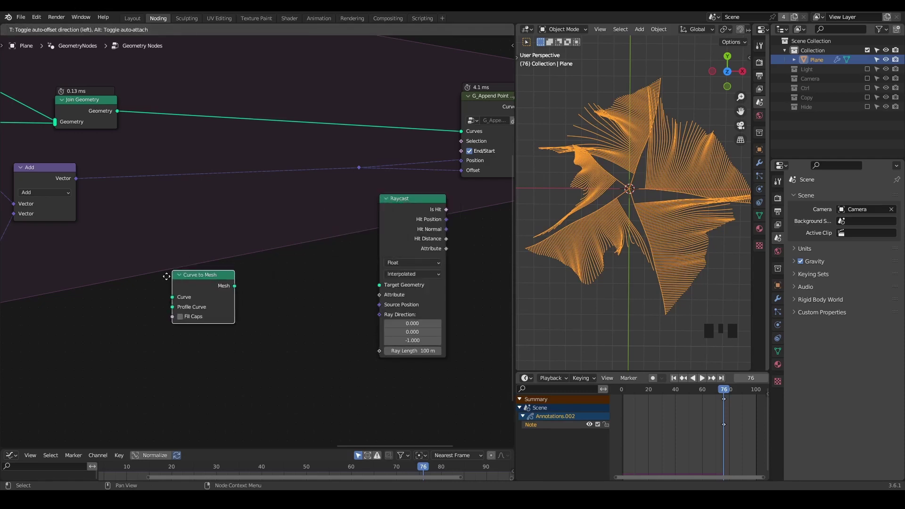
pyautogui.press('ctrl+a')
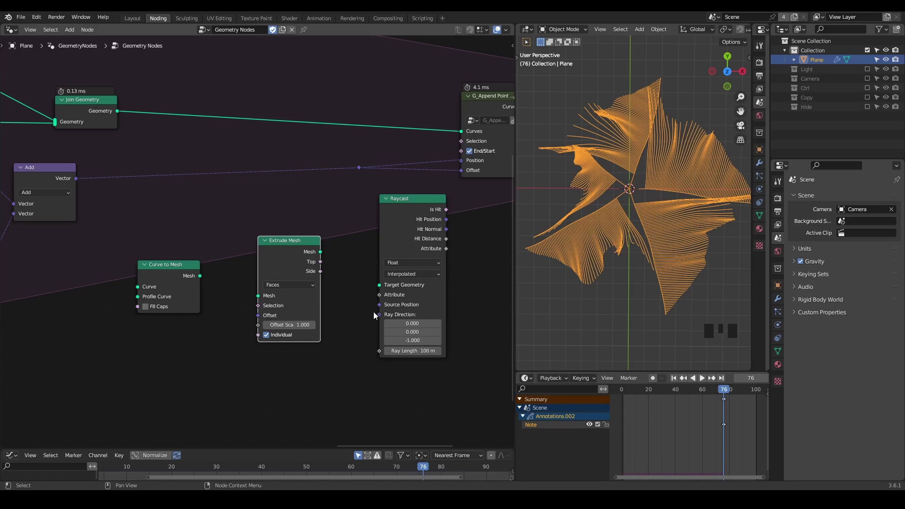
pyautogui.click(385, 304)
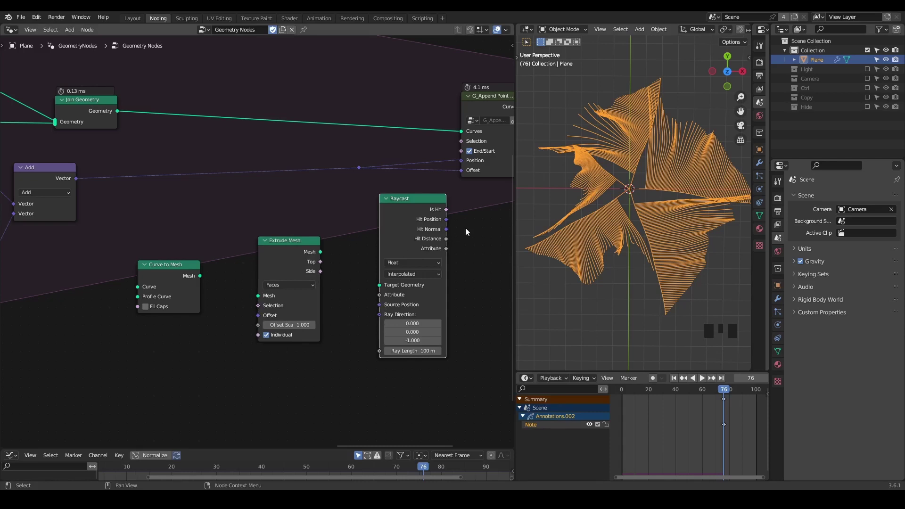
pyautogui.click(472, 221)
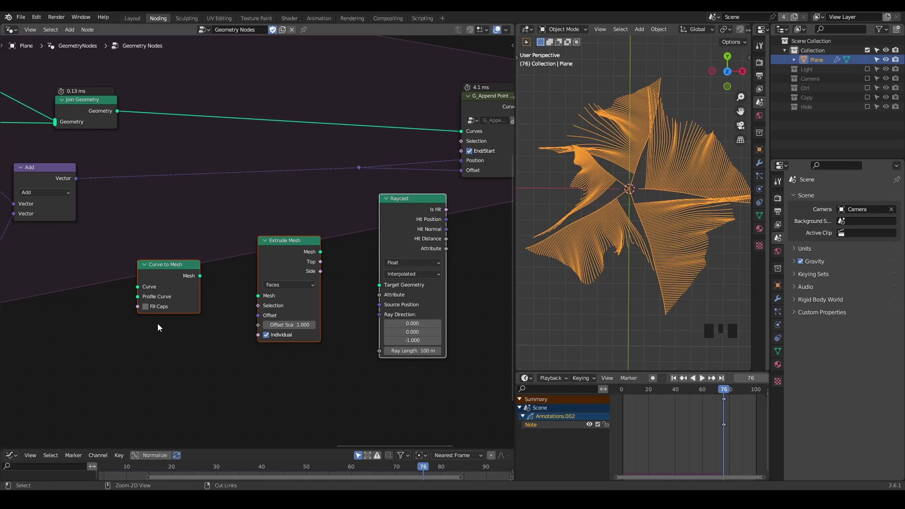
pyautogui.press('ctrl+x')
# - Add the G_Curve Intersection Detection group fed by the Join Geometry output
pyautogui.press('ctrl+a')
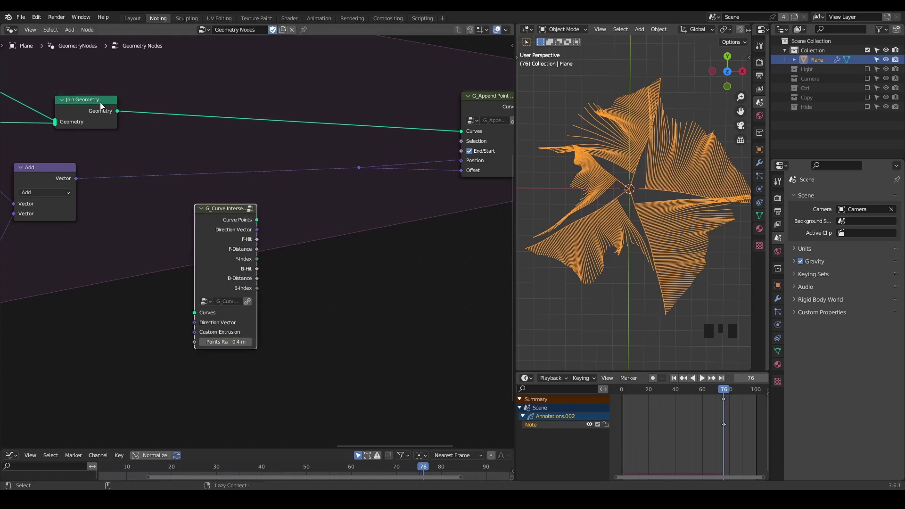
pyautogui.moveTo(101, 102); pyautogui.dragTo(221, 250)
pyautogui.click(220, 250)
pyautogui.moveTo(291, 248); pyautogui.dragTo(157, 225)
pyautogui.press('d')
pyautogui.click(157, 226)
pyautogui.press('d')
pyautogui.rightClick(218, 212)
pyautogui.press('d')
pyautogui.press('d')
# - Add a Sample Index node beside the detection group
pyautogui.click(165, 218)
pyautogui.press('d')
pyautogui.press('d')
pyautogui.press('d')
pyautogui.press('d')
pyautogui.press('d')
pyautogui.rightClick(212, 215)
pyautogui.press('d')
pyautogui.moveTo(203, 223); pyautogui.dragTo(211, 223)
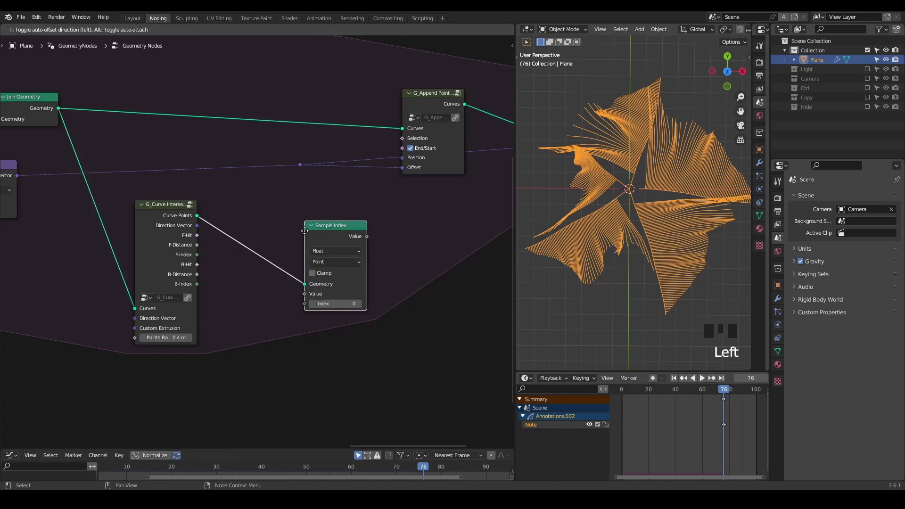
# - Sample the Direction Vector on Curve Points as a Vector, indexed by an Index node
pyautogui.moveTo(376, 223); pyautogui.dragTo(277, 266)
pyautogui.moveTo(277, 266); pyautogui.dragTo(43, 158)
pyautogui.moveTo(42, 157); pyautogui.dragTo(251, 213)
pyautogui.click(252, 213)
pyautogui.click(227, 207)
pyautogui.moveTo(325, 279); pyautogui.dragTo(304, 250)
pyautogui.moveTo(304, 250); pyautogui.dragTo(295, 269)
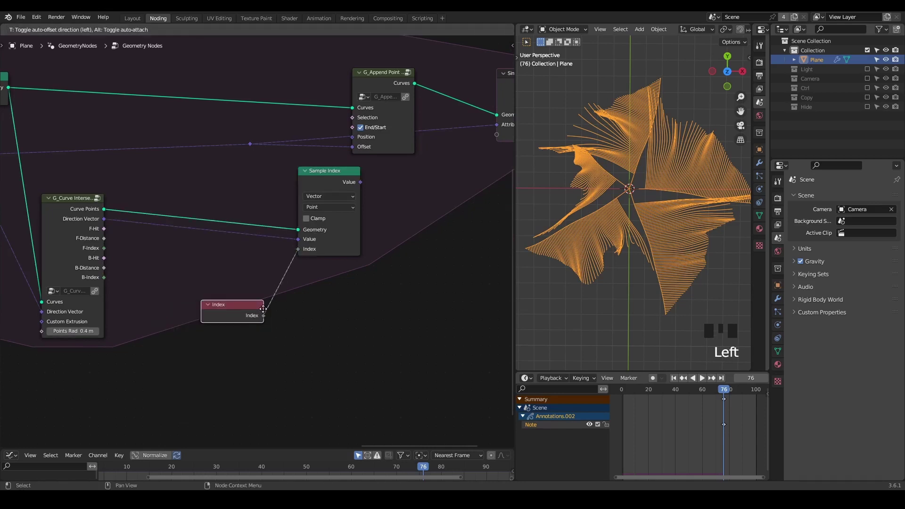
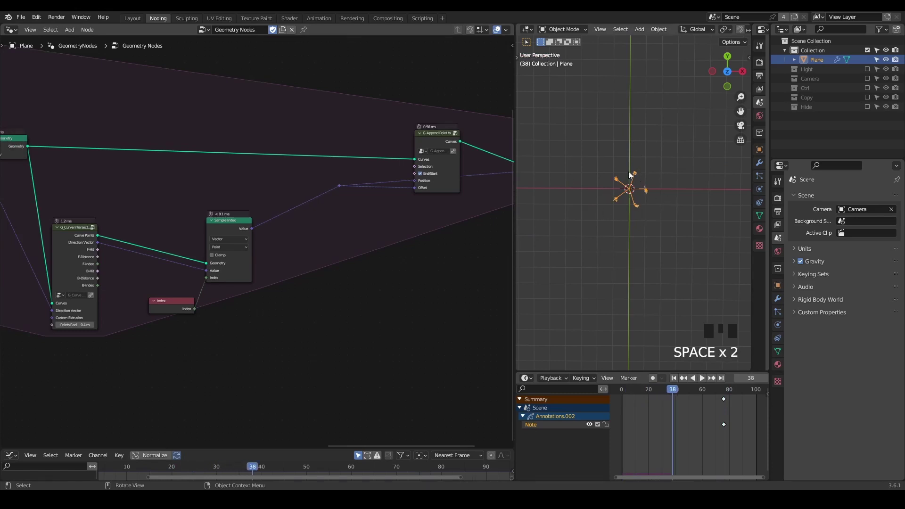
# - Inspect the joined-curve branch leading into G_Append Points to find where to capture the vector
pyautogui.scroll(3)
pyautogui.click(211, 225)
pyautogui.moveTo(308, 174); pyautogui.dragTo(328, 180)
pyautogui.press('d')
pyautogui.click(325, 181)
pyautogui.press('d')
pyautogui.press('d')
pyautogui.press('d')
pyautogui.press('d')
pyautogui.click(317, 182)
pyautogui.press('d')
pyautogui.press('d')
pyautogui.press('d')
pyautogui.click(417, 158)
pyautogui.press('d')
pyautogui.press('d')
pyautogui.rightClick(444, 151)
# - Insert a Capture Attribute (Vector, Point) before G_Append Points, capturing the sampled direction and feeding its attribute in
pyautogui.press('ctrl+a')
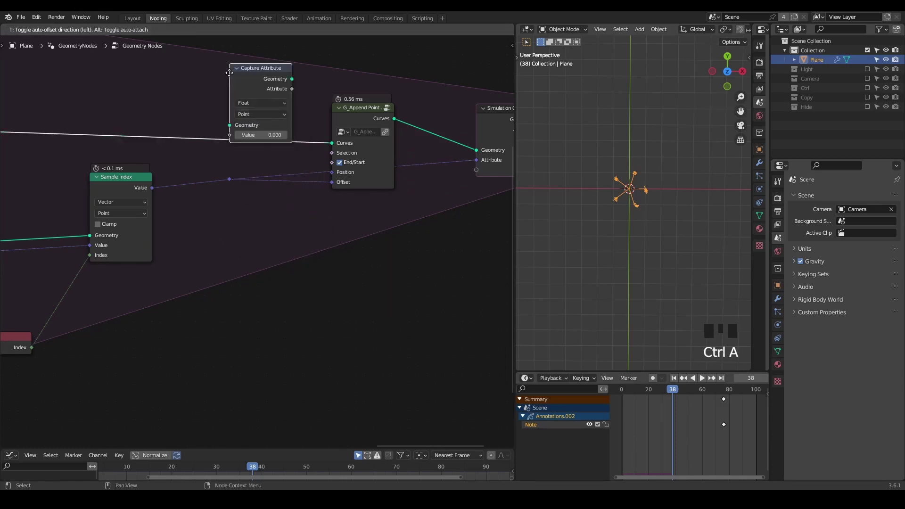
pyautogui.moveTo(239, 107); pyautogui.dragTo(157, 192)
pyautogui.click(231, 91)
pyautogui.press('d')
pyautogui.moveTo(162, 128); pyautogui.dragTo(164, 123)
pyautogui.press('d')
pyautogui.press('d')
pyautogui.press('d')
pyautogui.moveTo(237, 100); pyautogui.dragTo(242, 107)
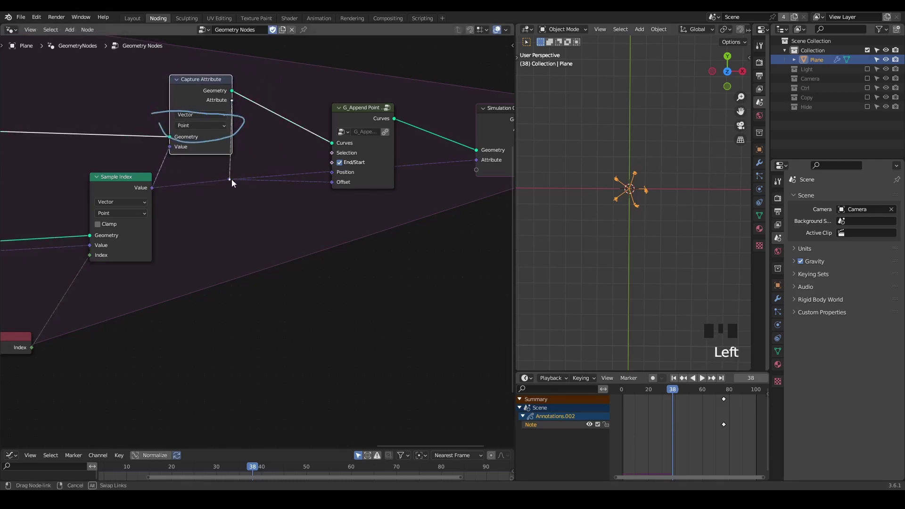
pyautogui.moveTo(255, 171); pyautogui.dragTo(246, 176)
# - Tidy the rewired links around the capture node and play the simulation to test the growth
pyautogui.press('ctrl+x')
pyautogui.click(357, 116)
pyautogui.moveTo(305, 171); pyautogui.dragTo(231, 147)
pyautogui.moveTo(231, 146); pyautogui.dragTo(292, 59)
pyautogui.press('d')
pyautogui.rightClick(324, 116)
pyautogui.press('d')
pyautogui.click(242, 94)
pyautogui.press('shift+space')
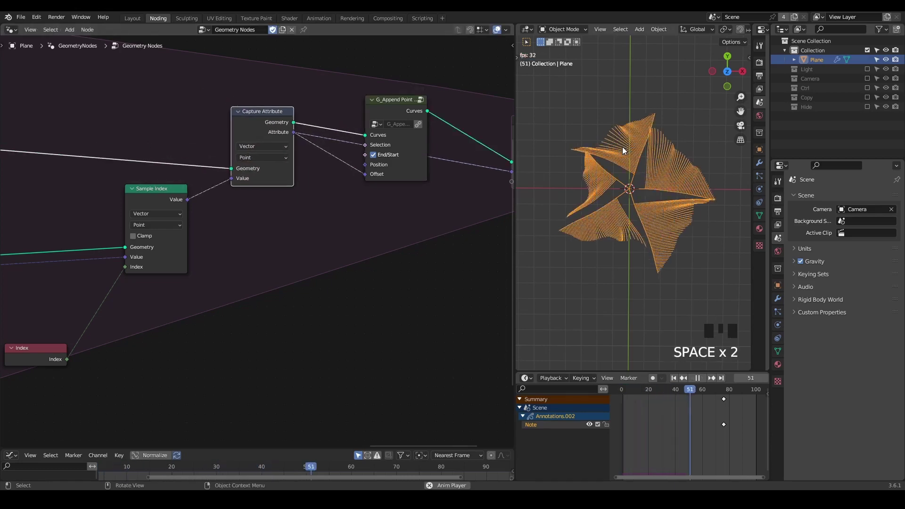
# - Add a Float Switch (False 1, True 0) driven by the detection group's F-Hit output
pyautogui.press('space')
pyautogui.scroll(-3)
pyautogui.moveTo(130, 297); pyautogui.dragTo(128, 204)
pyautogui.moveTo(128, 204); pyautogui.dragTo(140, 208)
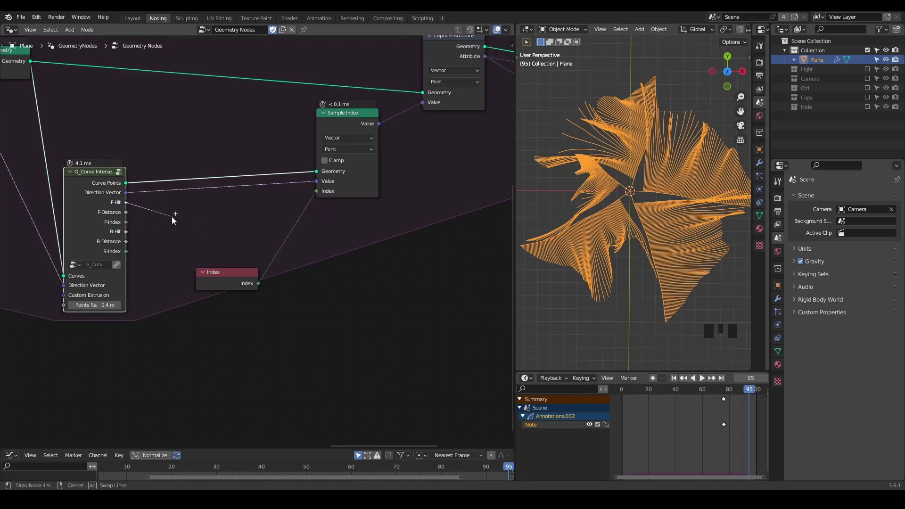
pyautogui.moveTo(159, 214); pyautogui.dragTo(132, 188)
pyautogui.click(132, 188)
pyautogui.click(250, 278)
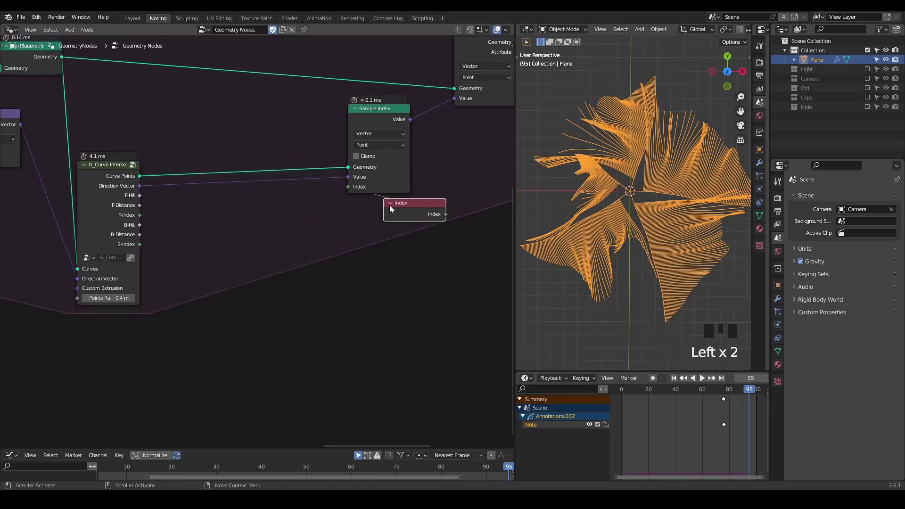
pyautogui.click(395, 209)
pyautogui.moveTo(358, 249); pyautogui.dragTo(151, 171)
pyautogui.click(151, 171)
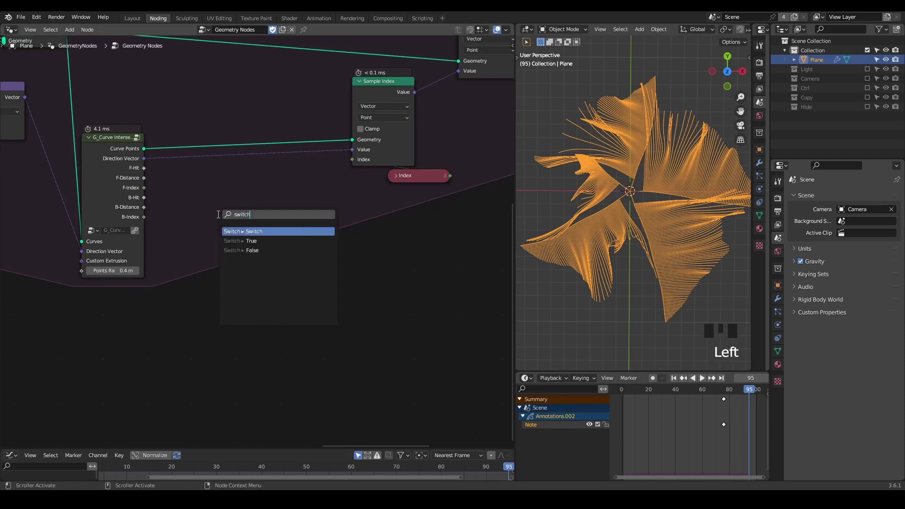
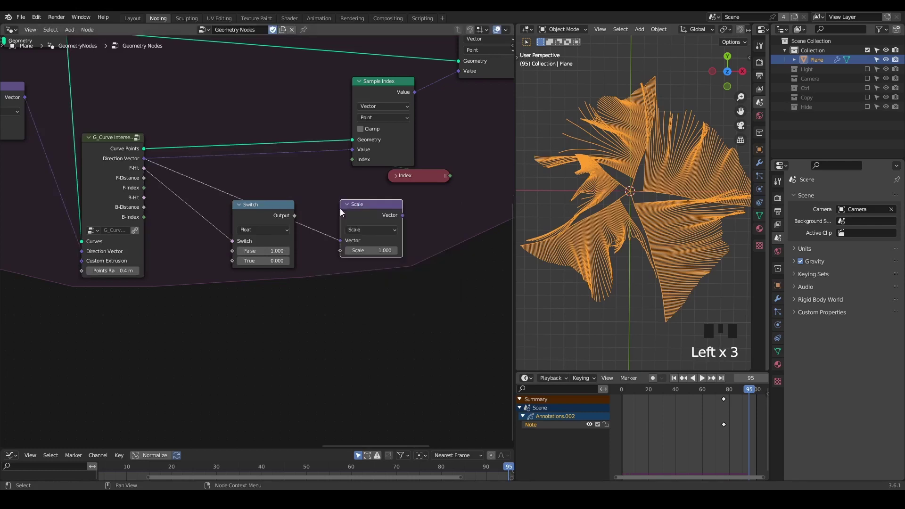
# - Scale the Direction Vector by the switch result with a Vector Math Scale node and play the simulation
pyautogui.click(282, 215)
pyautogui.moveTo(297, 248); pyautogui.dragTo(308, 248)
pyautogui.click(366, 218)
pyautogui.moveTo(378, 214); pyautogui.dragTo(380, 195)
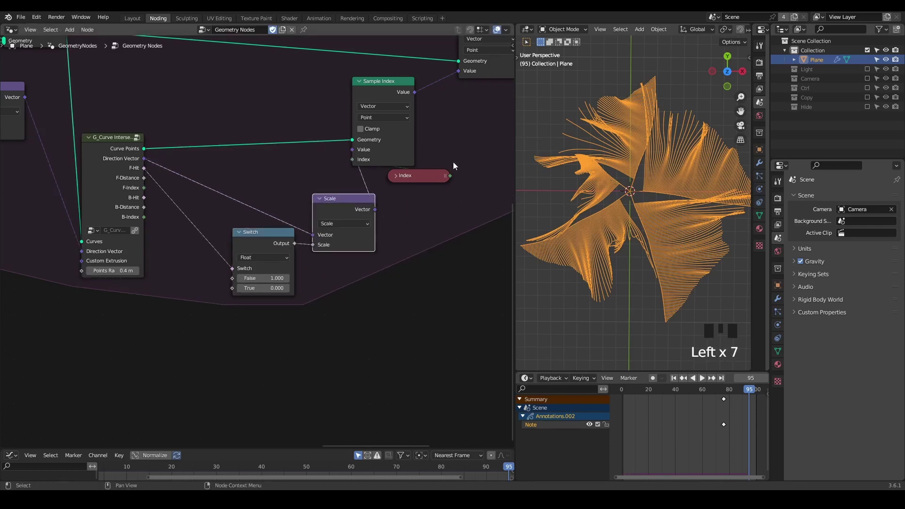
pyautogui.press('shift+space')
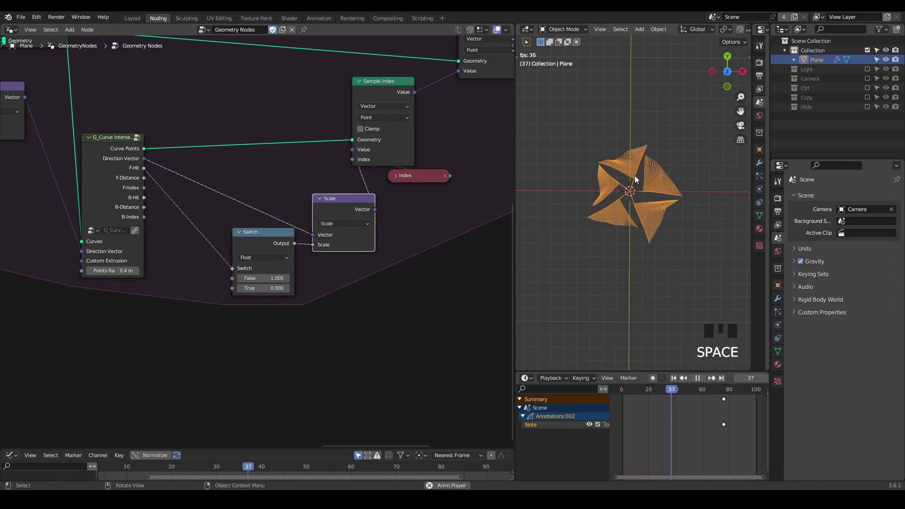
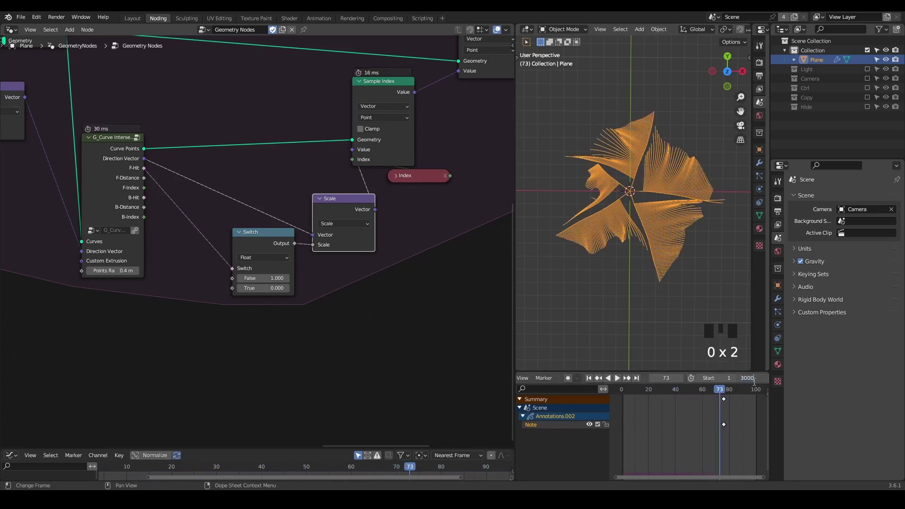
# - Scrub to later simulation frames to check that curves stop before intersecting
pyautogui.scroll(3)
pyautogui.moveTo(628, 248); pyautogui.dragTo(618, 166)
pyautogui.scroll(3)
pyautogui.moveTo(595, 151); pyautogui.dragTo(573, 142)
pyautogui.press('d')
pyautogui.press('d')
pyautogui.press('d')
pyautogui.click(577, 146)
pyautogui.press('d')
pyautogui.press('d')
pyautogui.press('d')
pyautogui.click(581, 155)
pyautogui.press('d')
pyautogui.click(587, 152)
pyautogui.press('d')
pyautogui.press('d')
pyautogui.rightClick(610, 139)
pyautogui.press('d')
pyautogui.press('d')
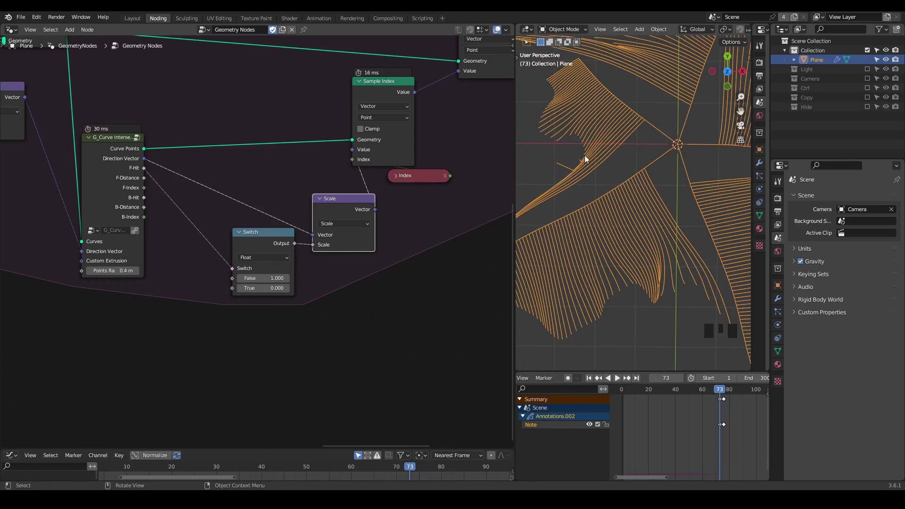
# - Orbit and zoom around the curves' centre to inspect the stopped strands
pyautogui.middleClick(431, 222)
pyautogui.scroll(-3)
pyautogui.middleClick(347, 247)
pyautogui.scroll(-3)
pyautogui.scroll(-3)
# - Scrub and review the current growth result in the viewport before extending the node tree
pyautogui.click(468, 78)
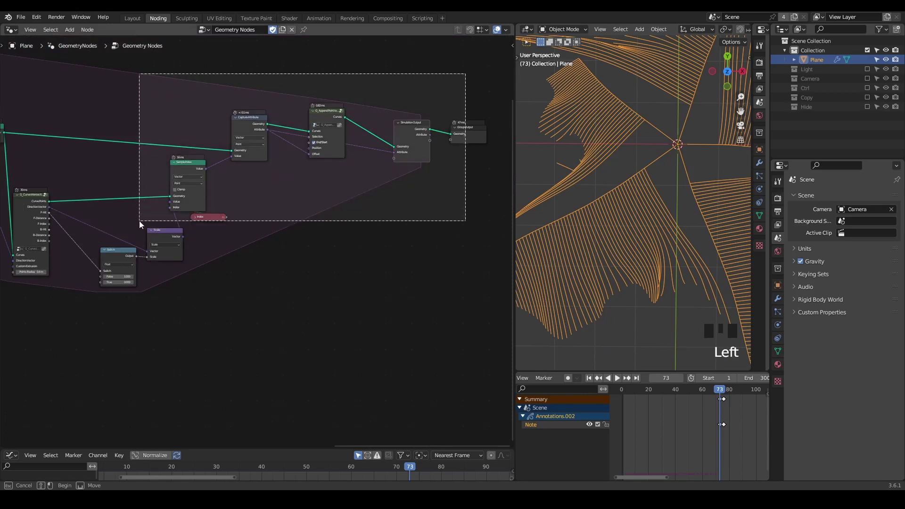
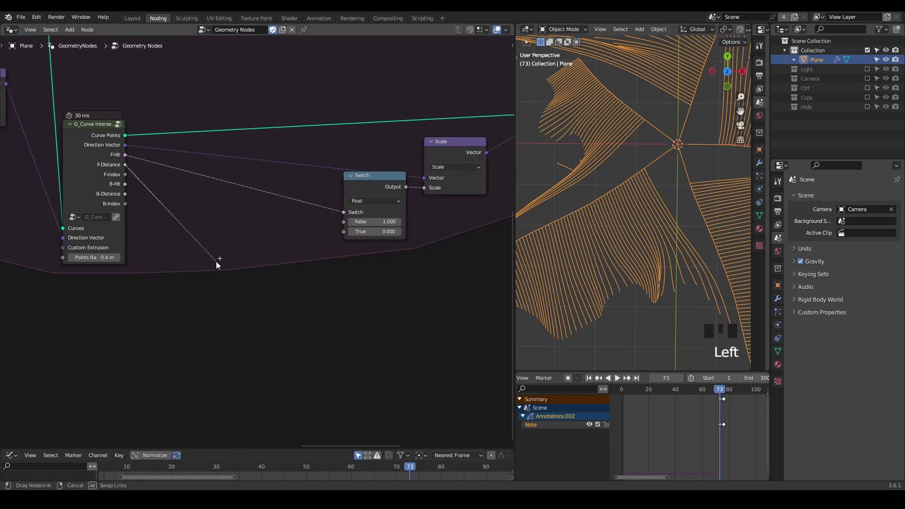
pyautogui.press('s')
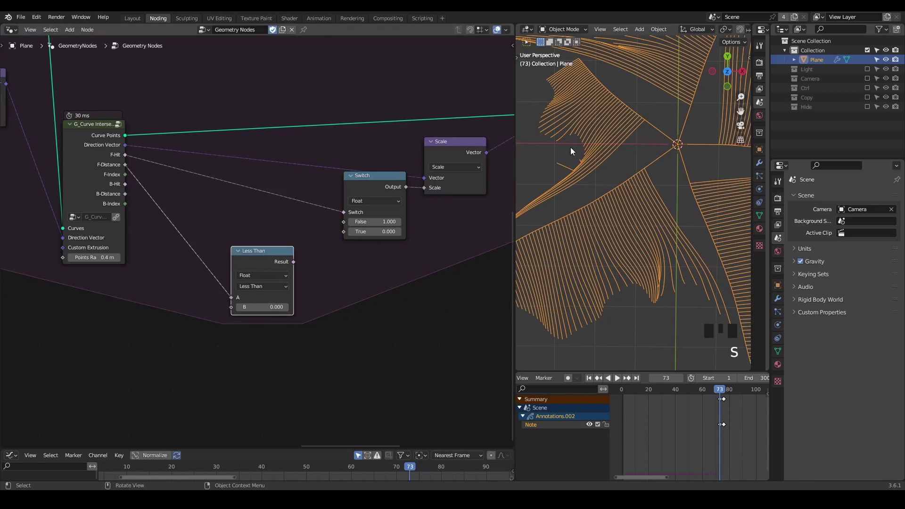
pyautogui.scroll(-3)
pyautogui.moveTo(664, 241); pyautogui.dragTo(616, 157)
pyautogui.press('d')
pyautogui.click(616, 157)
pyautogui.press('d')
pyautogui.press('d')
pyautogui.press('d')
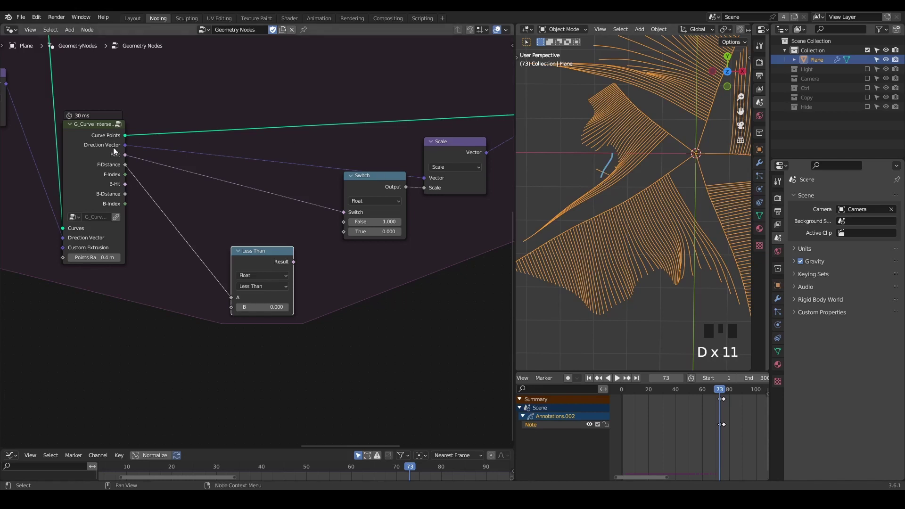
pyautogui.moveTo(129, 153); pyautogui.dragTo(134, 194)
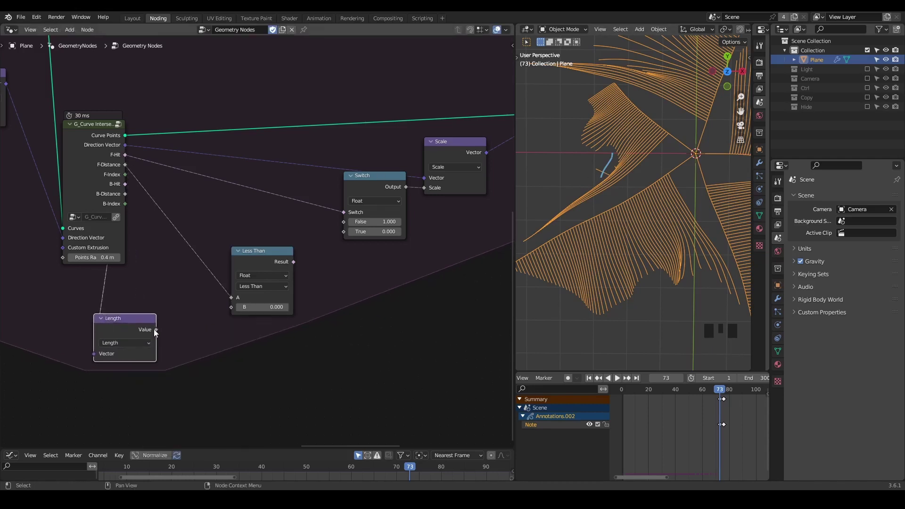
# - Add a Less Than on Length versus F-Distance and feed it with F-Hit into an And before the Switch
pyautogui.moveTo(157, 332); pyautogui.dragTo(165, 332)
pyautogui.click(263, 268)
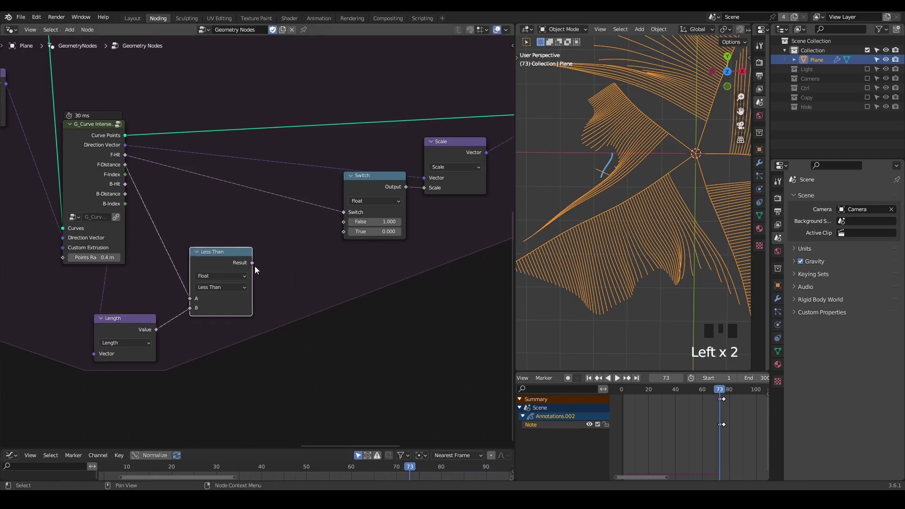
pyautogui.moveTo(250, 267); pyautogui.dragTo(276, 269)
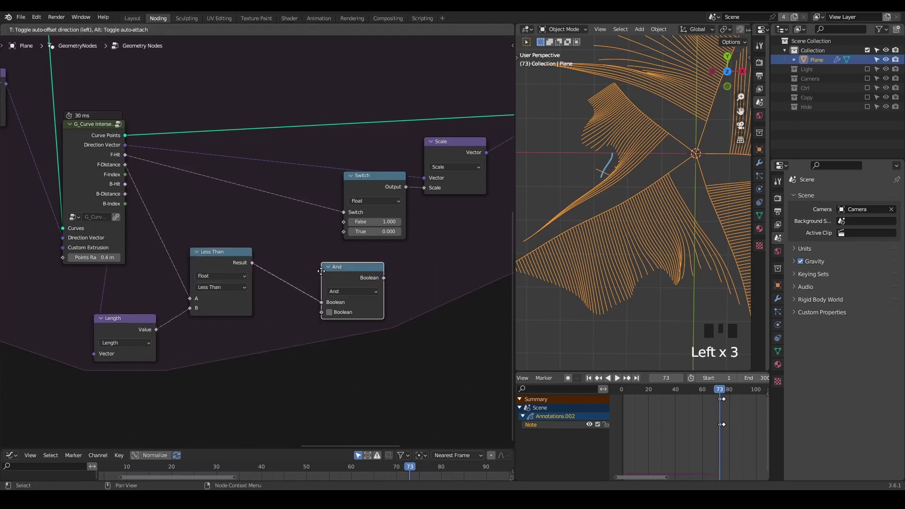
pyautogui.click(354, 279)
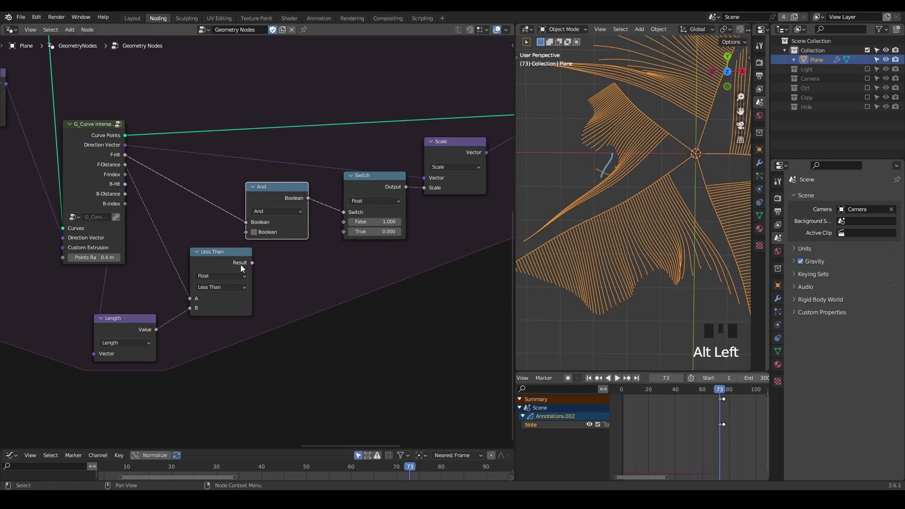
pyautogui.moveTo(257, 263); pyautogui.dragTo(259, 262)
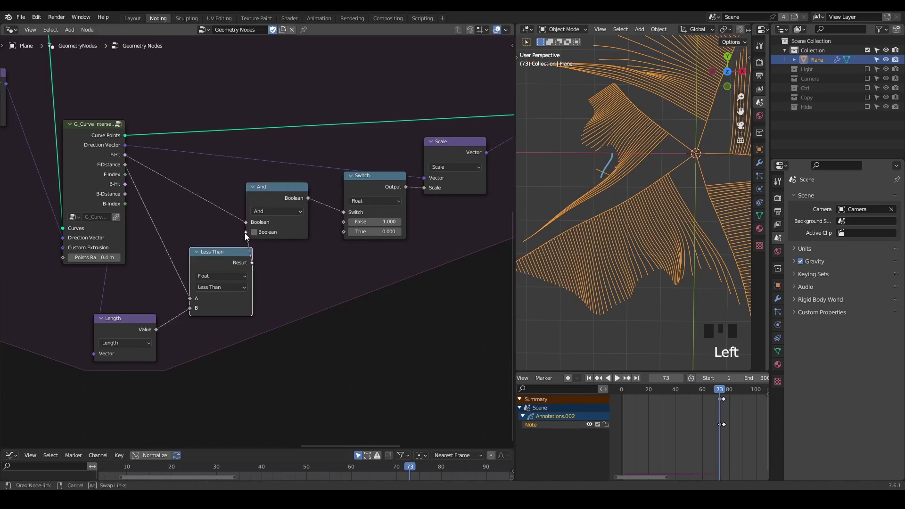
# - Step through frames, maximize the viewport and play the simulation to watch the curves grow
pyautogui.scroll(3)
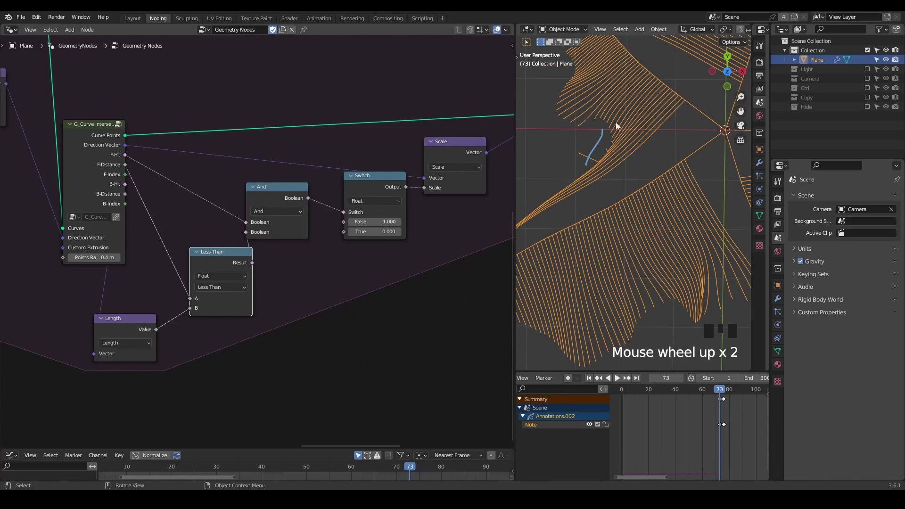
pyautogui.press('d')
pyautogui.rightClick(616, 123)
pyautogui.press('d')
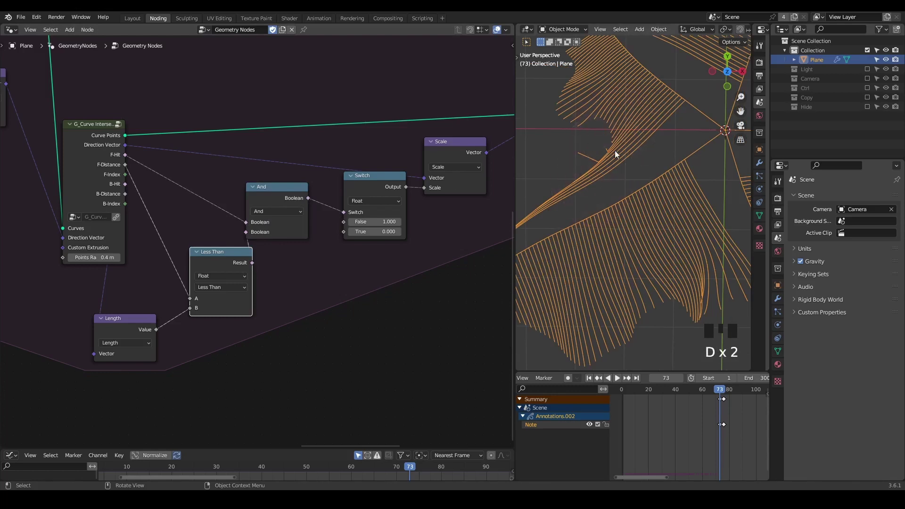
pyautogui.scroll(-3)
pyautogui.scroll(-3)
pyautogui.click(269, 196)
pyautogui.press('d')
pyautogui.click(334, 230)
pyautogui.press('d')
pyautogui.rightClick(439, 217)
pyautogui.press('d')
pyautogui.scroll(-3)
pyautogui.moveTo(693, 223); pyautogui.dragTo(685, 193)
pyautogui.press('shift+space')
pyautogui.press('space')
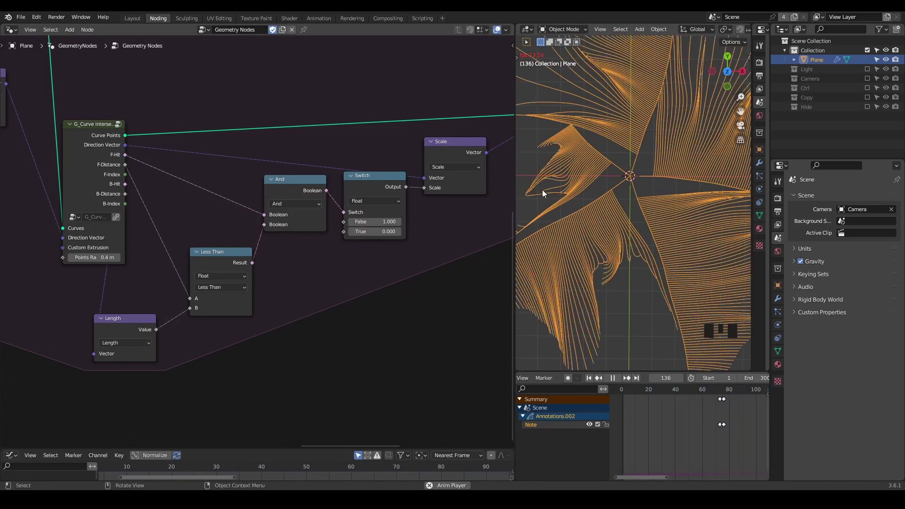
# - Pause playback and orbit around the grown pinwheel strands to check they stay apart
pyautogui.press('space')
pyautogui.moveTo(643, 277); pyautogui.dragTo(589, 211)
pyautogui.scroll(3)
pyautogui.scroll(3)
pyautogui.moveTo(587, 215); pyautogui.dragTo(595, 215)
pyautogui.moveTo(664, 288); pyautogui.dragTo(663, 220)
pyautogui.scroll(-3)
pyautogui.moveTo(652, 215); pyautogui.dragTo(631, 249)
pyautogui.scroll(-3)
pyautogui.press('d')
pyautogui.press('d')
pyautogui.press('d')
pyautogui.click(611, 170)
pyautogui.press('d')
pyautogui.click(646, 156)
# - Continue stepping frames and inspecting the fanned strands from different angles
pyautogui.press('d')
pyautogui.press('d')
pyautogui.click(610, 284)
pyautogui.press('d')
pyautogui.click(684, 214)
pyautogui.press('d')
pyautogui.press('d')
pyautogui.moveTo(658, 246); pyautogui.dragTo(638, 143)
pyautogui.press('d')
pyautogui.rightClick(628, 127)
pyautogui.press('d')
pyautogui.scroll(-3)
pyautogui.moveTo(654, 214); pyautogui.dragTo(669, 203)
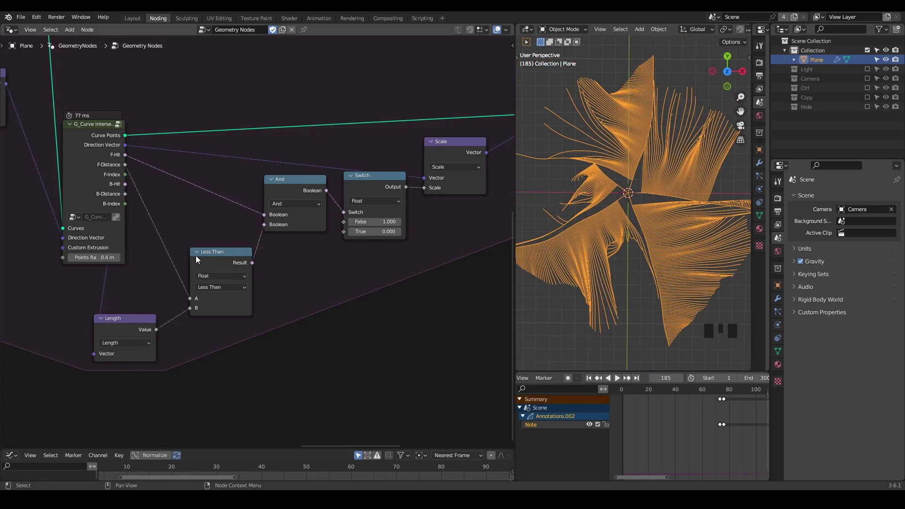
# - Collapse the Length and Less Than nodes and move them up beside the other nodes
pyautogui.click(197, 257)
pyautogui.doubleClick(103, 322)
pyautogui.moveTo(658, 199); pyautogui.dragTo(643, 172)
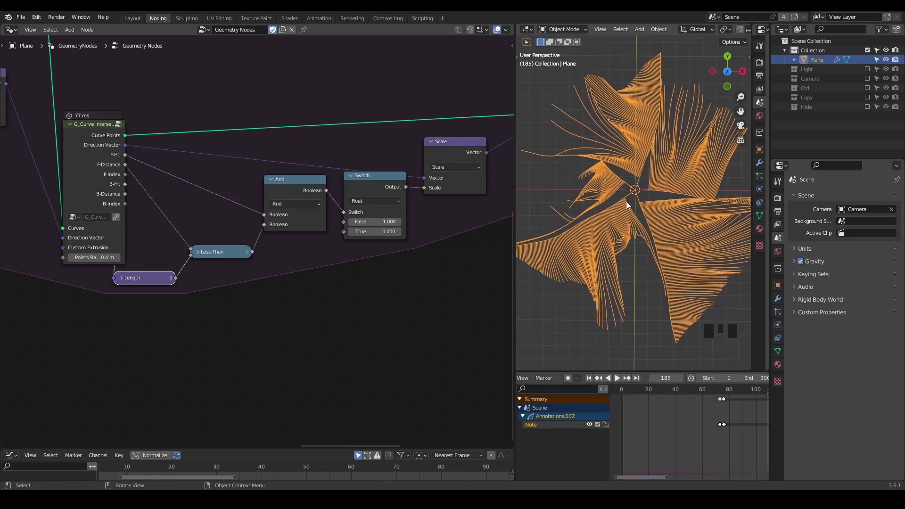
pyautogui.moveTo(96, 224); pyautogui.dragTo(398, 240)
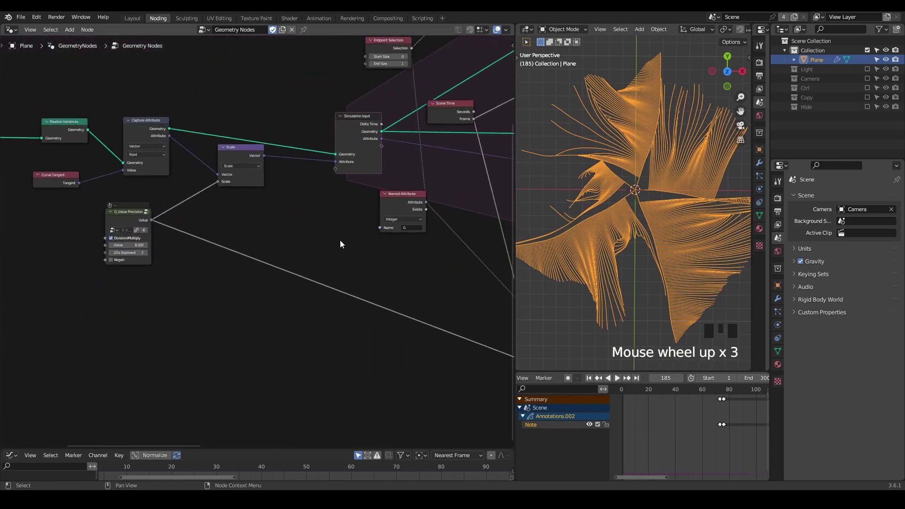
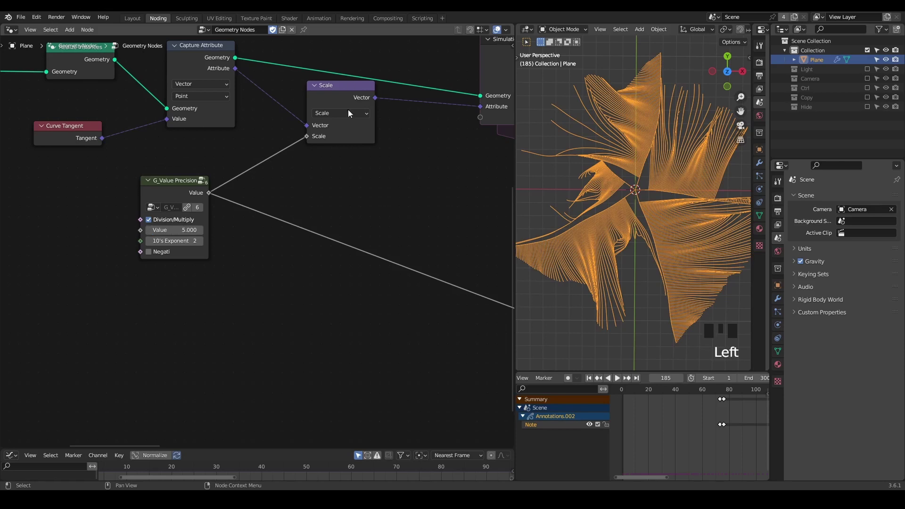
pyautogui.press('shift+space')
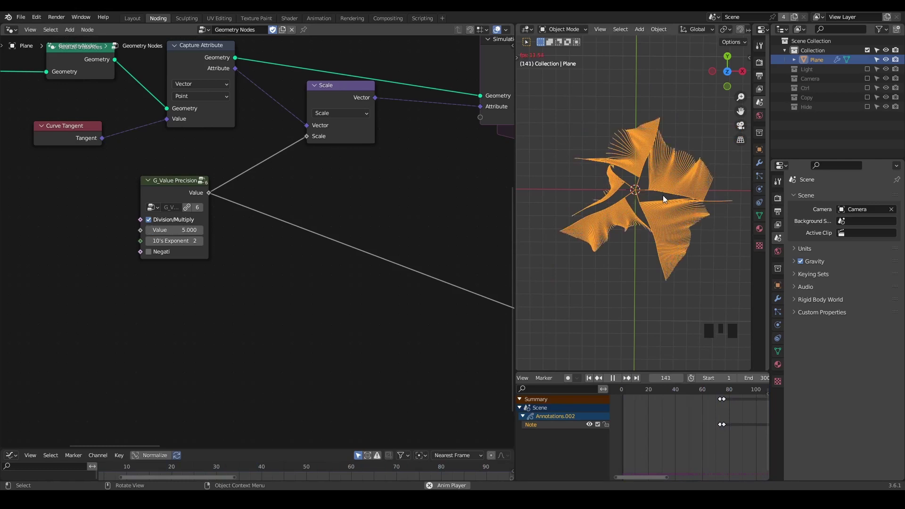
pyautogui.press('space')
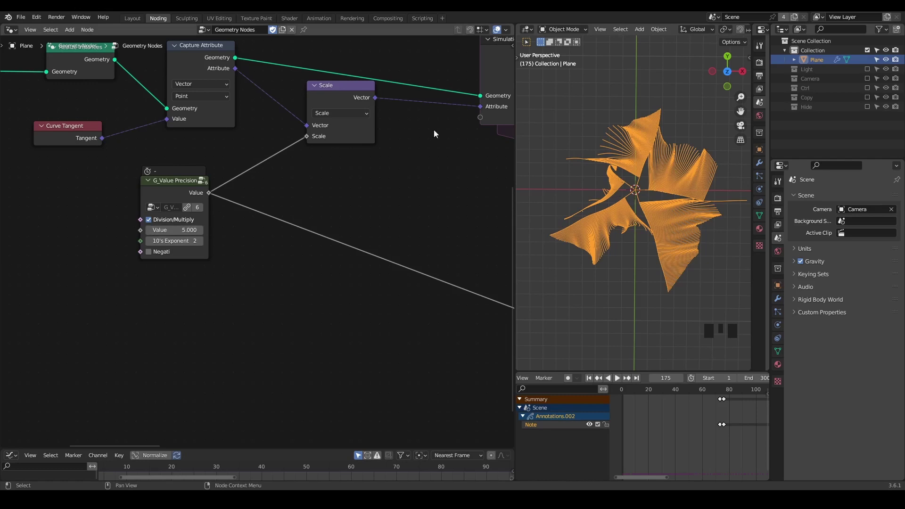
pyautogui.scroll(3)
pyautogui.scroll(3)
pyautogui.press('space')
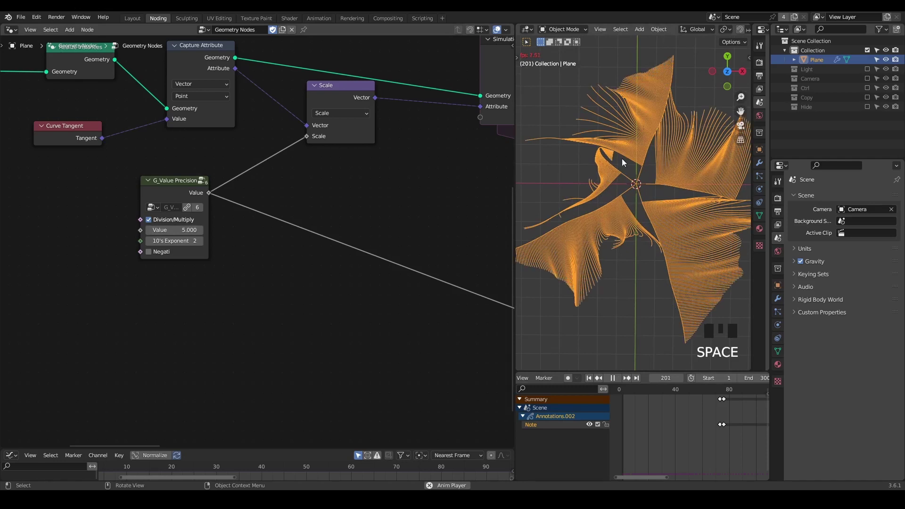
pyautogui.press('space')
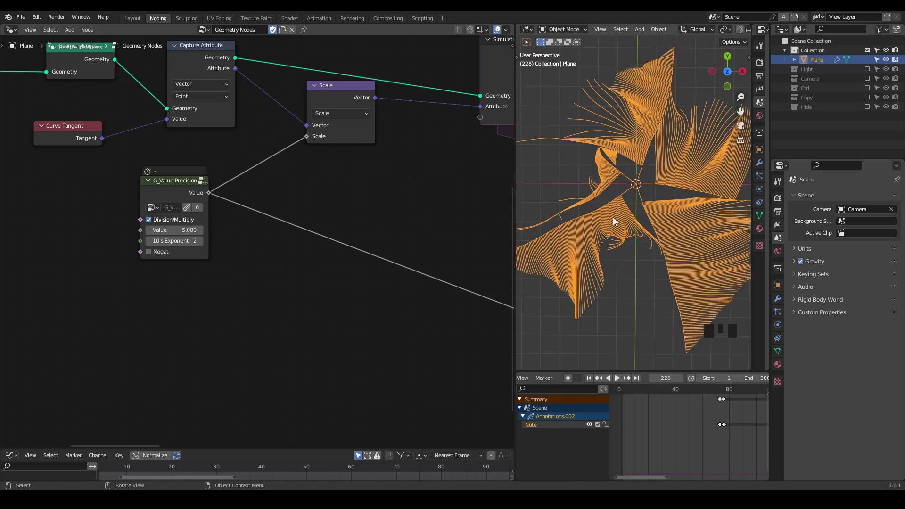
pyautogui.moveTo(440, 203); pyautogui.dragTo(277, 269)
pyautogui.scroll(3)
pyautogui.moveTo(373, 221); pyautogui.dragTo(448, 72)
pyautogui.click(448, 72)
pyautogui.press('g')
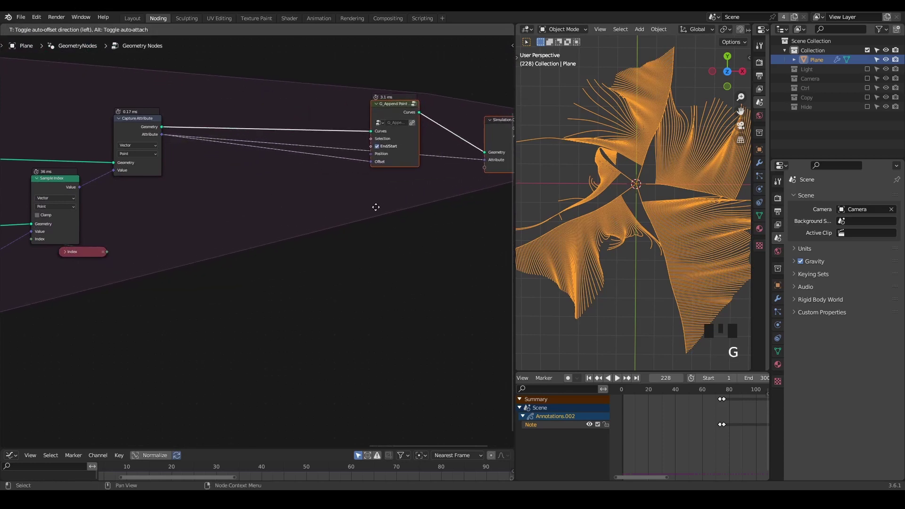
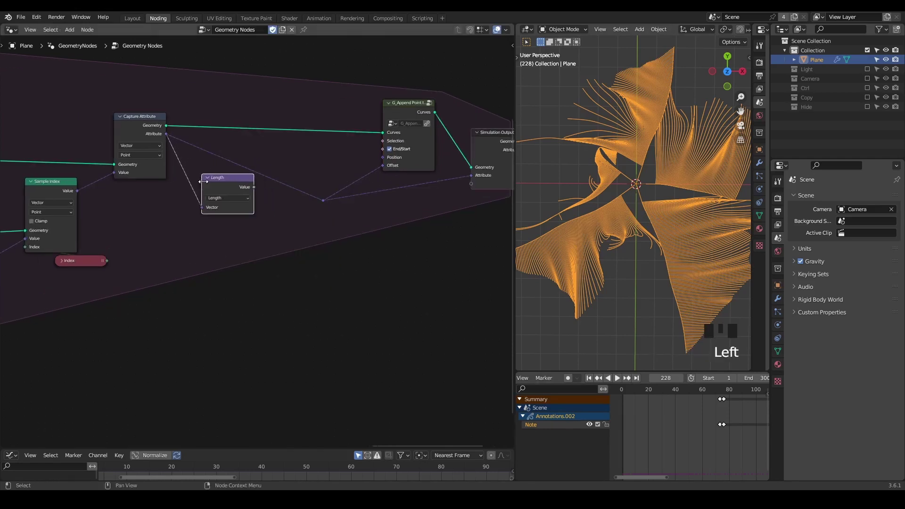
# - Place a Length node on the captured vector driving G_Append Point Selection, then test-play and rewind
pyautogui.click(256, 190)
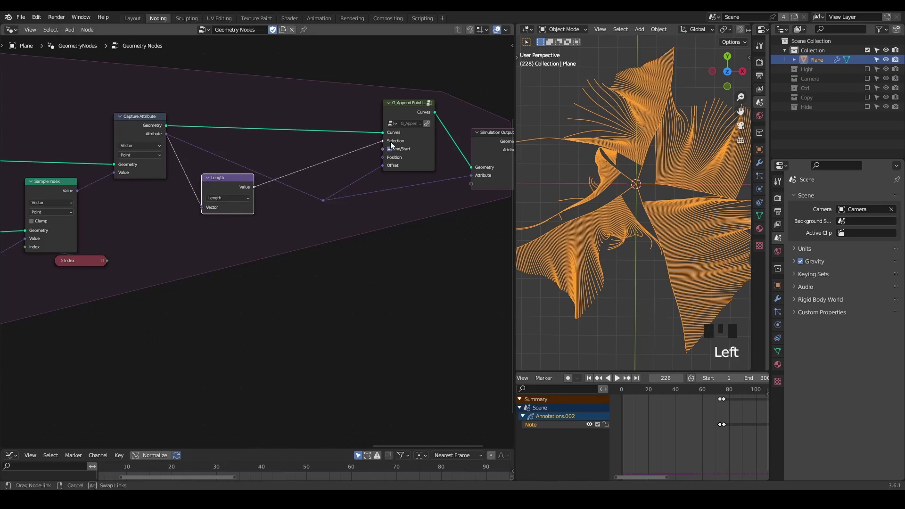
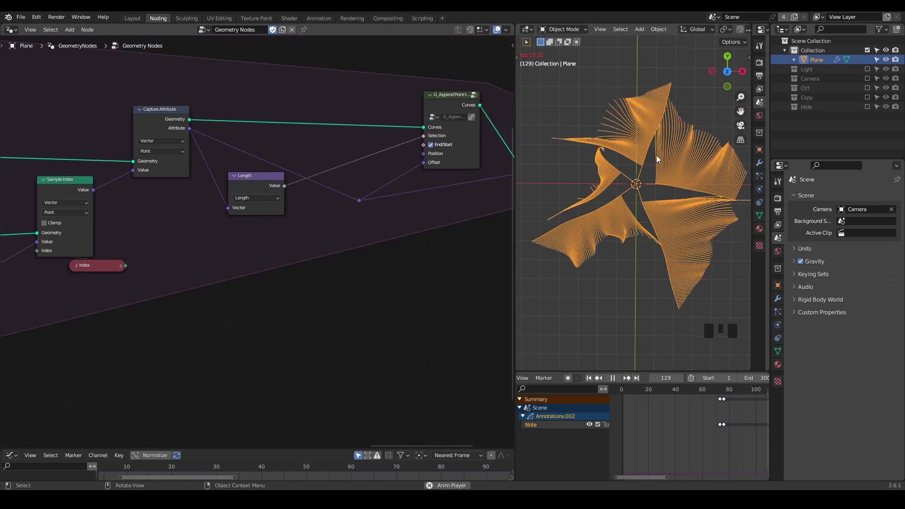
pyautogui.press('space')
pyautogui.press('shift+space')
pyautogui.press('ctrl+shift+alt+w')
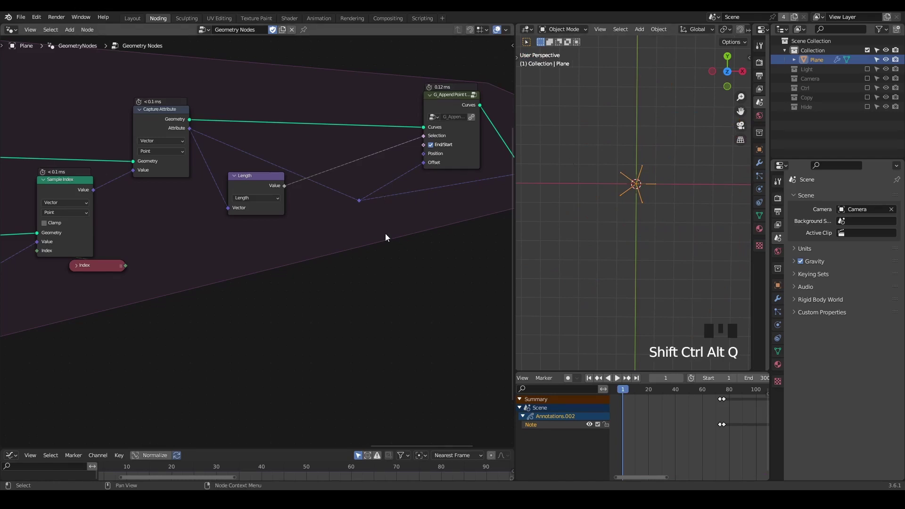
pyautogui.moveTo(417, 220); pyautogui.dragTo(370, 197)
# - Insert Set Curve Radius (0.005 m) before Group Output and play to check the result
pyautogui.press('ctrl+a')
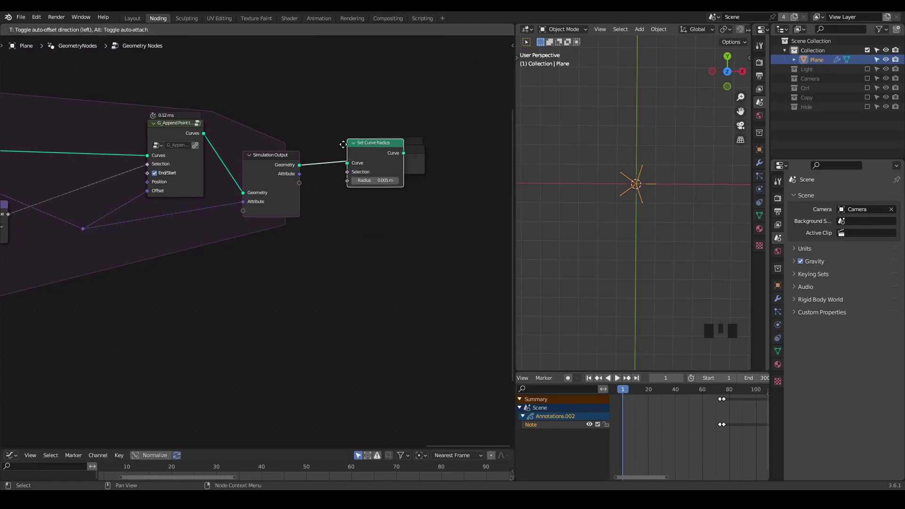
pyautogui.middleClick(402, 159)
pyautogui.click(328, 175)
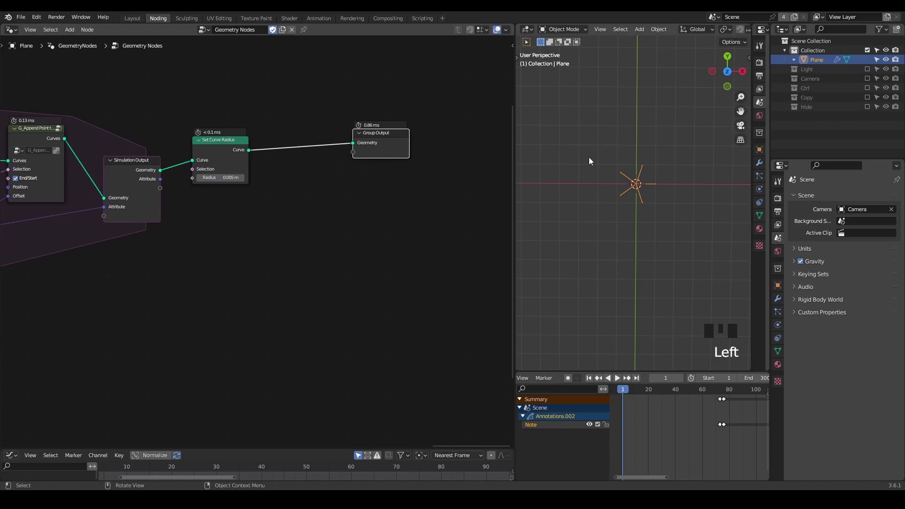
pyautogui.press('space')
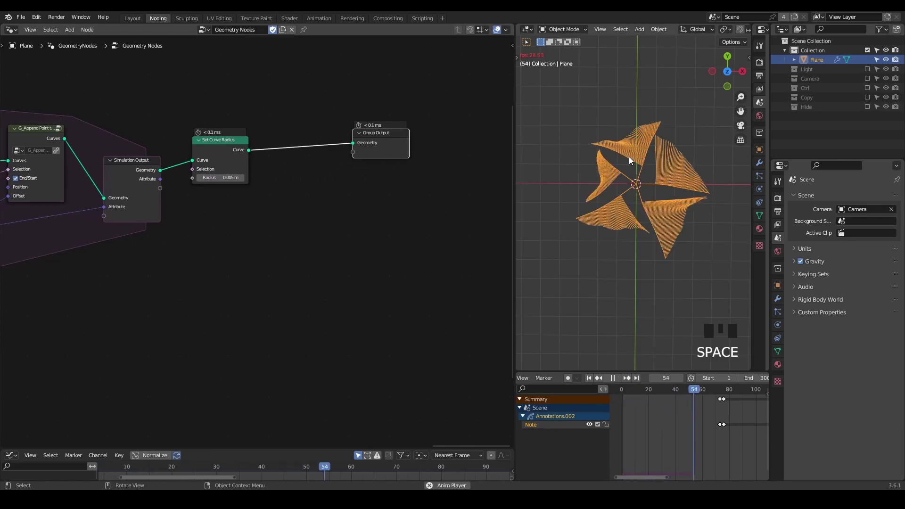
pyautogui.press('space')
# - Add G_Bevel Curve to mesh the curves and drive the radius from Spline Parameter Factor
pyautogui.press('ctrl+a')
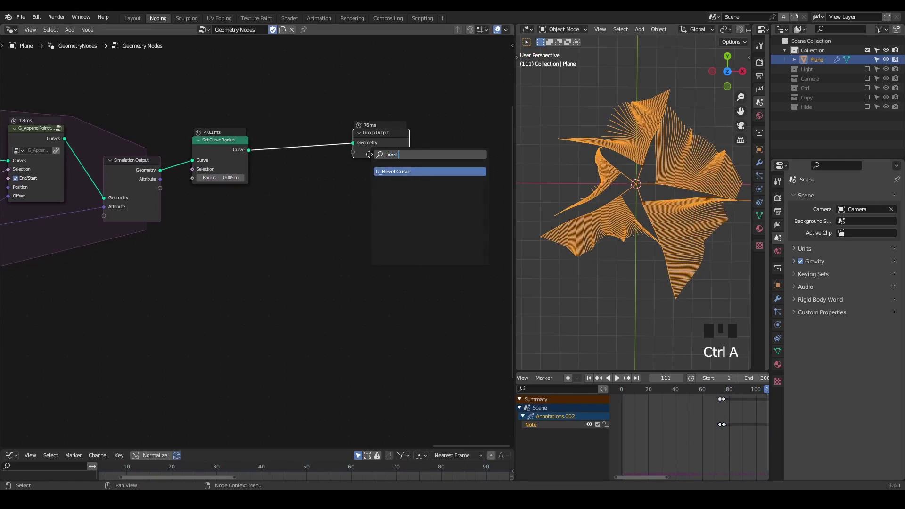
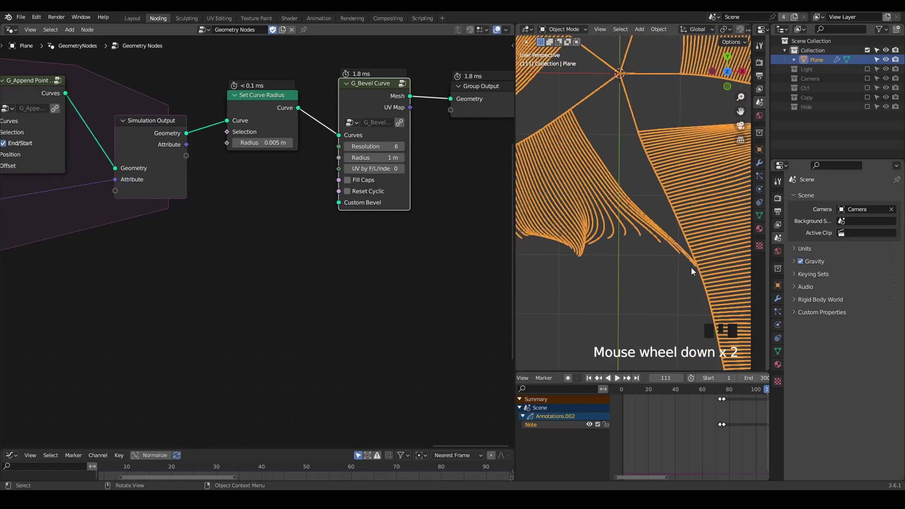
pyautogui.press('ctrl+a')
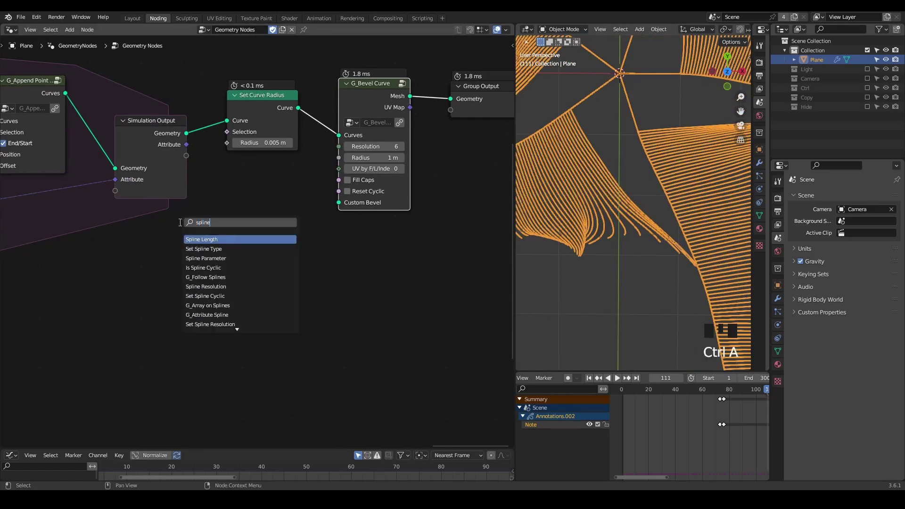
pyautogui.moveTo(178, 229); pyautogui.dragTo(183, 220)
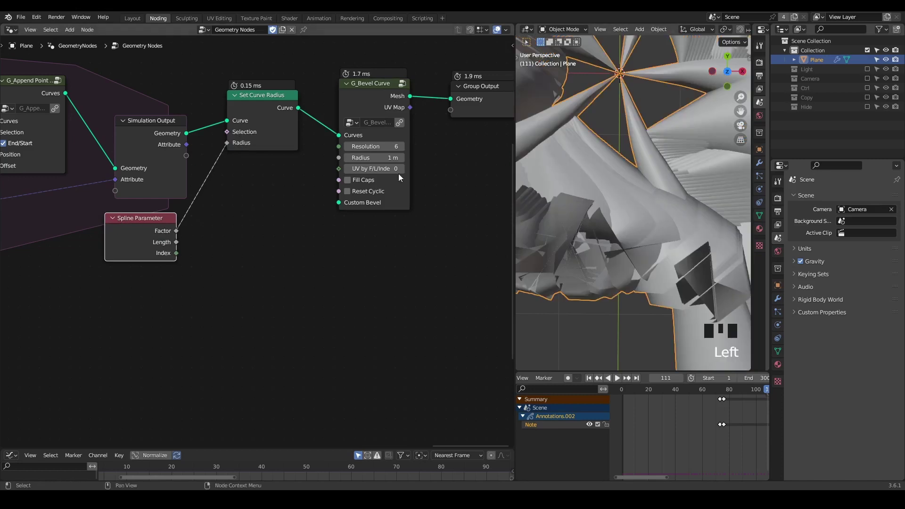